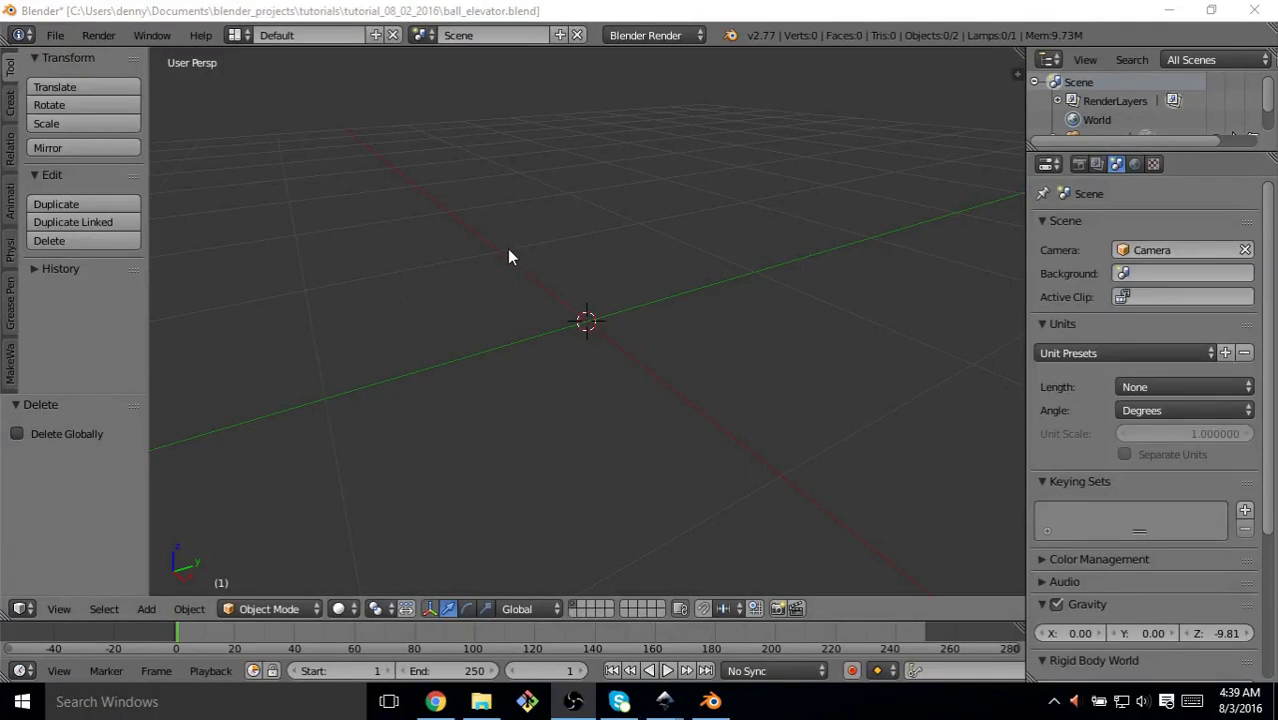
# Add a cylinder mesh at the world origin via Shift+A > Mesh > Cylinder
pyautogui.scroll(-3)
pyautogui.middleClick(581, 346)
pyautogui.scroll(-3)
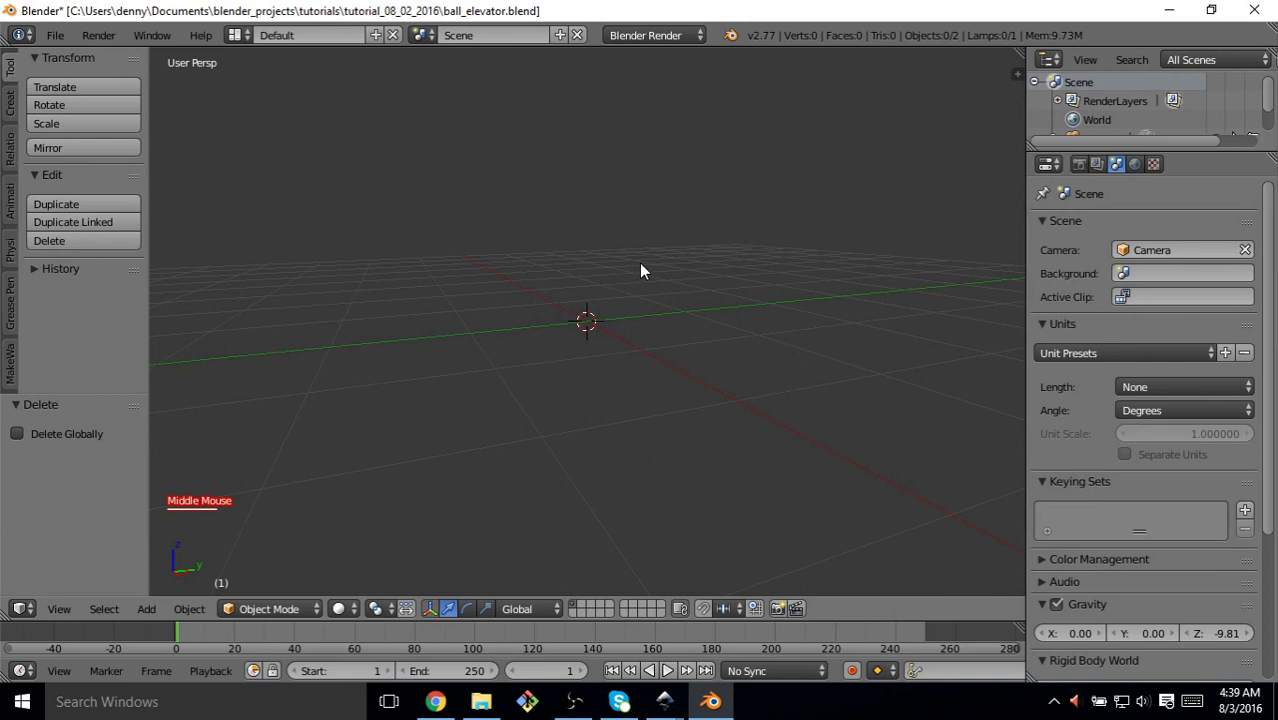
pyautogui.press('shift+a')
pyautogui.click(725, 366)
pyautogui.middleClick(699, 305)
pyautogui.scroll(-3)
pyautogui.scroll(3)
pyautogui.scroll(3)
# Rotate the cylinder 90 degrees about the X axis so it lies on its side
pyautogui.press('r')
pyautogui.press('9')
pyautogui.press('0')
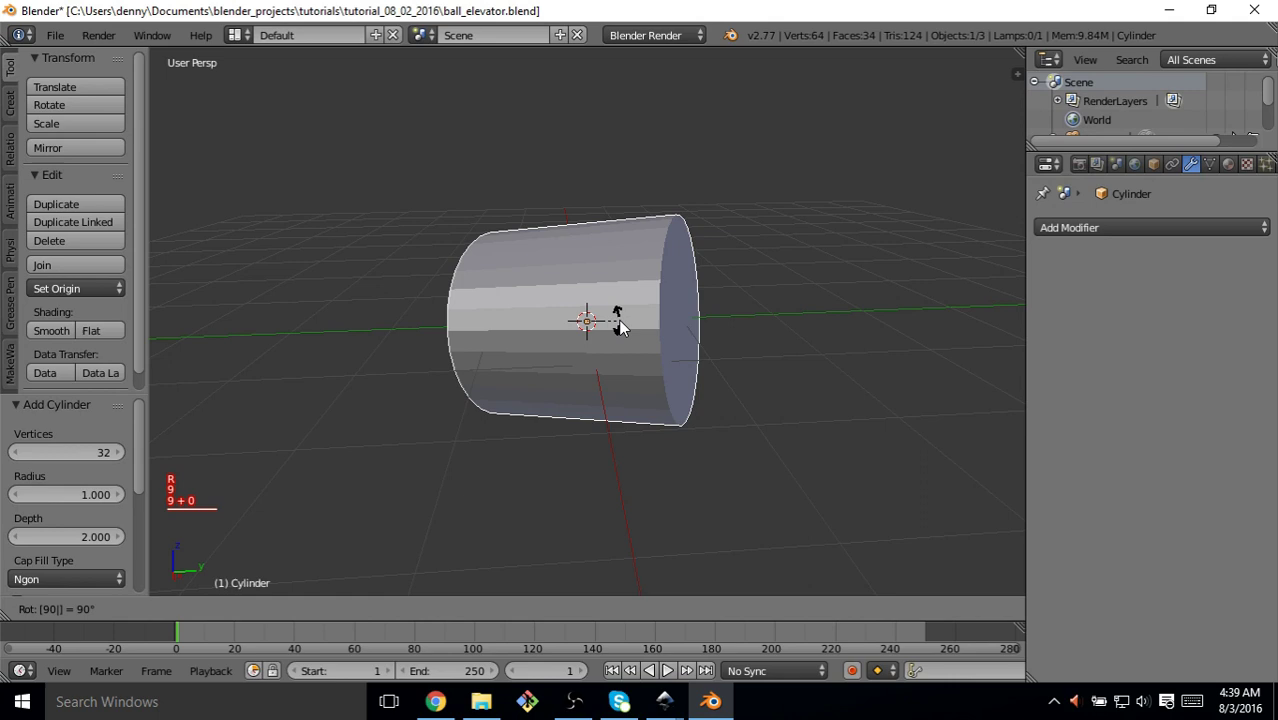
pyautogui.press('x')
pyautogui.press('Return')
pyautogui.middleClick(555, 251)
# In Edit Mode, duplicate the cylinder's whole mesh in place
pyautogui.press('Tab')
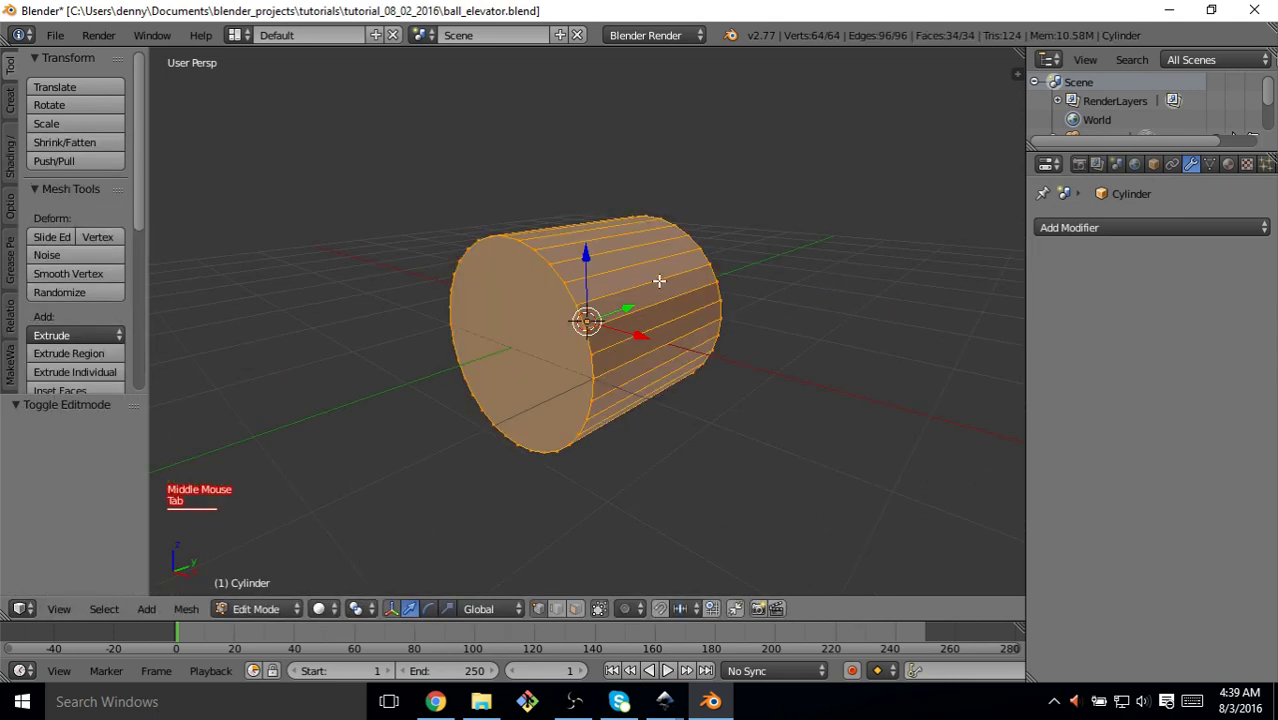
pyautogui.press('shift+d')
pyautogui.click(677, 271)
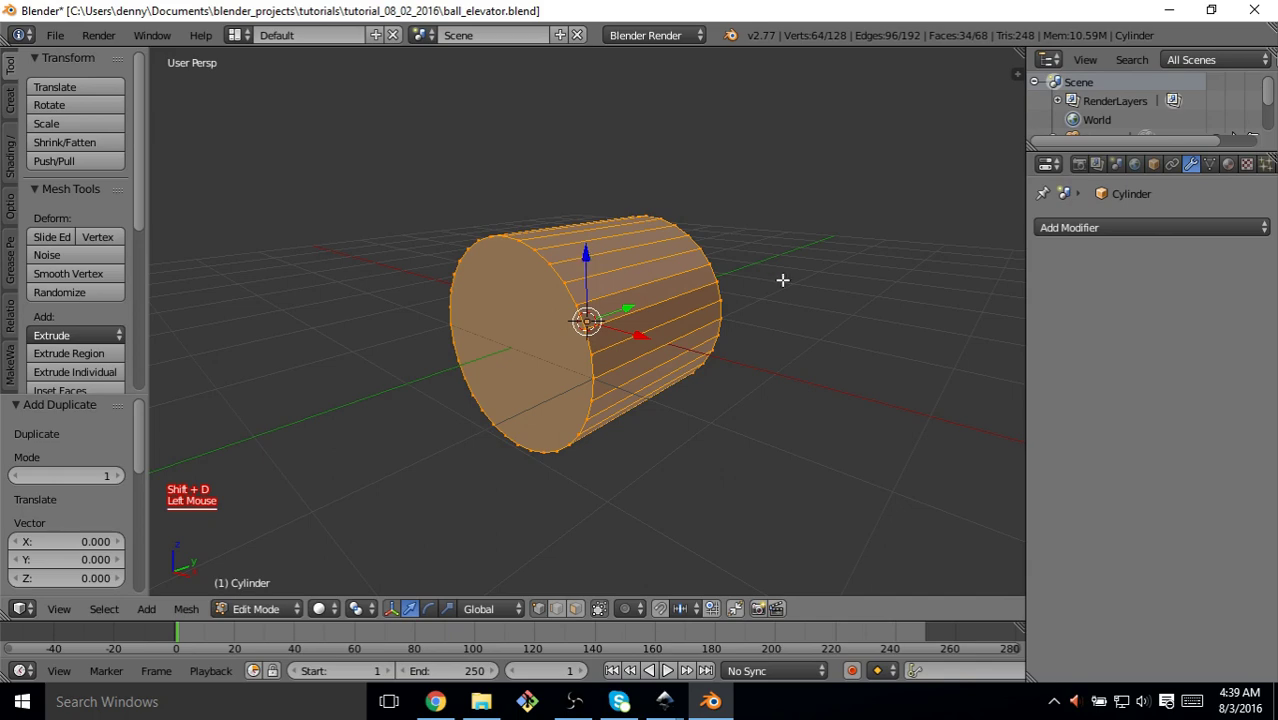
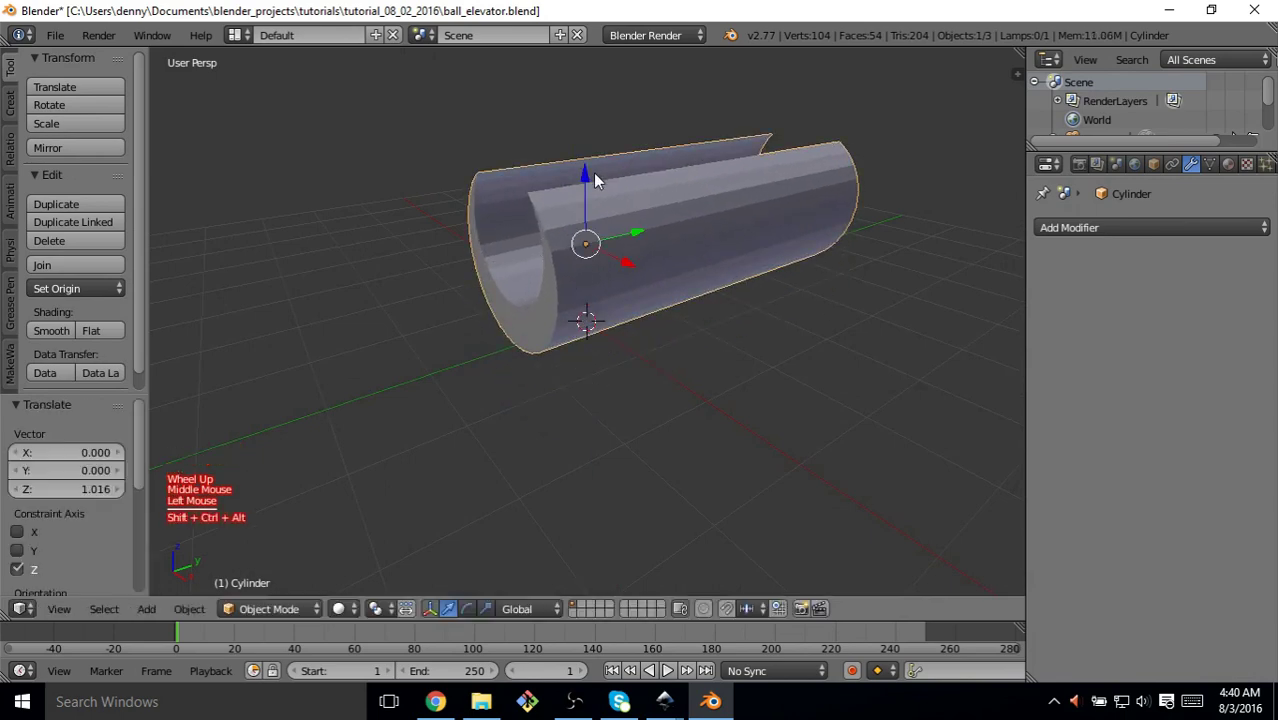
# Move the trough vertically to raise it above the ground
pyautogui.press('ctrl+shift+alt+c')
pyautogui.click(612, 245)
pyautogui.middleClick(811, 267)
pyautogui.scroll(-3)
pyautogui.click(699, 212)
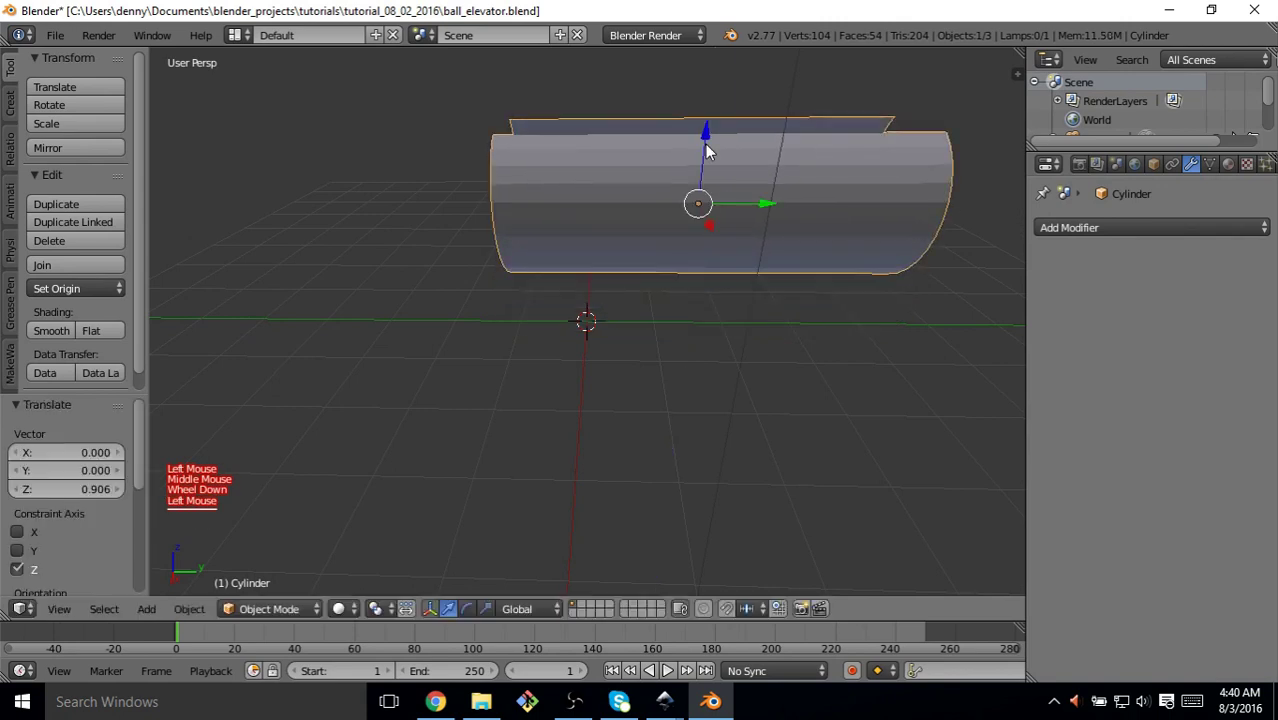
pyautogui.scroll(-3)
# Duplicate the trough and rotate the copy about X to start the angled lower track
pyautogui.press('r')
pyautogui.press('x')
pyautogui.click(675, 136)
pyautogui.press('shift+d')
pyautogui.click(500, 237)
pyautogui.press('r')
pyautogui.press('x')
pyautogui.click(611, 318)
pyautogui.doubleClick(491, 249)
pyautogui.middleClick(568, 332)
# Duplicate another trough section and align it along X to extend the bent track
pyautogui.press('shift+d')
pyautogui.click(777, 354)
pyautogui.press('r')
pyautogui.press('x')
pyautogui.click(780, 331)
pyautogui.doubleClick(797, 364)
# Copy the end section of the lower track and place it at the far end
pyautogui.press('r')
pyautogui.press('x')
pyautogui.middleClick(748, 466)
pyautogui.scroll(-3)
pyautogui.scroll(-3)
pyautogui.scroll(-3)
pyautogui.scroll(3)
pyautogui.press('shift+d')
pyautogui.rightClick(862, 379)
pyautogui.click(714, 357)
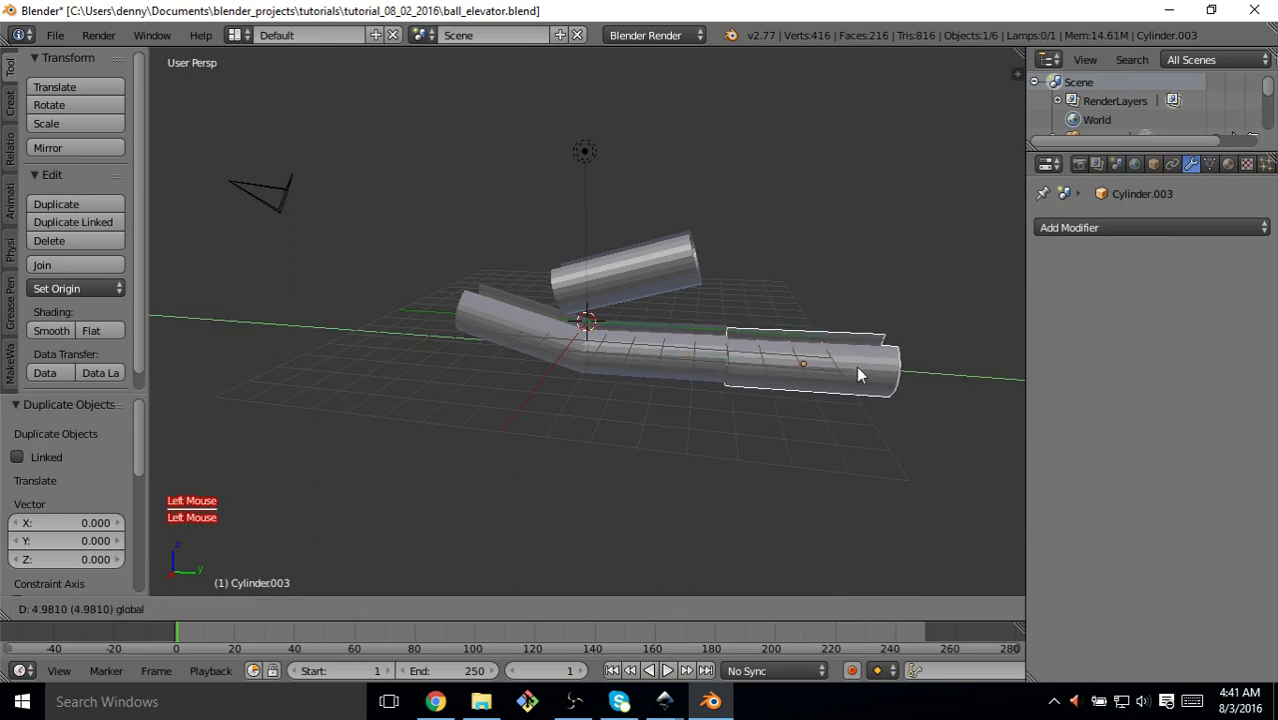
# In Edit Mode, select the new section's end edge ring for extrusion
pyautogui.middleClick(863, 373)
pyautogui.middleClick(830, 382)
pyautogui.middleClick(722, 361)
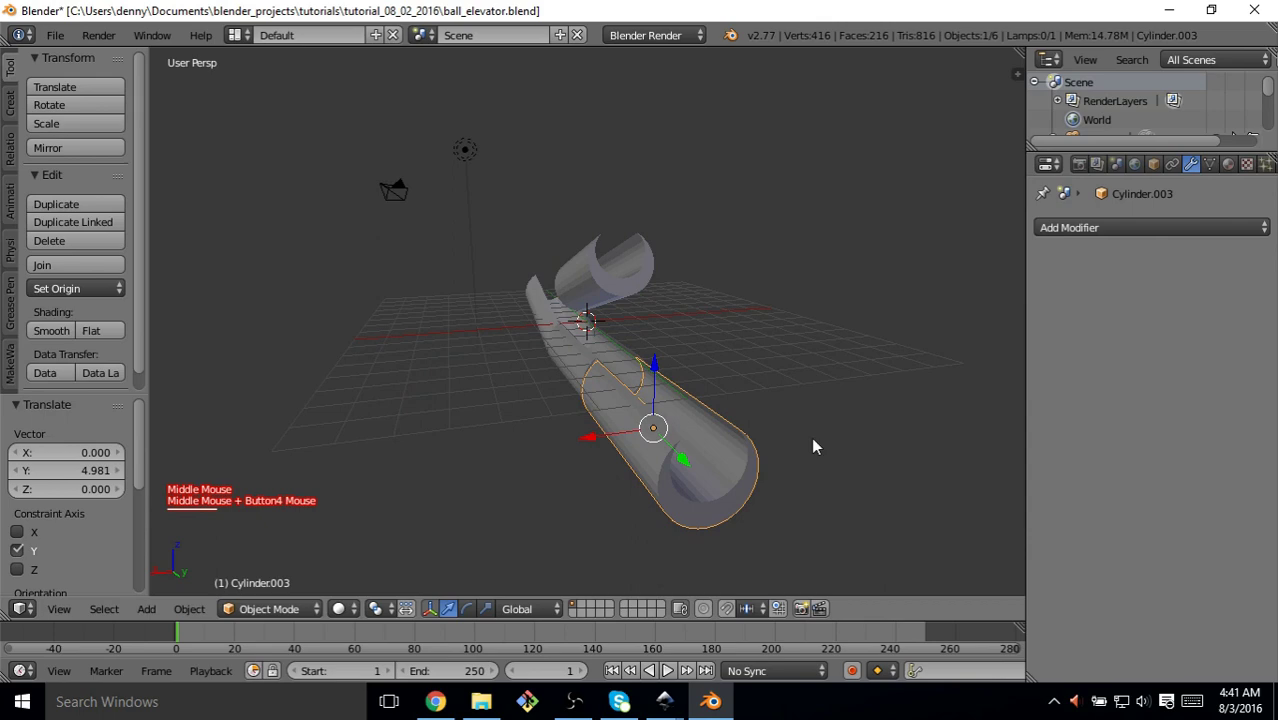
pyautogui.press('Tab')
pyautogui.rightClick(736, 507)
pyautogui.click(741, 508)
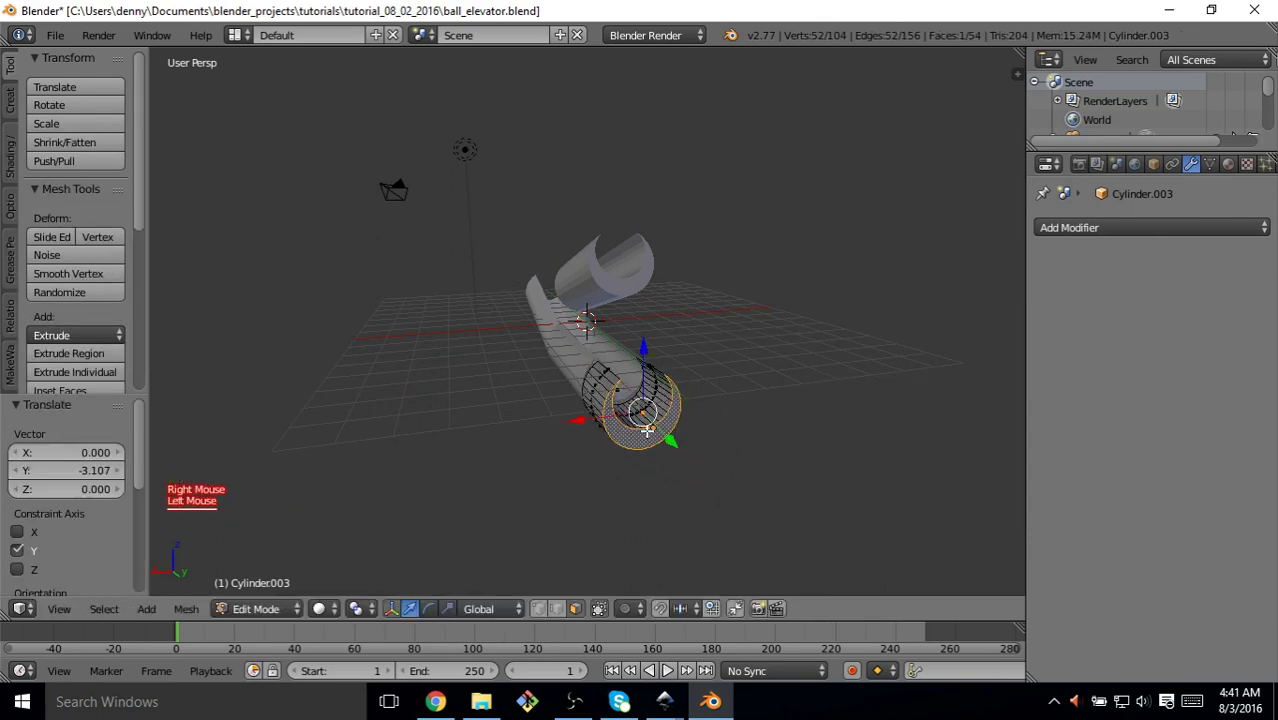
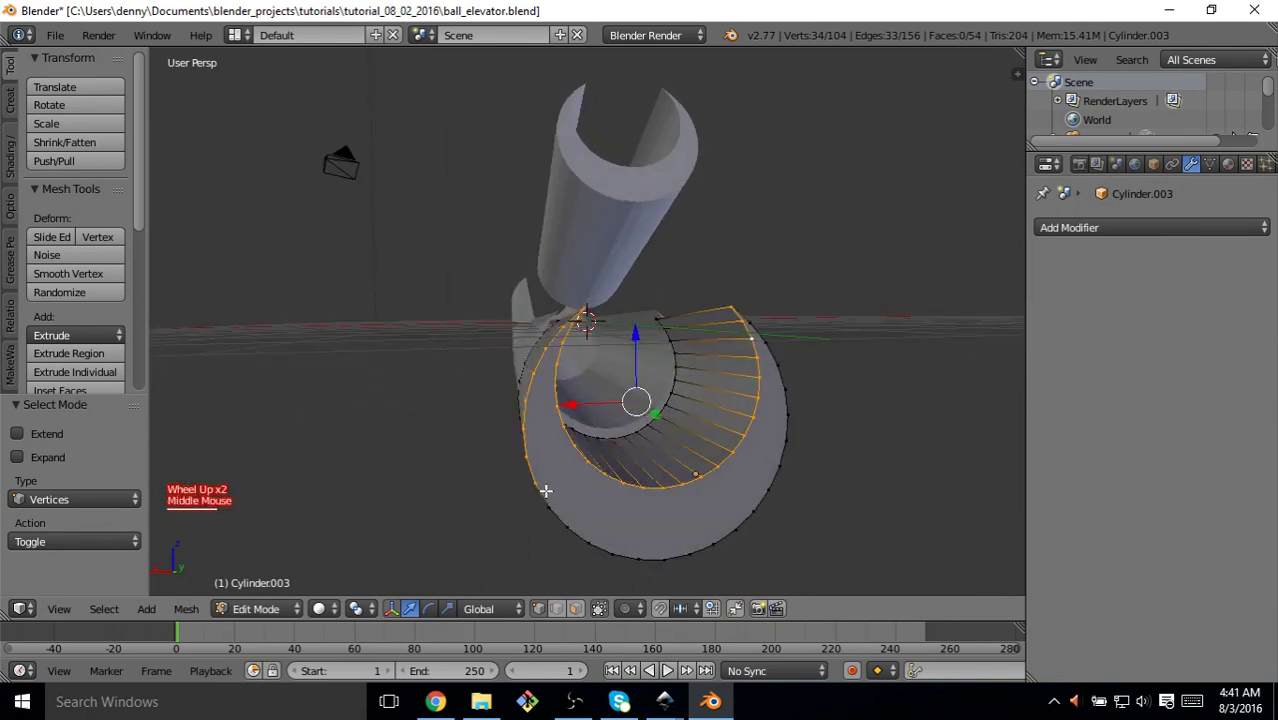
# Isolate the inner curved edge of the extruded end ring at the track's far end
pyautogui.press('c')
pyautogui.middleClick(514, 472)
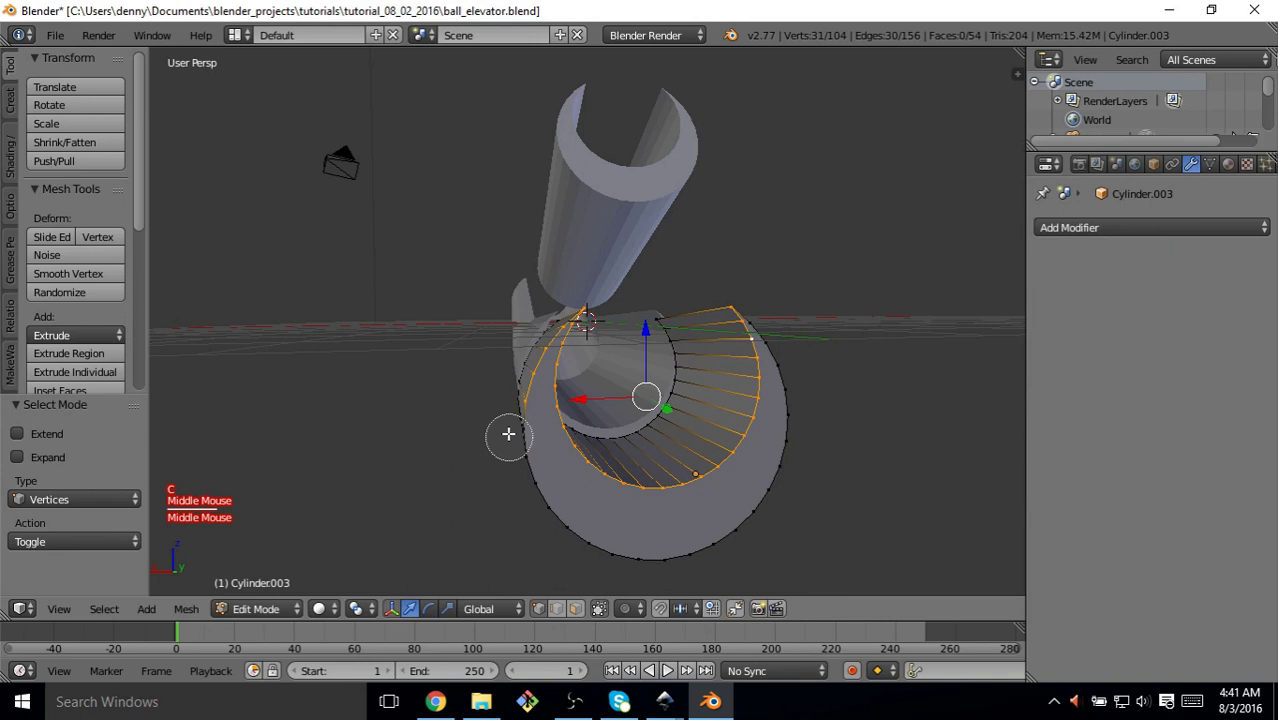
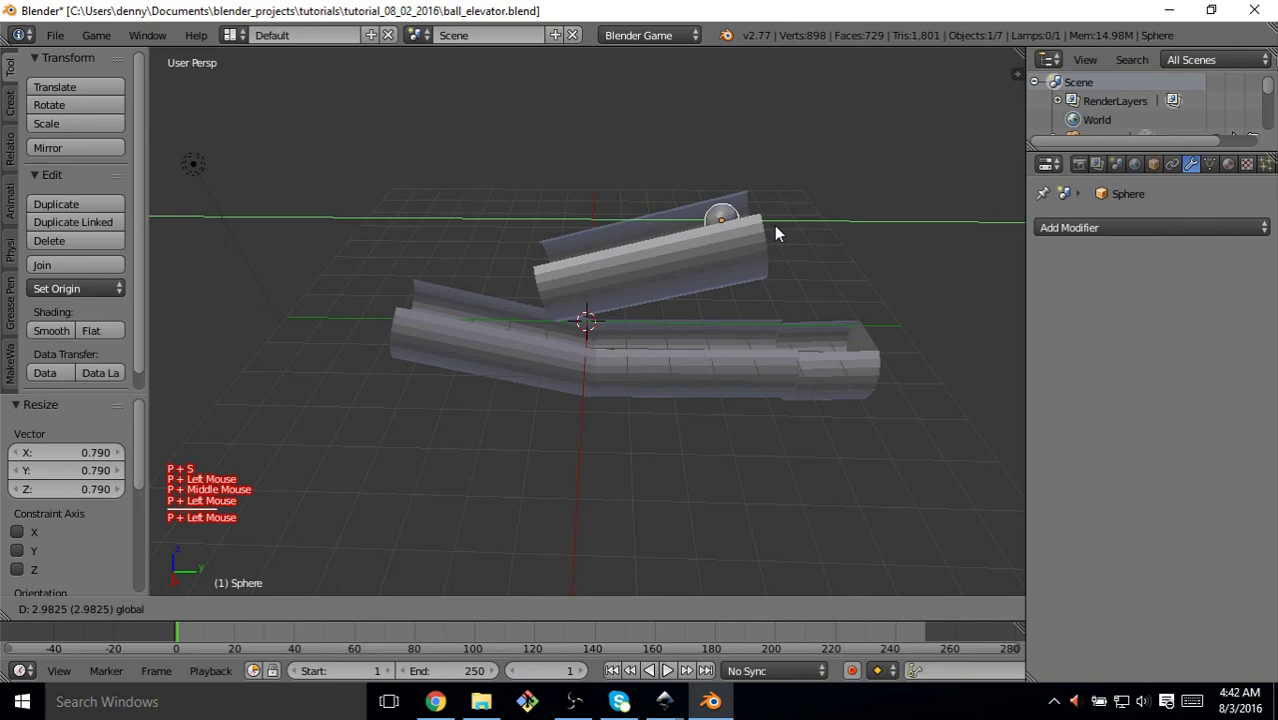
# Place the ball so it rests in the upper trough above the bend
pyautogui.middleClick(797, 240)
pyautogui.click(713, 301)
pyautogui.middleClick(727, 312)
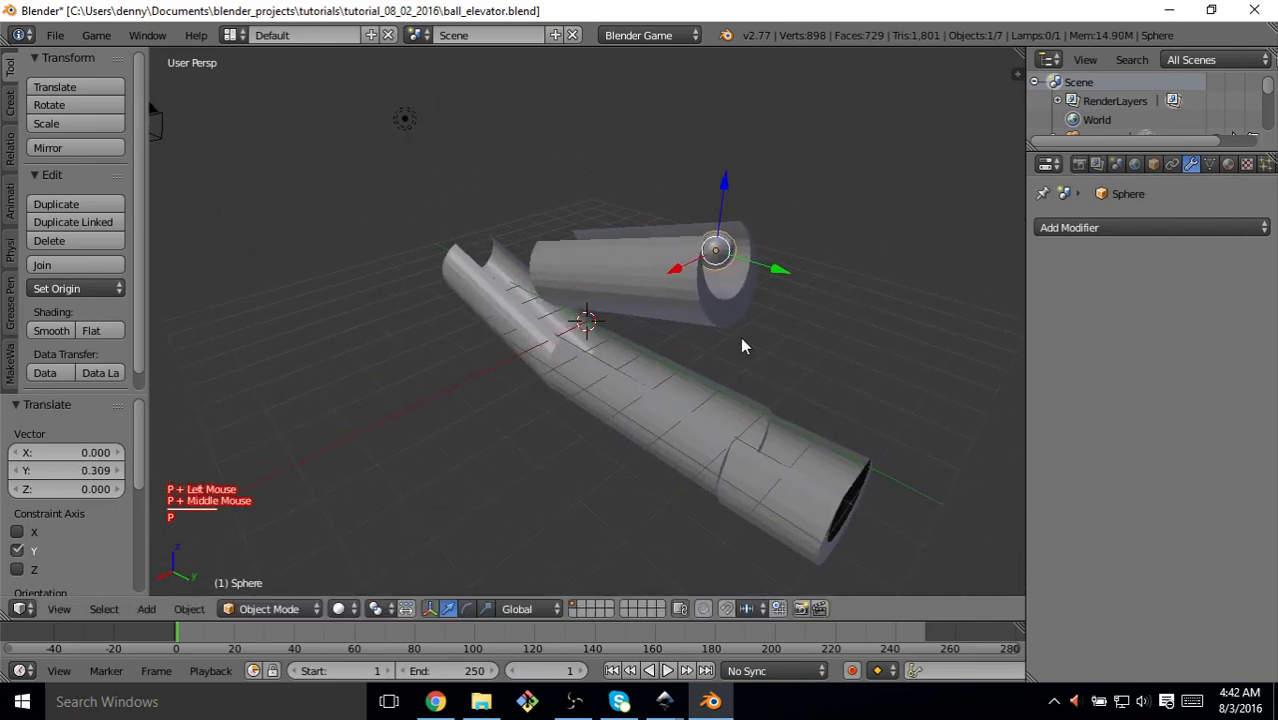
pyautogui.middleClick(610, 402)
pyautogui.scroll(-3)
pyautogui.middleClick(699, 301)
pyautogui.scroll(-3)
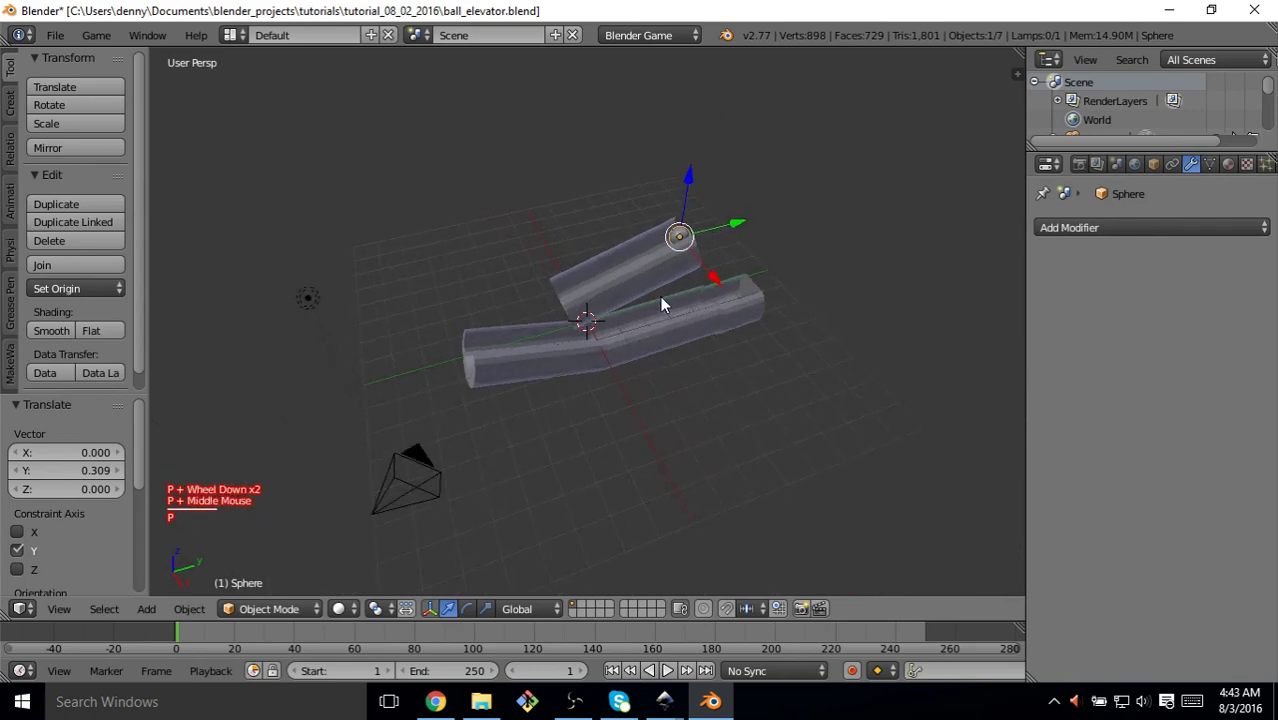
pyautogui.middleClick(689, 263)
# Preview the scene in textured shading, then return to solid shading
pyautogui.press('p')
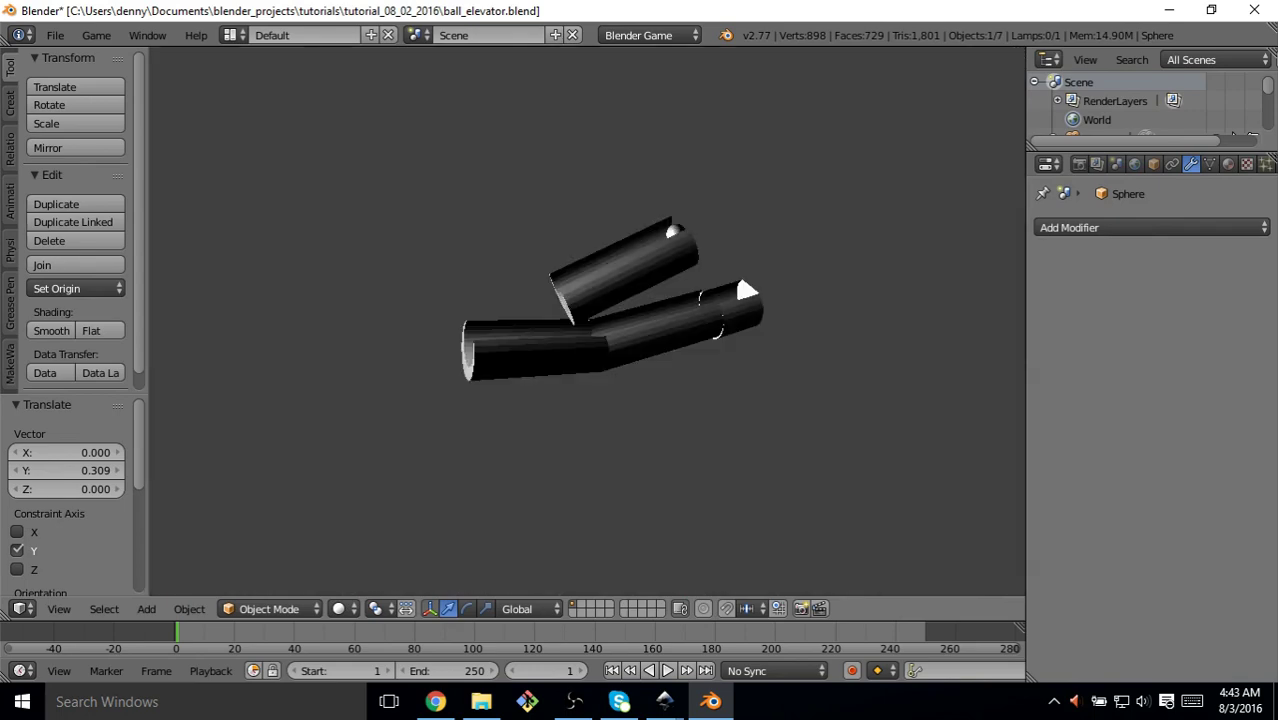
pyautogui.press('p')
pyautogui.middleClick(693, 243)
pyautogui.scroll(3)
pyautogui.middleClick(778, 249)
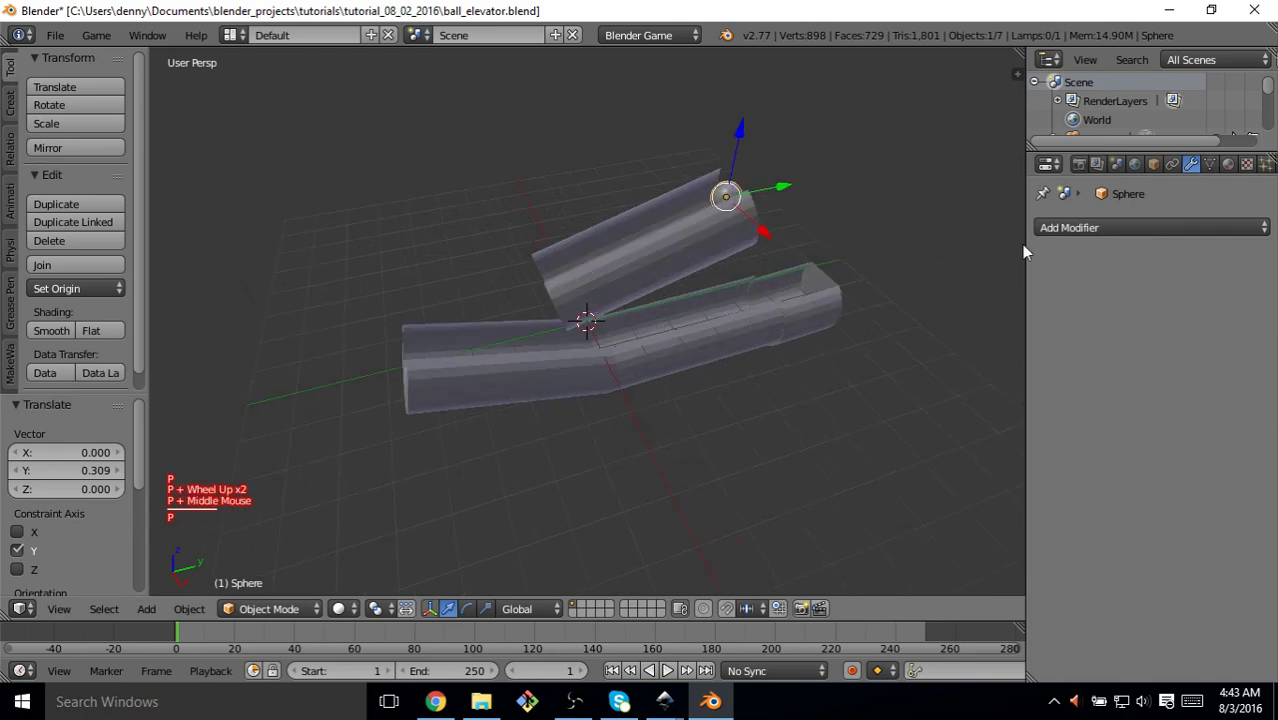
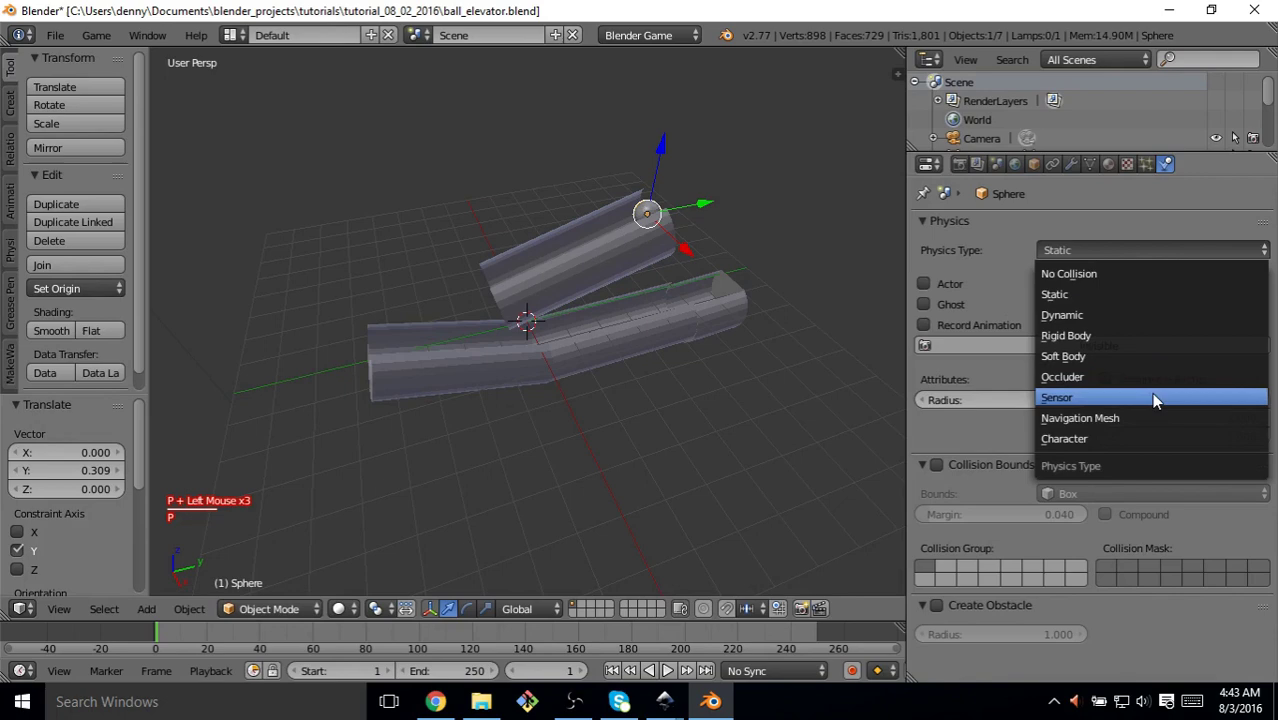
# Set the Sphere's Physics Type to Rigid Body and preview it in game-style shading
pyautogui.doubleClick(1164, 343)
pyautogui.middleClick(462, 339)
pyautogui.rightClick(462, 339)
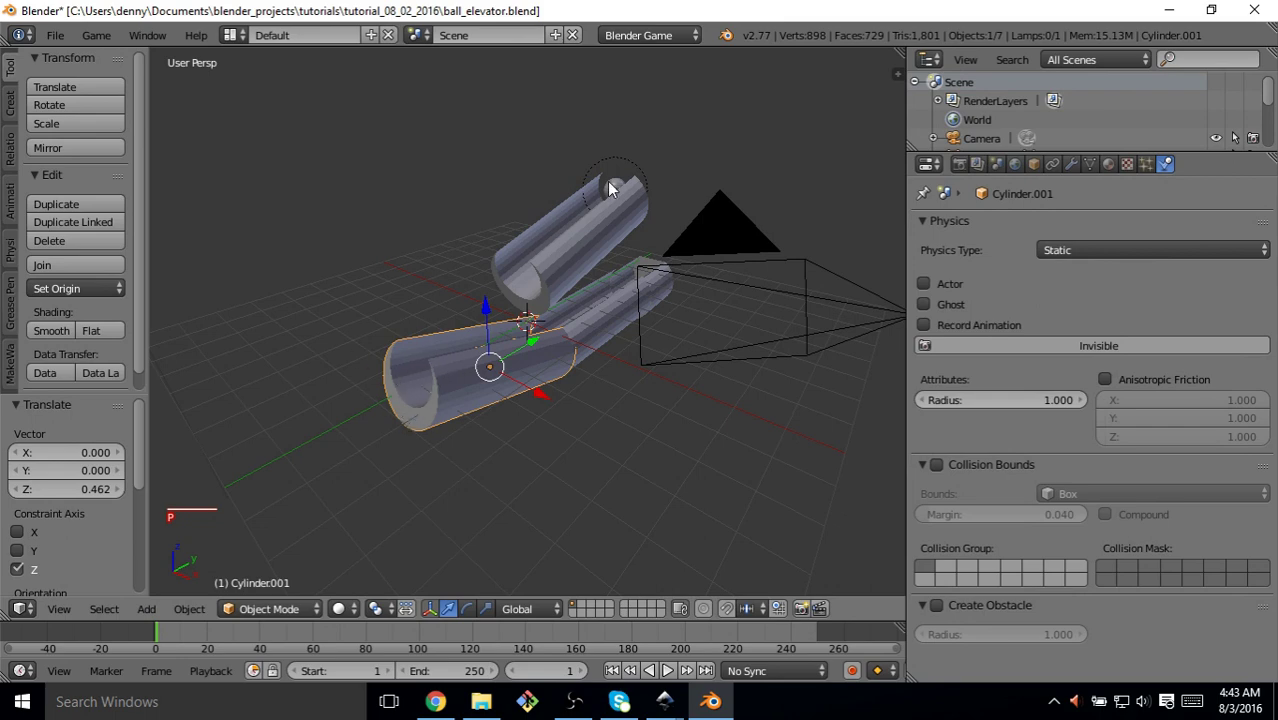
pyautogui.rightClick(612, 186)
pyautogui.press('p')
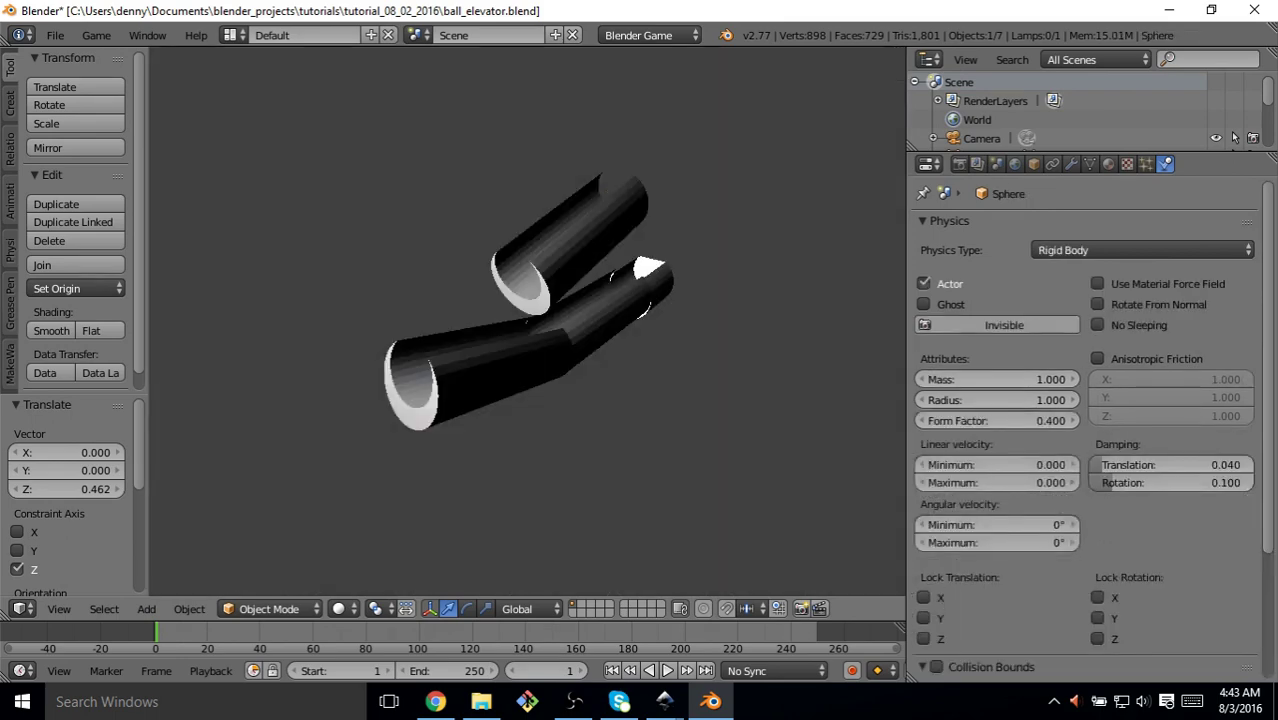
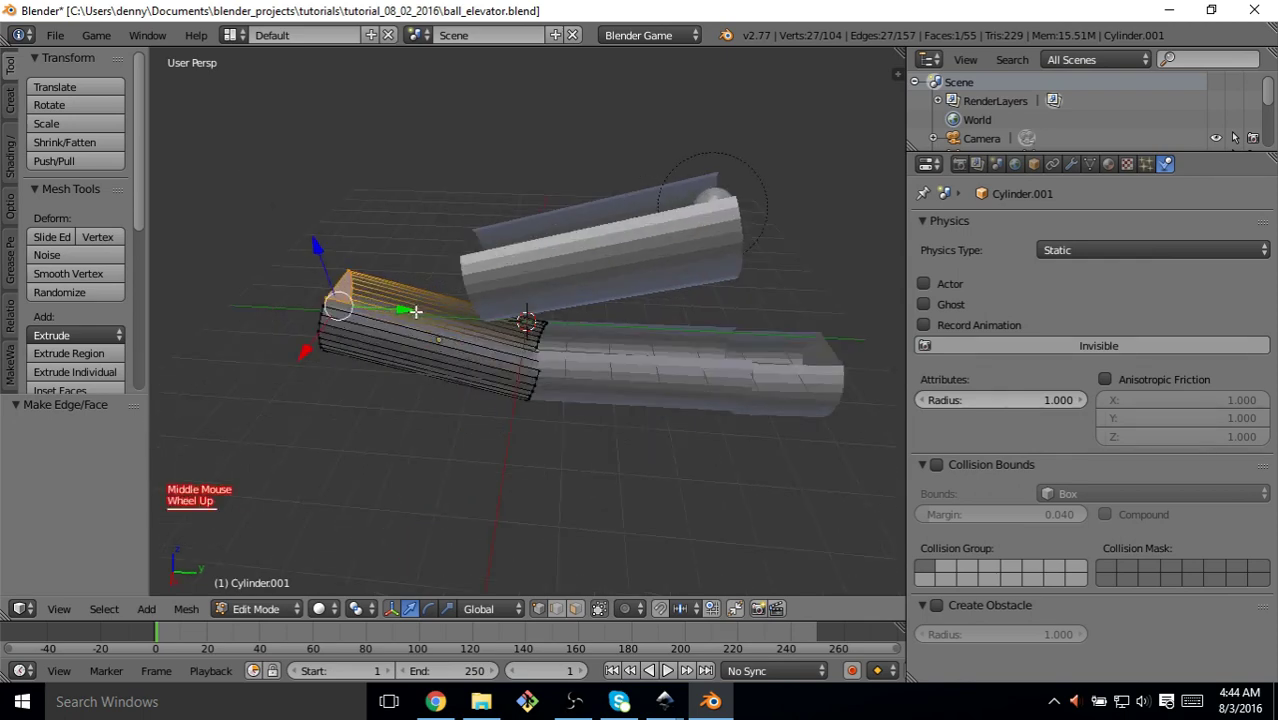
# Close the lower track's open start with a face, then test-run the ball in the game engine
pyautogui.scroll(3)
pyautogui.press('Tab')
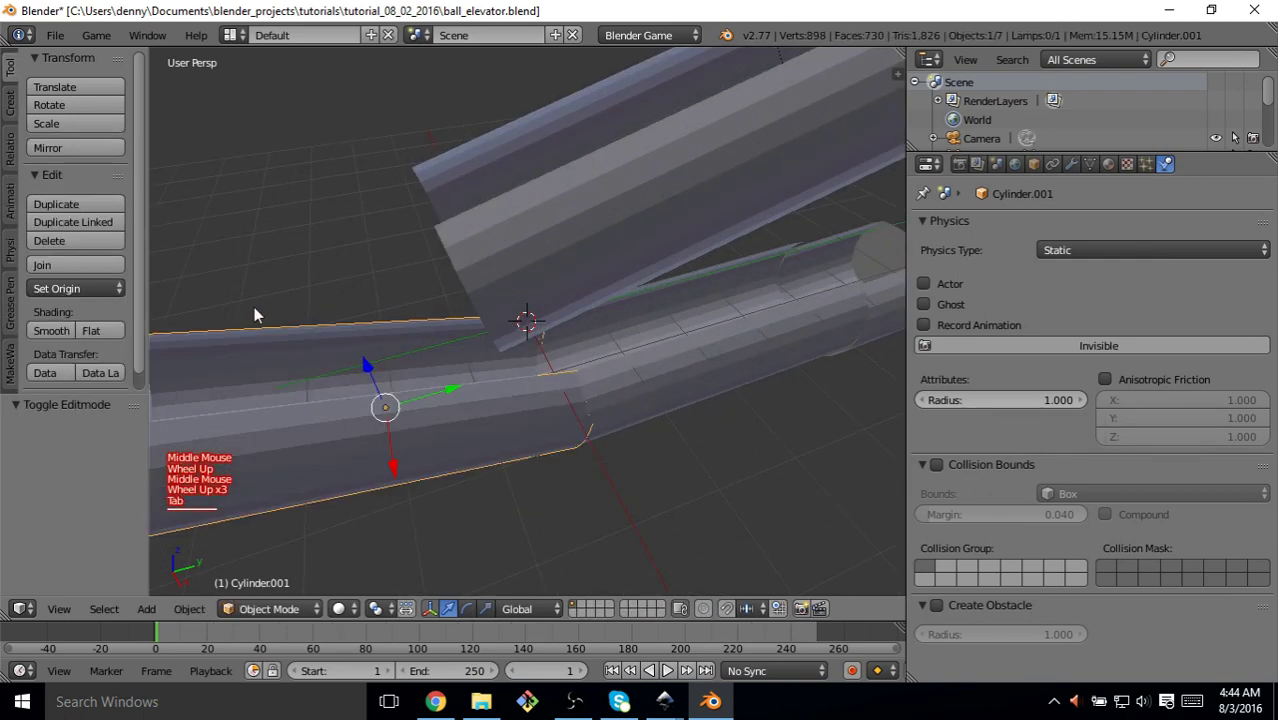
pyautogui.scroll(-3)
pyautogui.middleClick(540, 327)
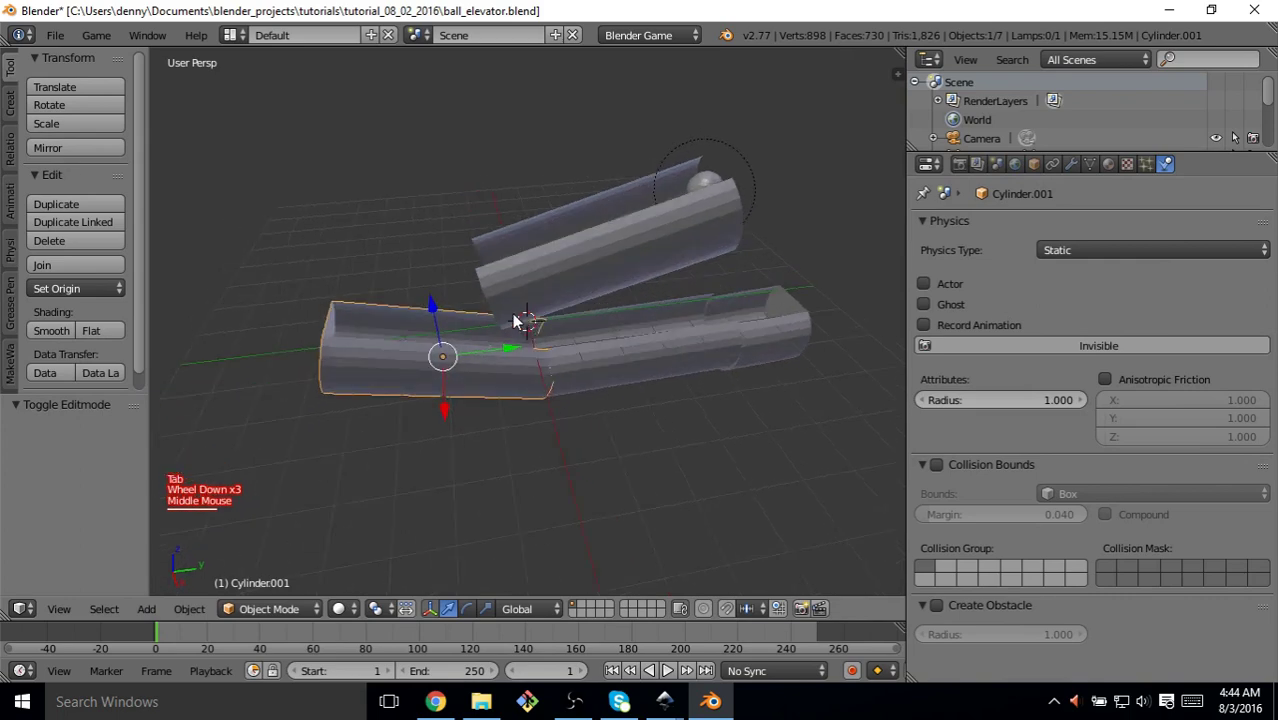
pyautogui.press('p')
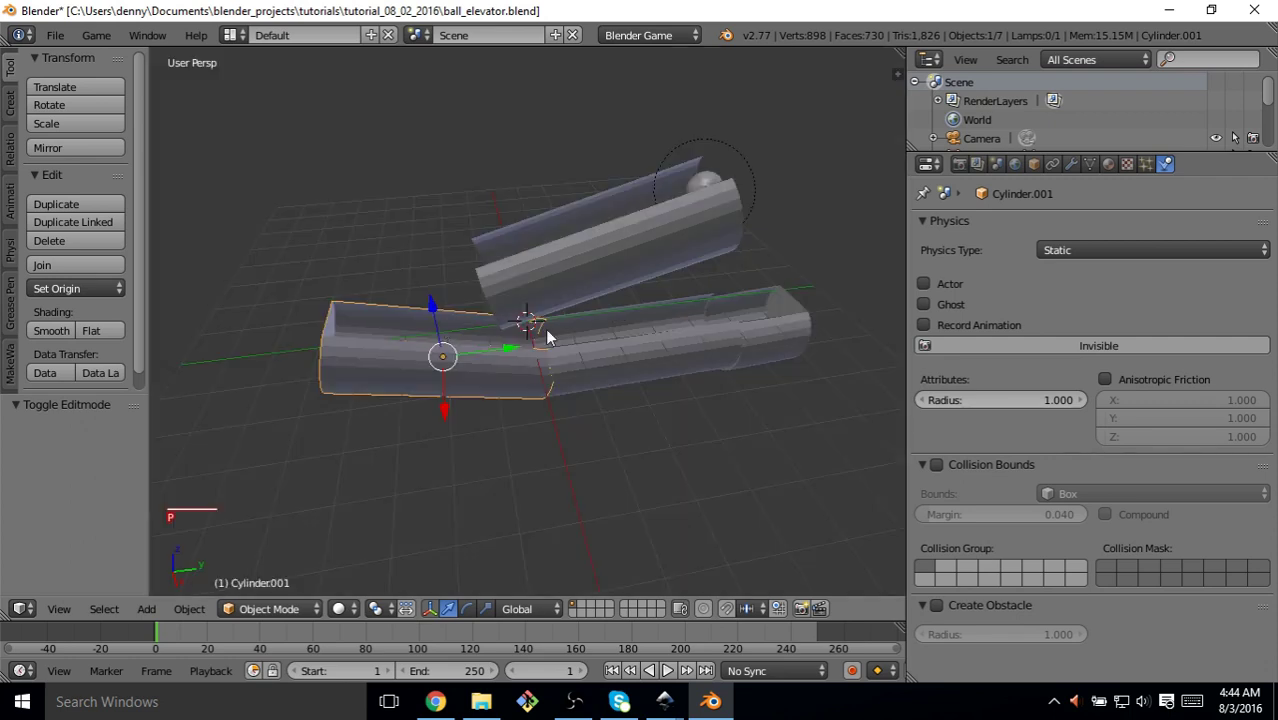
pyautogui.middleClick(659, 336)
pyautogui.middleClick(780, 446)
pyautogui.press('p')
pyautogui.scroll(-3)
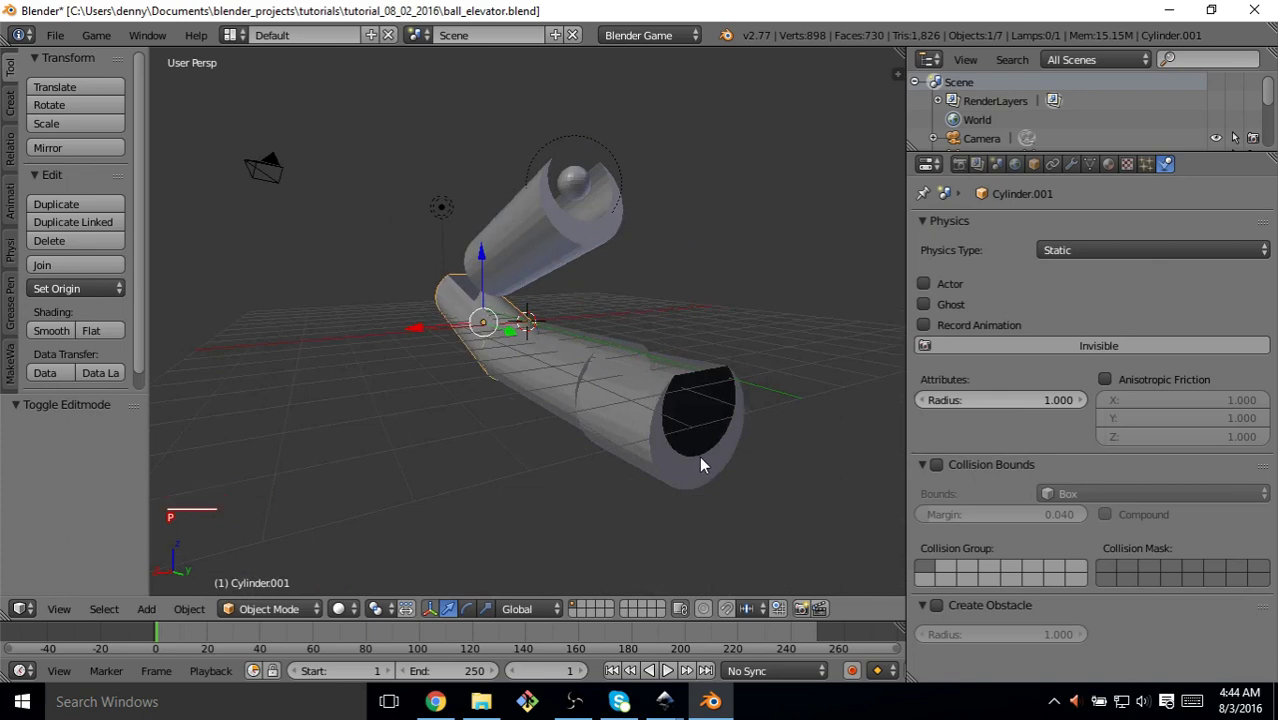
pyautogui.middleClick(564, 295)
pyautogui.press('p')
pyautogui.rightClick(723, 415)
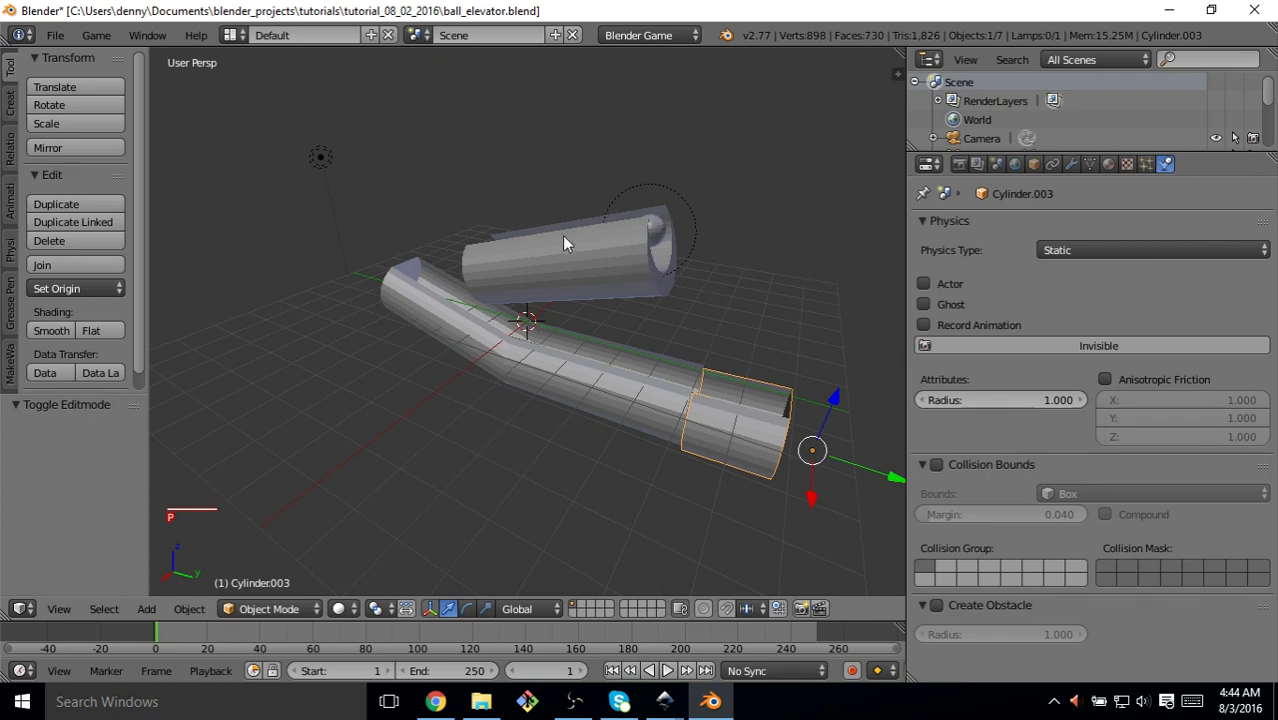
pyautogui.middleClick(649, 321)
pyautogui.press('p')
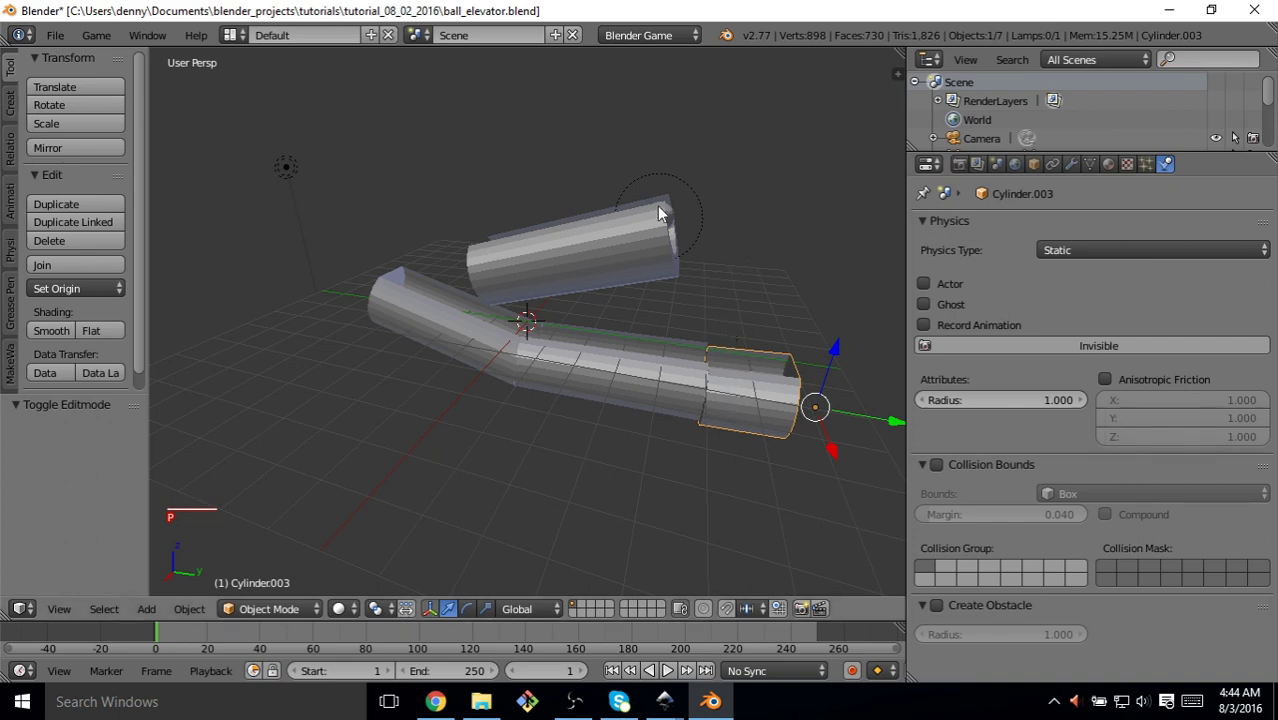
pyautogui.middleClick(667, 338)
# Insert a LocRot keyframe for the elevator cylinder at frame 1 at the tube's bottom
pyautogui.press('p')
pyautogui.middleClick(640, 522)
pyautogui.press('p')
pyautogui.press('i')
pyautogui.press('p')
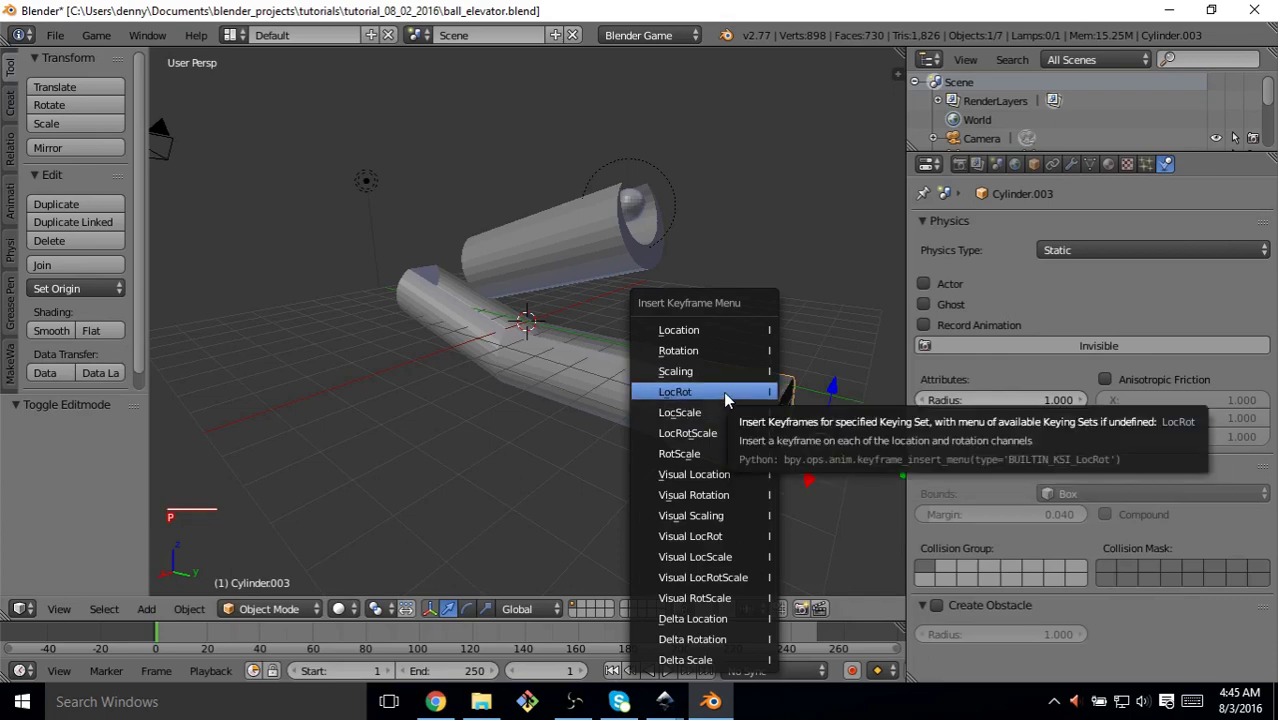
pyautogui.click(728, 397)
pyautogui.middleClick(379, 473)
pyautogui.press('p')
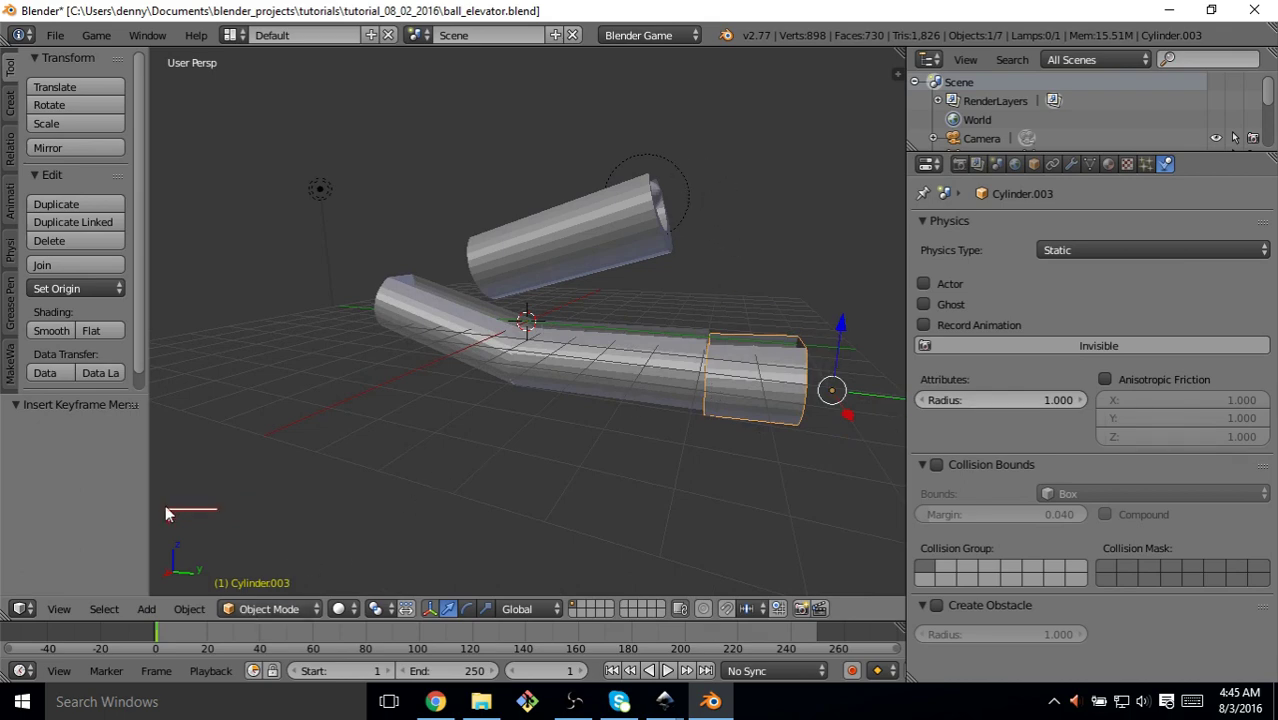
# At frame 20, raise the cylinder along Z and insert a LocRot keyframe
pyautogui.click(207, 639)
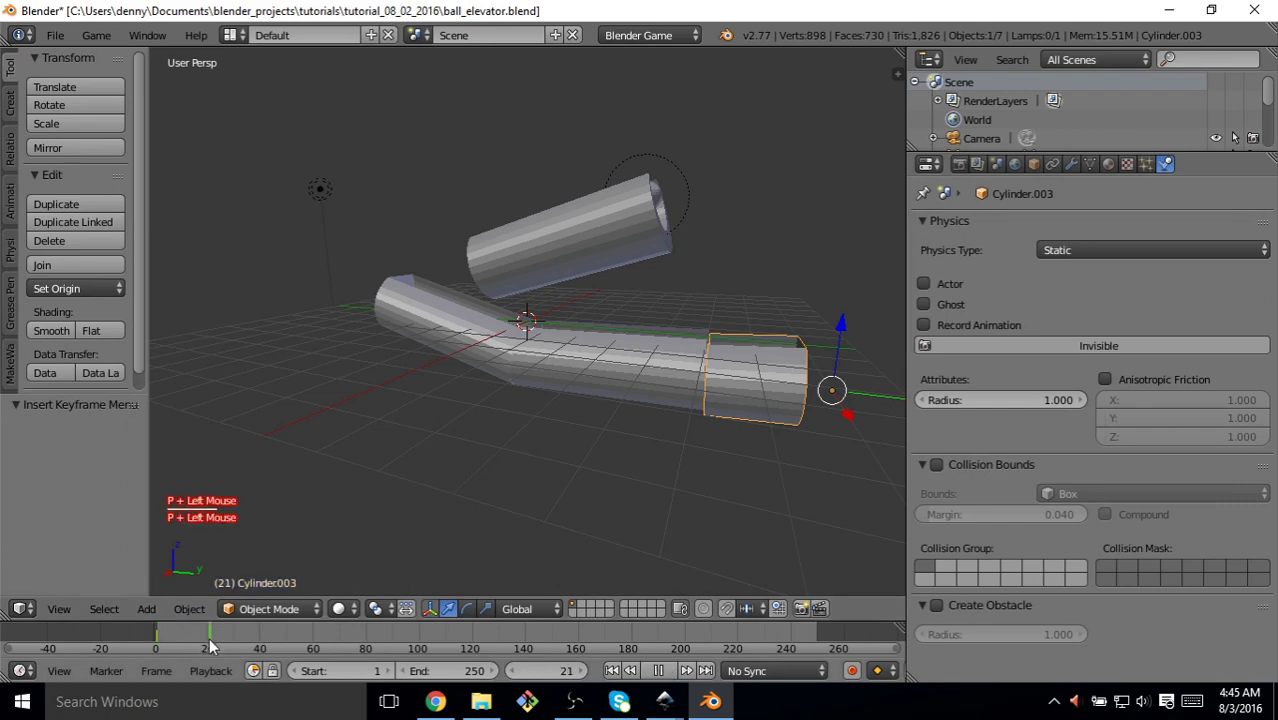
pyautogui.click(848, 330)
pyautogui.press('p')
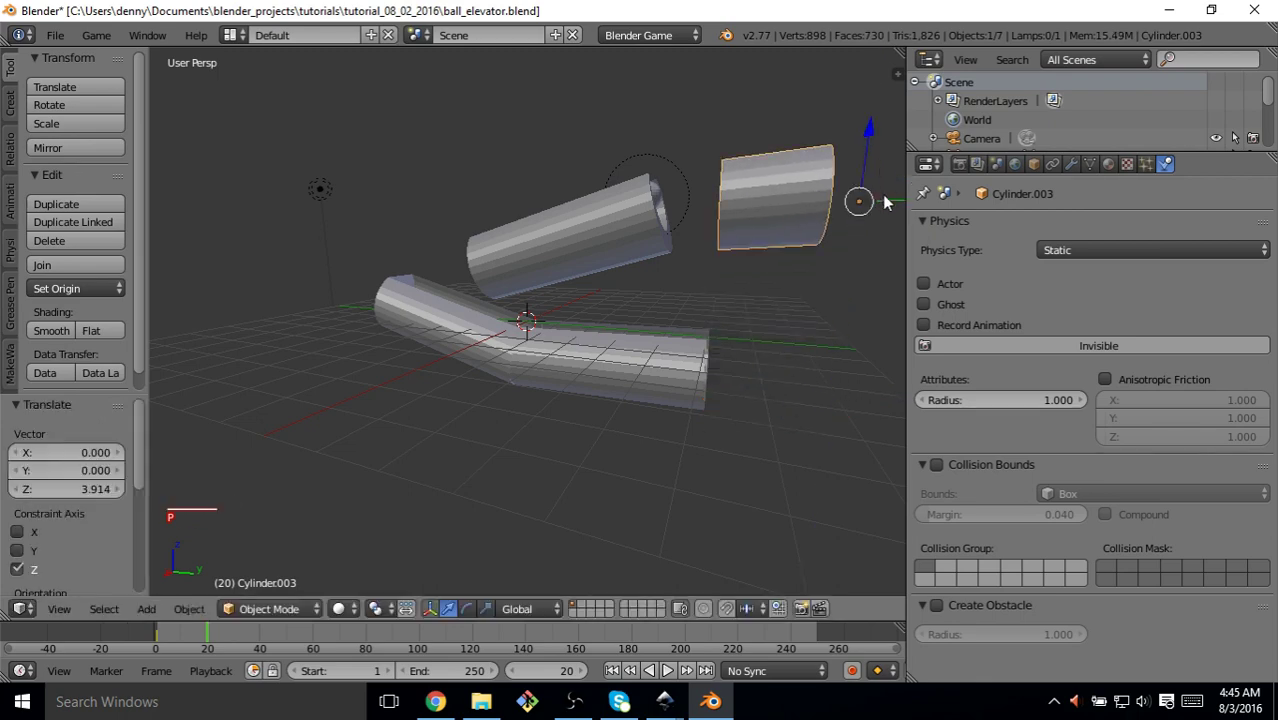
pyautogui.press('i')
pyautogui.press('p')
pyautogui.click(887, 199)
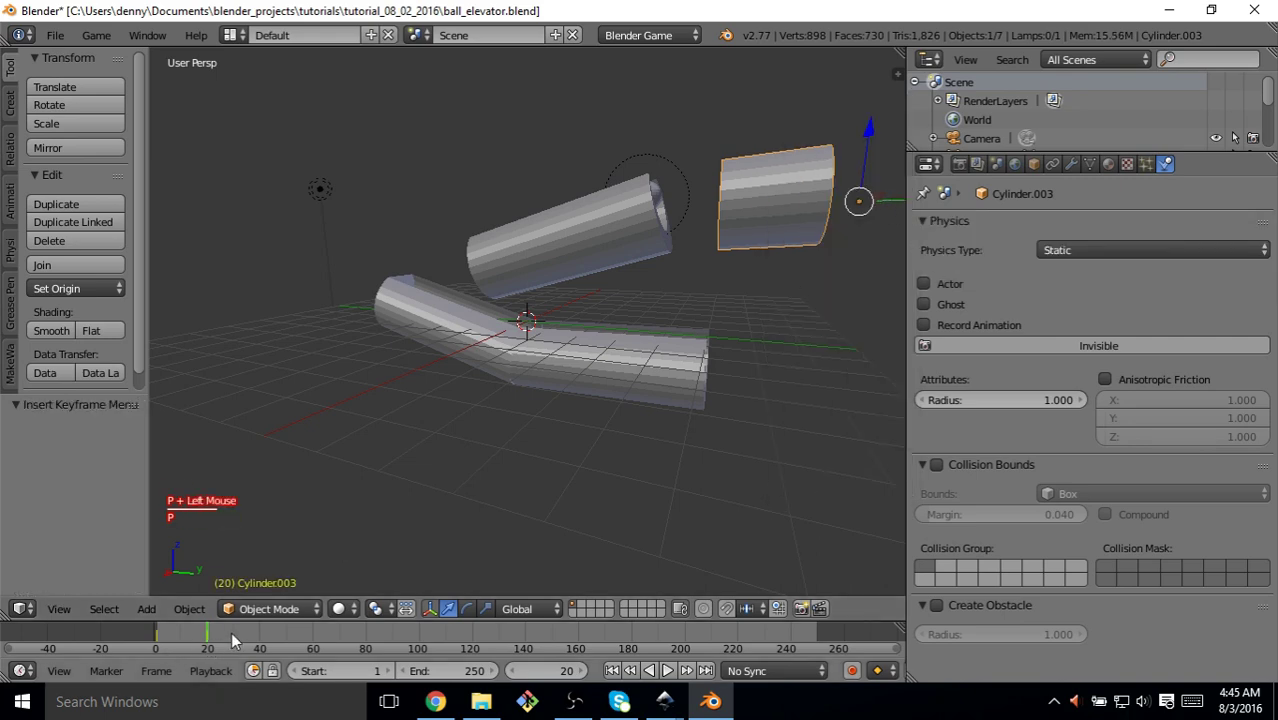
# Step back and forth through the frames to check the cylinder's rise
pyautogui.click(260, 636)
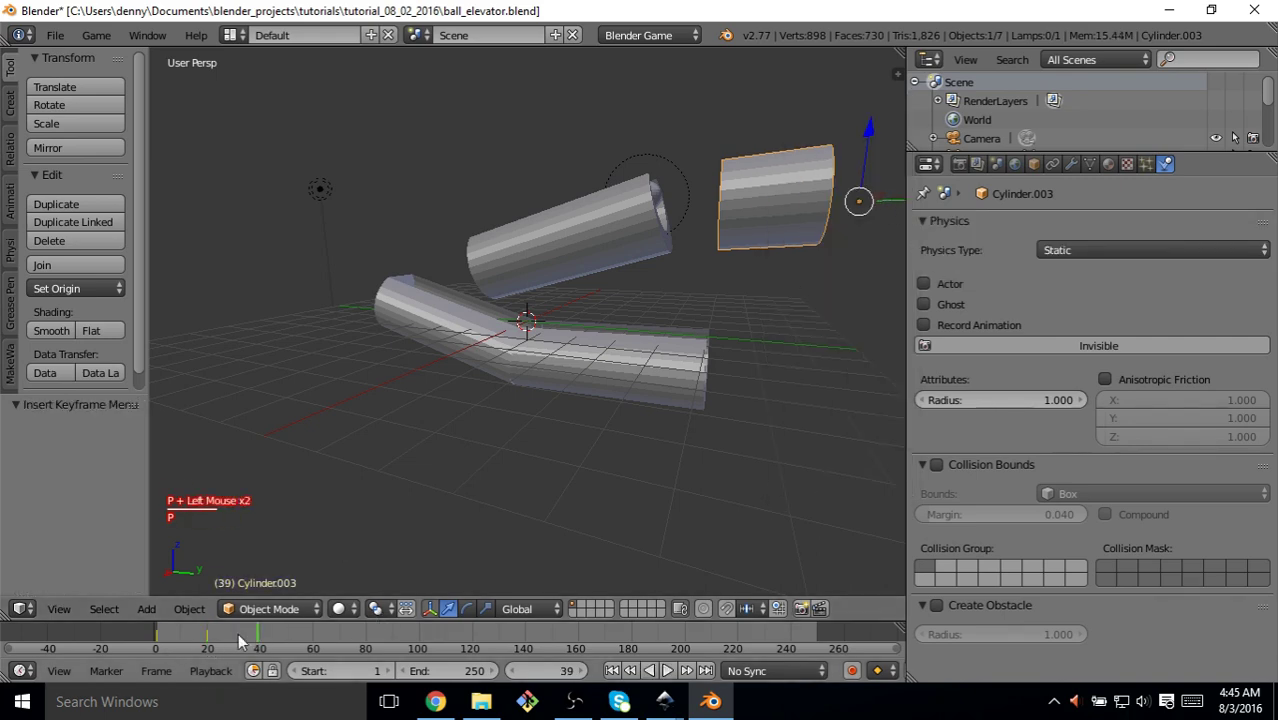
pyautogui.click(243, 643)
pyautogui.press('p')
pyautogui.doubleClick(246, 642)
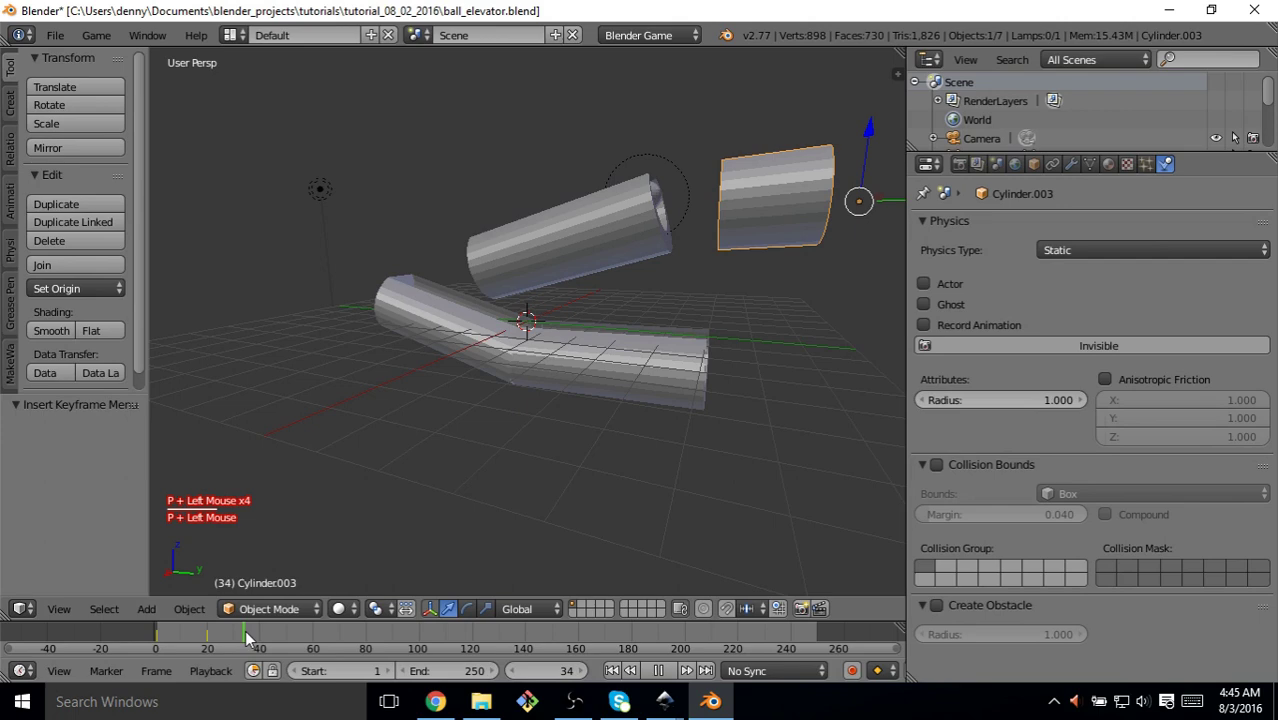
pyautogui.press('p')
pyautogui.press('Left')
pyautogui.press('Left')
pyautogui.press('p')
pyautogui.press('Left')
pyautogui.press('Left')
pyautogui.press('Left')
pyautogui.press('Left')
pyautogui.press('p')
pyautogui.press('p')
pyautogui.press('Left')
pyautogui.press('p')
pyautogui.press('Up')
pyautogui.press('p')
pyautogui.press('shift+Up')
pyautogui.press('shift+p')
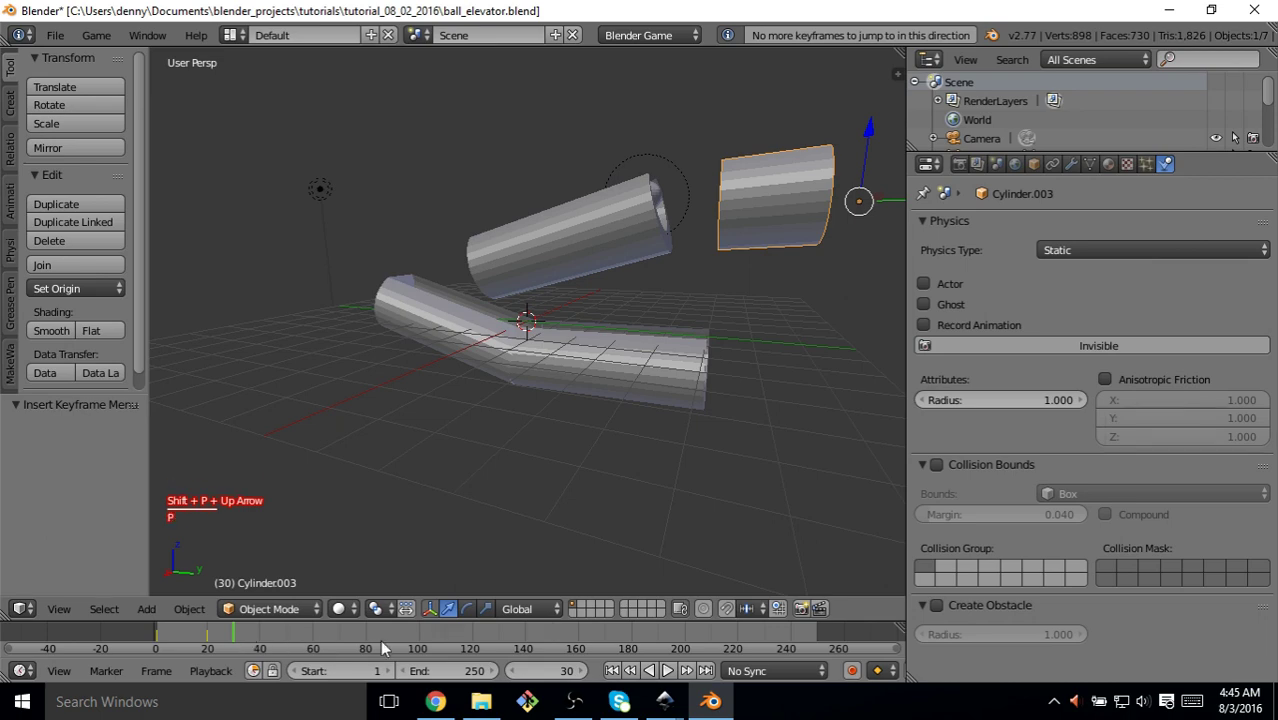
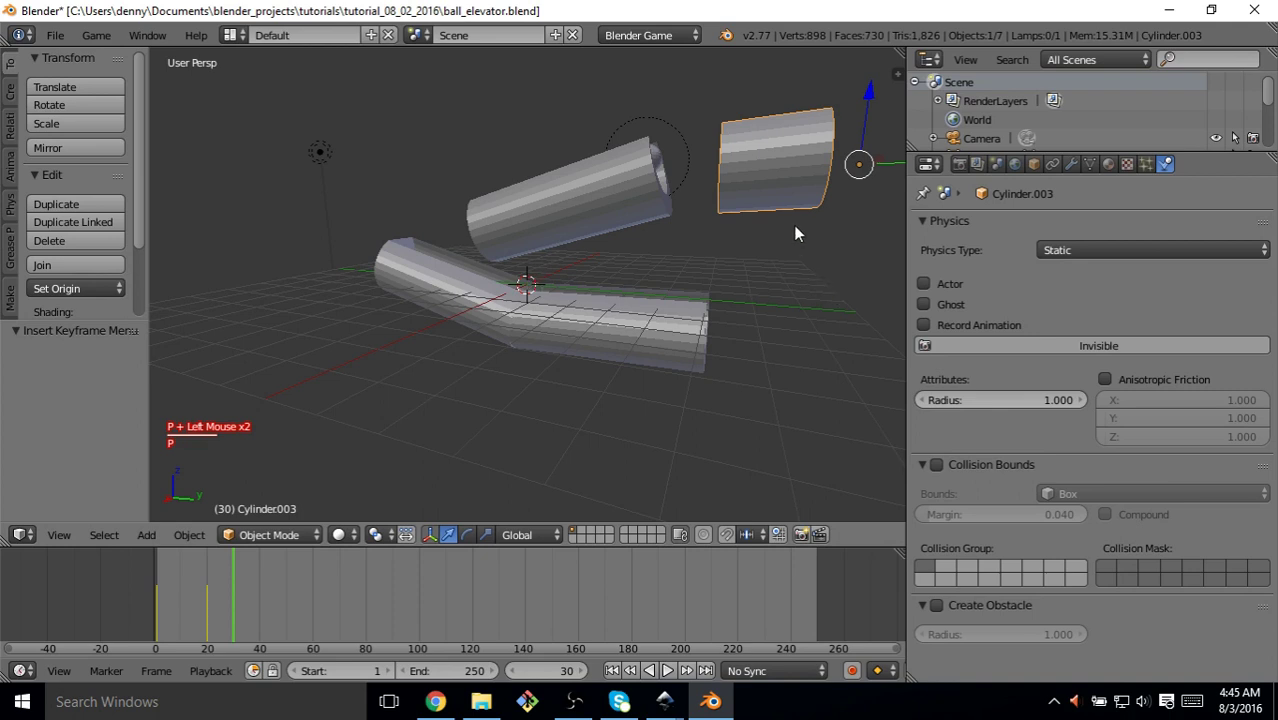
# Move the cylinder toward the upper tube, cancel a rotation, and set its origin to centre of mass
pyautogui.click(893, 165)
pyautogui.click(852, 165)
pyautogui.click(902, 170)
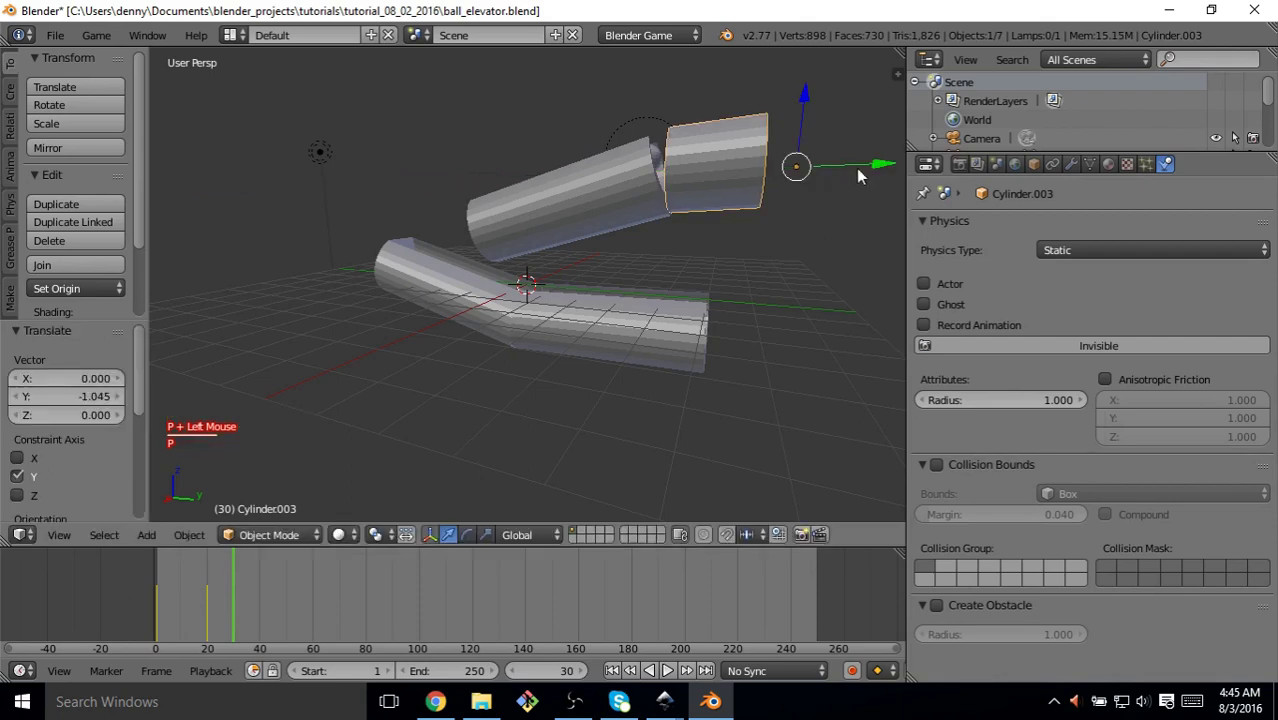
pyautogui.press('r')
pyautogui.press('p')
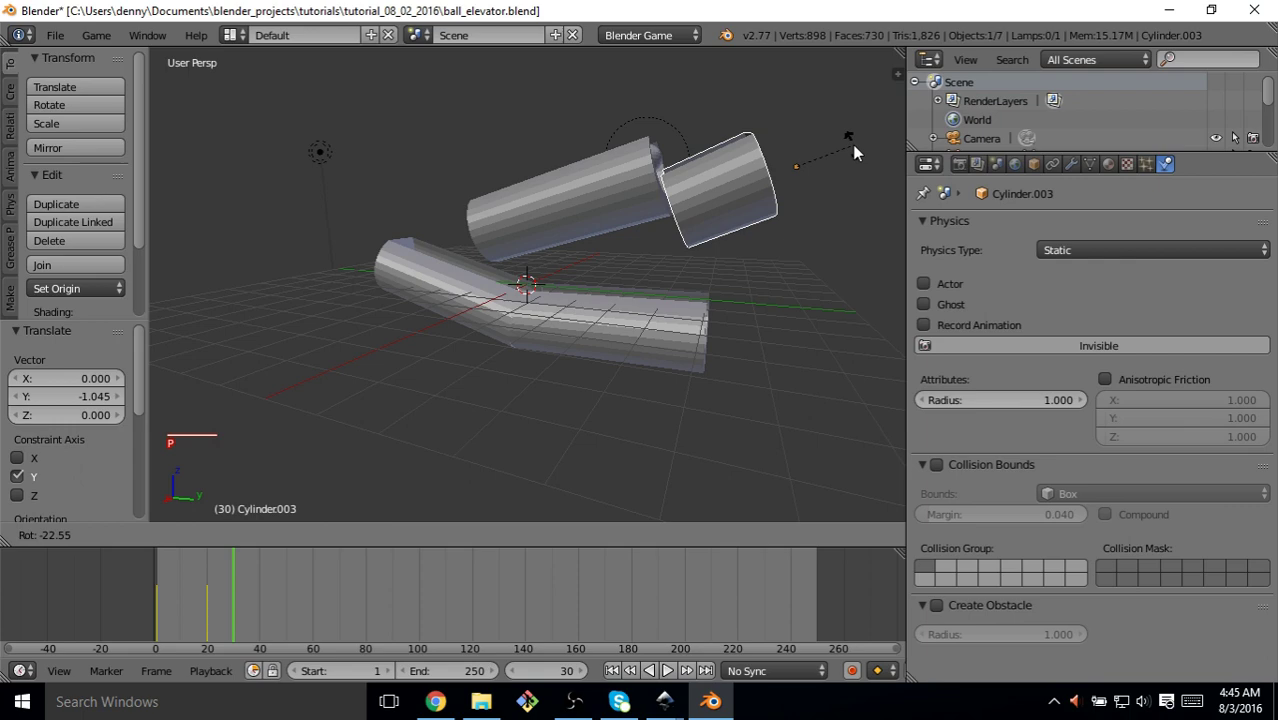
pyautogui.rightClick(860, 151)
pyautogui.press('p')
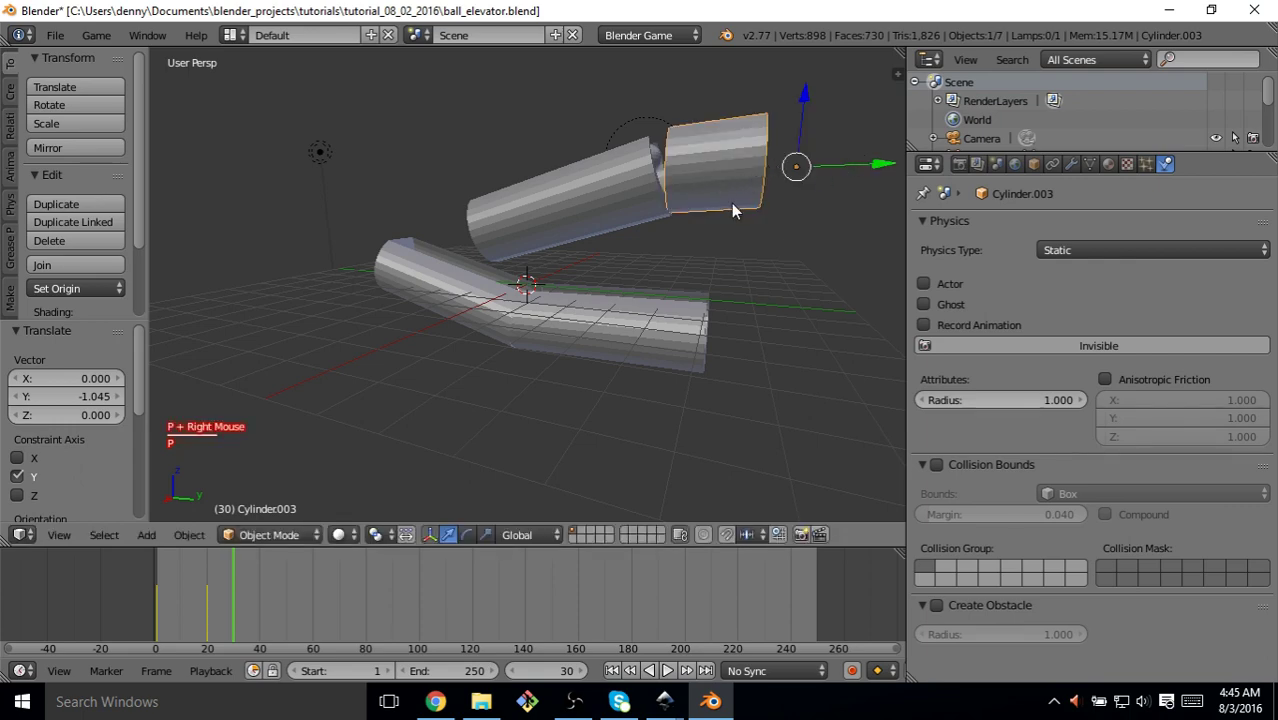
pyautogui.press('shift+alt+p')
pyautogui.press('ctrl+shift+alt+c')
pyautogui.press('p')
pyautogui.click(738, 209)
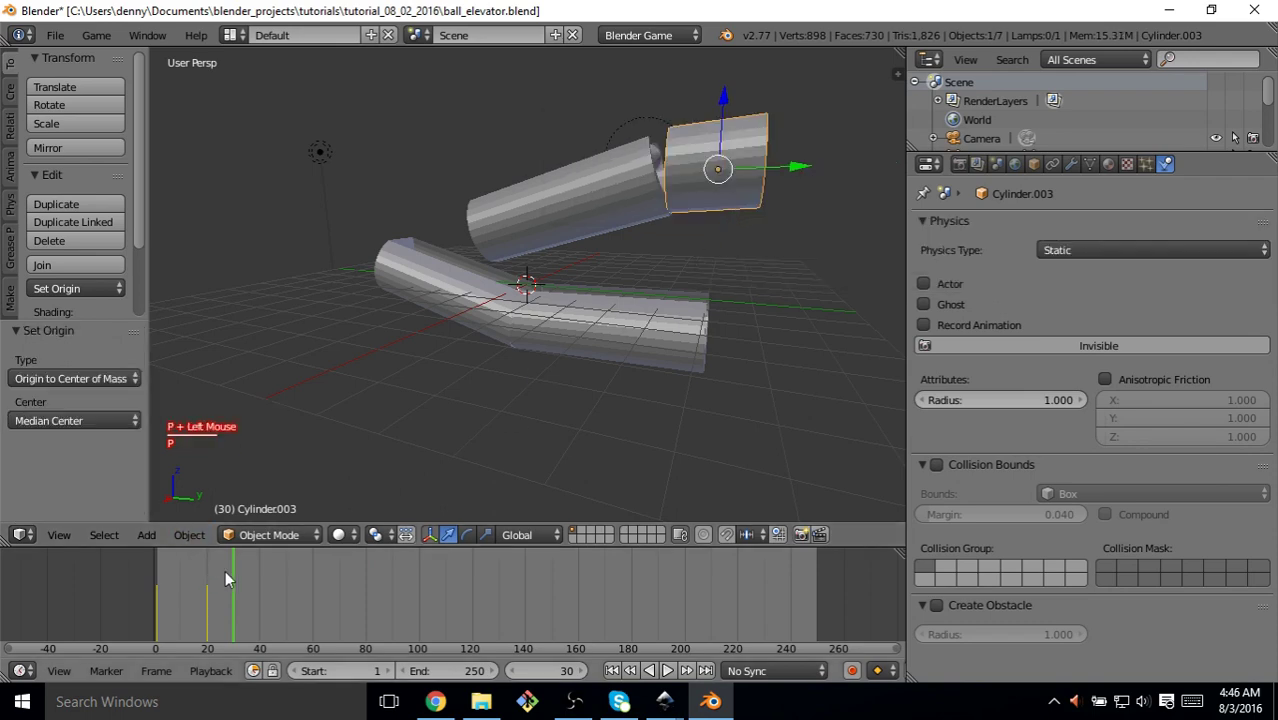
# At frame 31, move the cylinder further and keyframe its new position
pyautogui.click(229, 592)
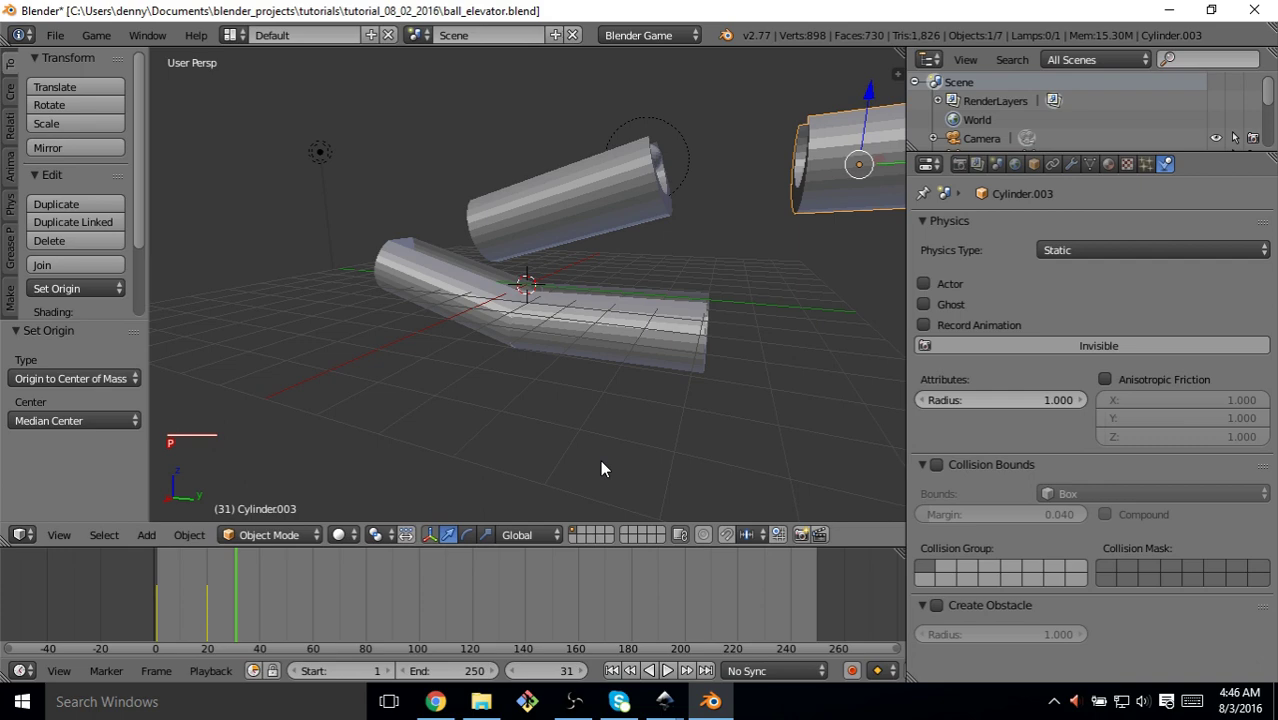
pyautogui.middleClick(740, 301)
pyautogui.press('p')
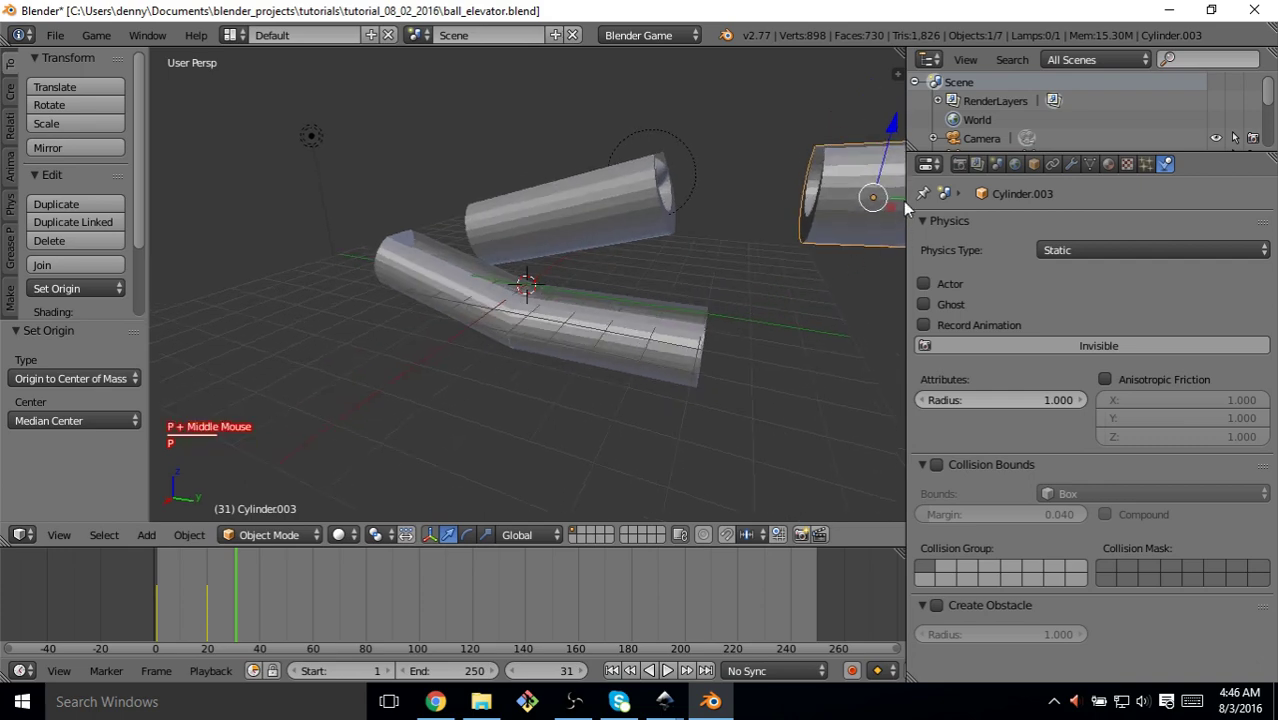
pyautogui.click(908, 205)
pyautogui.press('p')
pyautogui.press('i')
pyautogui.press('p')
pyautogui.click(755, 214)
# Tilt the cylinder about the X axis toward the upper tube, then undo and adjust the frame
pyautogui.press('r')
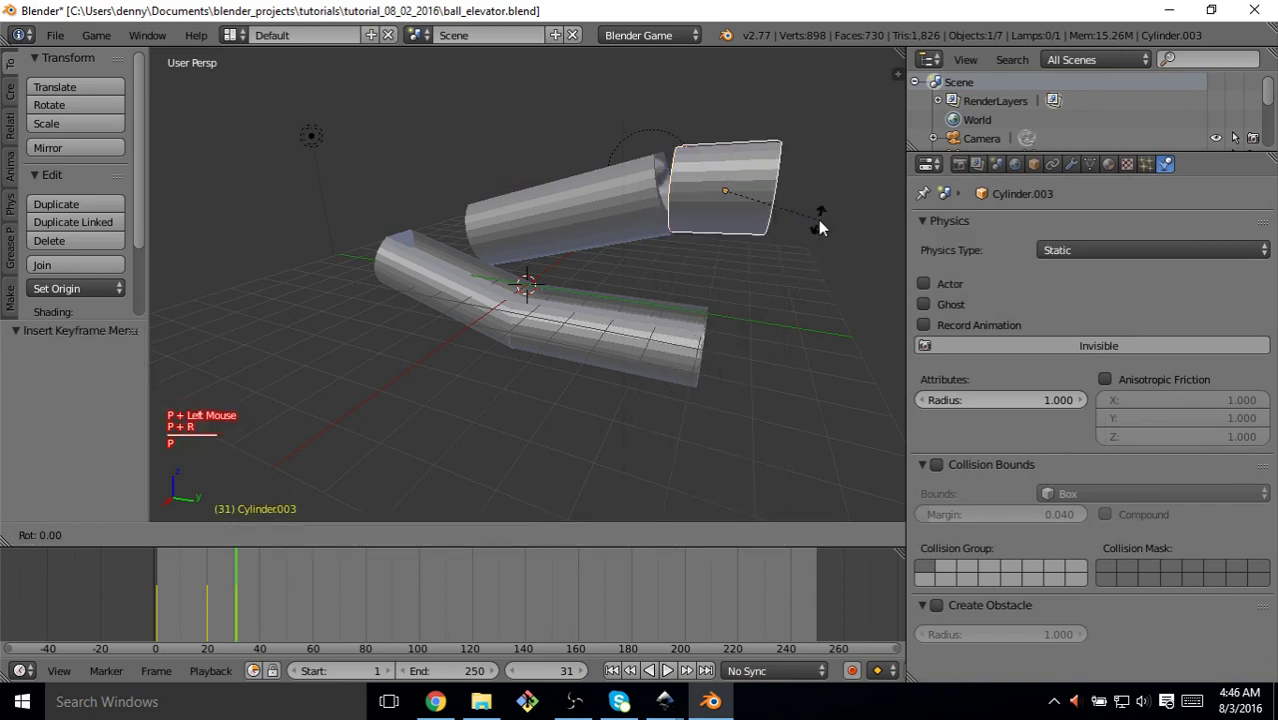
pyautogui.press('x')
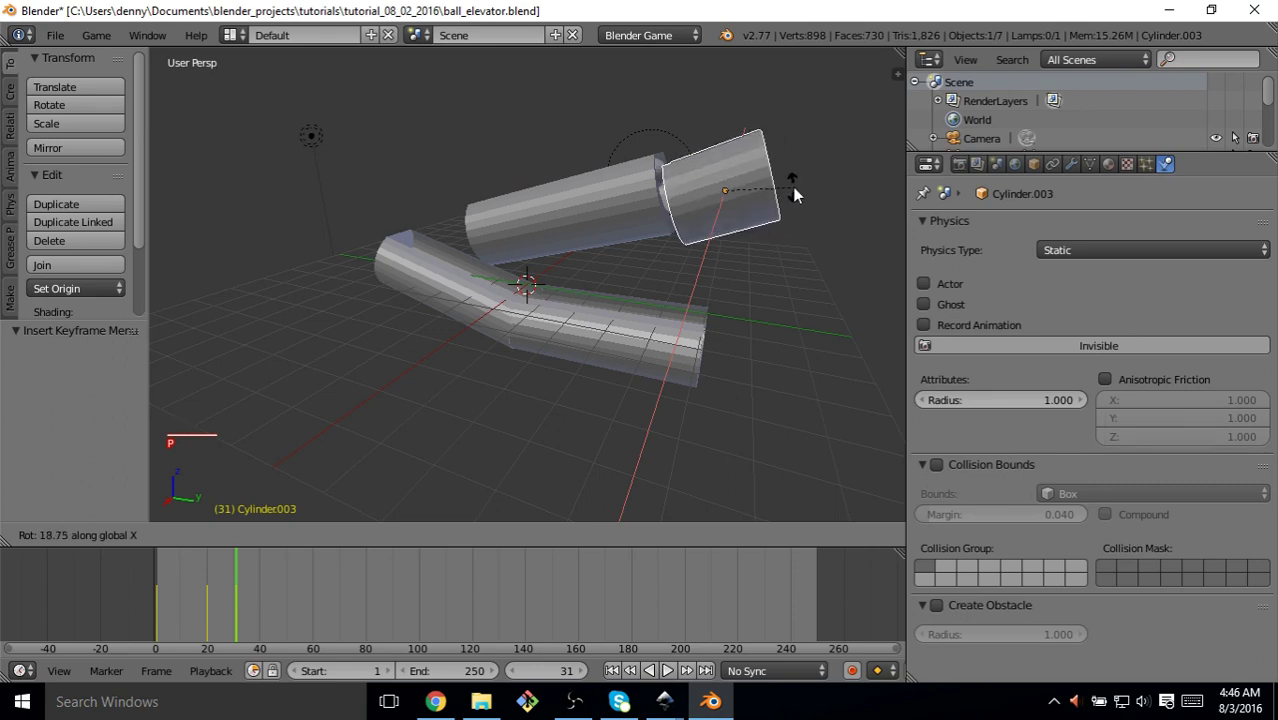
pyautogui.click(797, 192)
pyautogui.press('p')
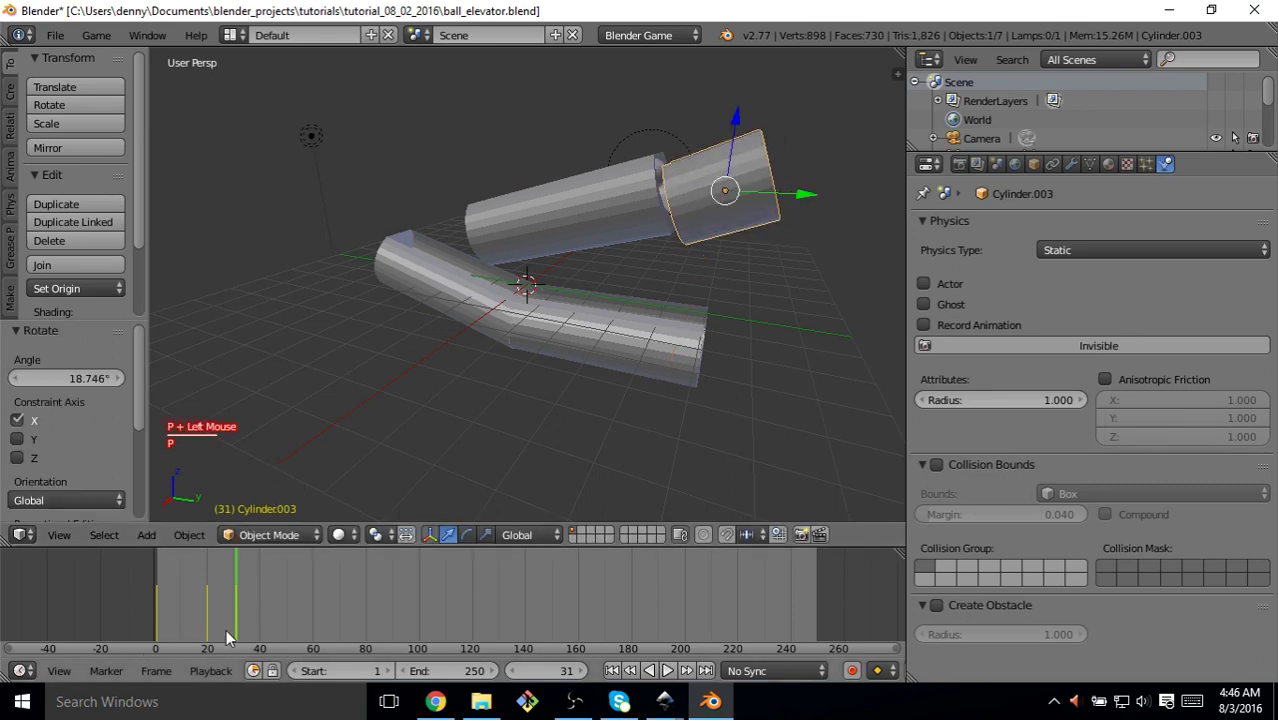
pyautogui.press('ctrl+p')
pyautogui.press('ctrl+z')
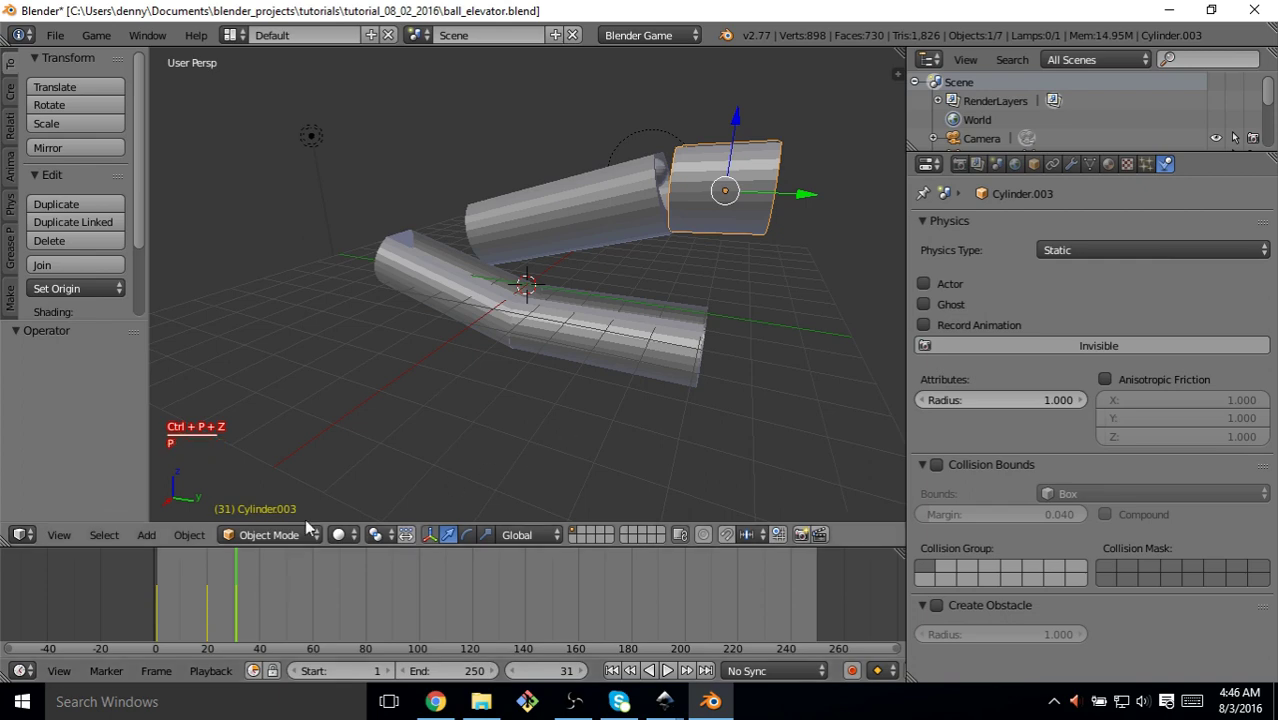
pyautogui.click(264, 590)
pyautogui.press('p')
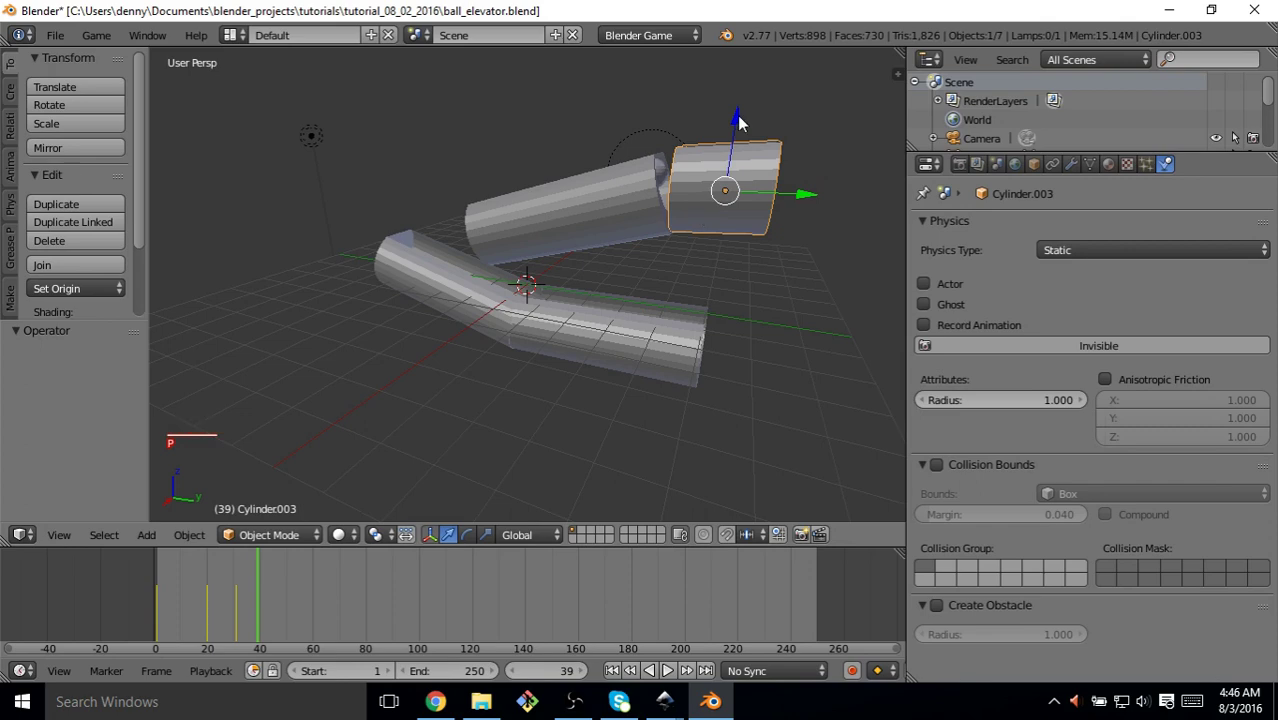
# At frame 39, raise the cylinder slightly and shift it along Y toward the upper tube
pyautogui.click(745, 122)
pyautogui.press('p')
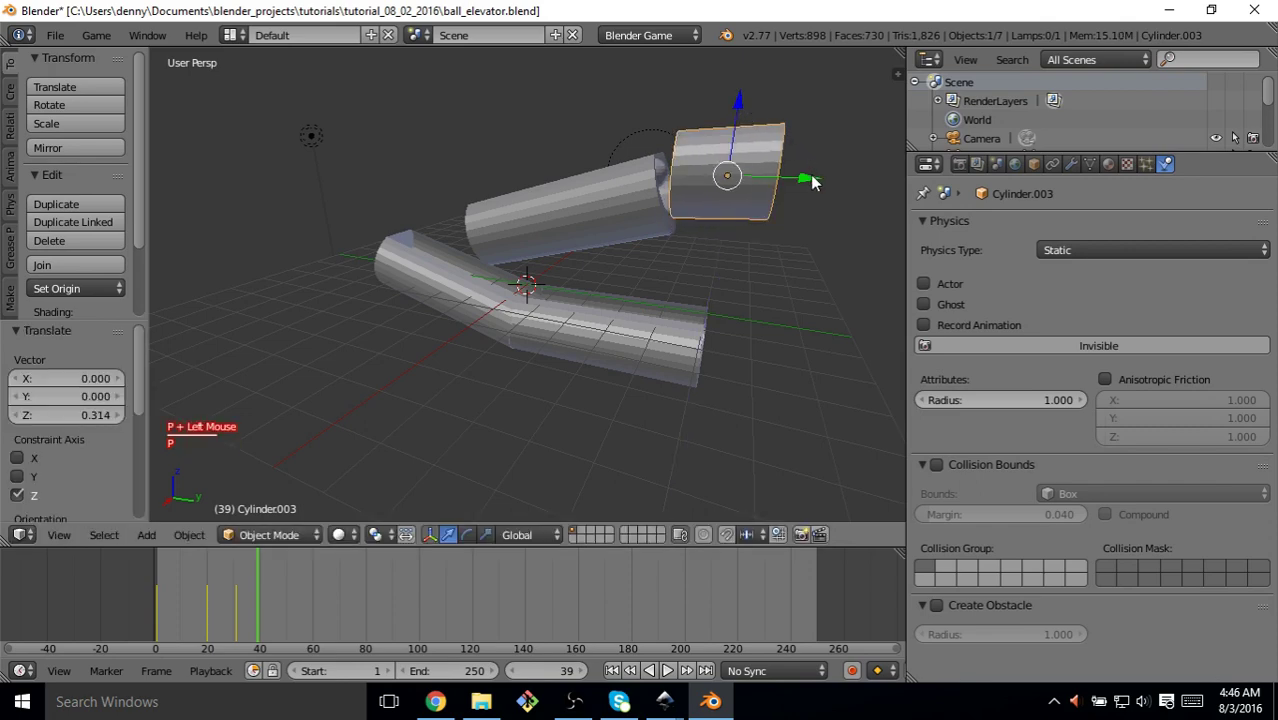
pyautogui.click(815, 180)
pyautogui.press('p')
pyautogui.press('r')
pyautogui.press('x')
pyautogui.click(814, 158)
pyautogui.doubleClick(810, 181)
# Insert a LocRot keyframe for the raised pose and return to an earlier frame
pyautogui.press('p')
pyautogui.press('i')
pyautogui.click(796, 181)
pyautogui.doubleClick(251, 602)
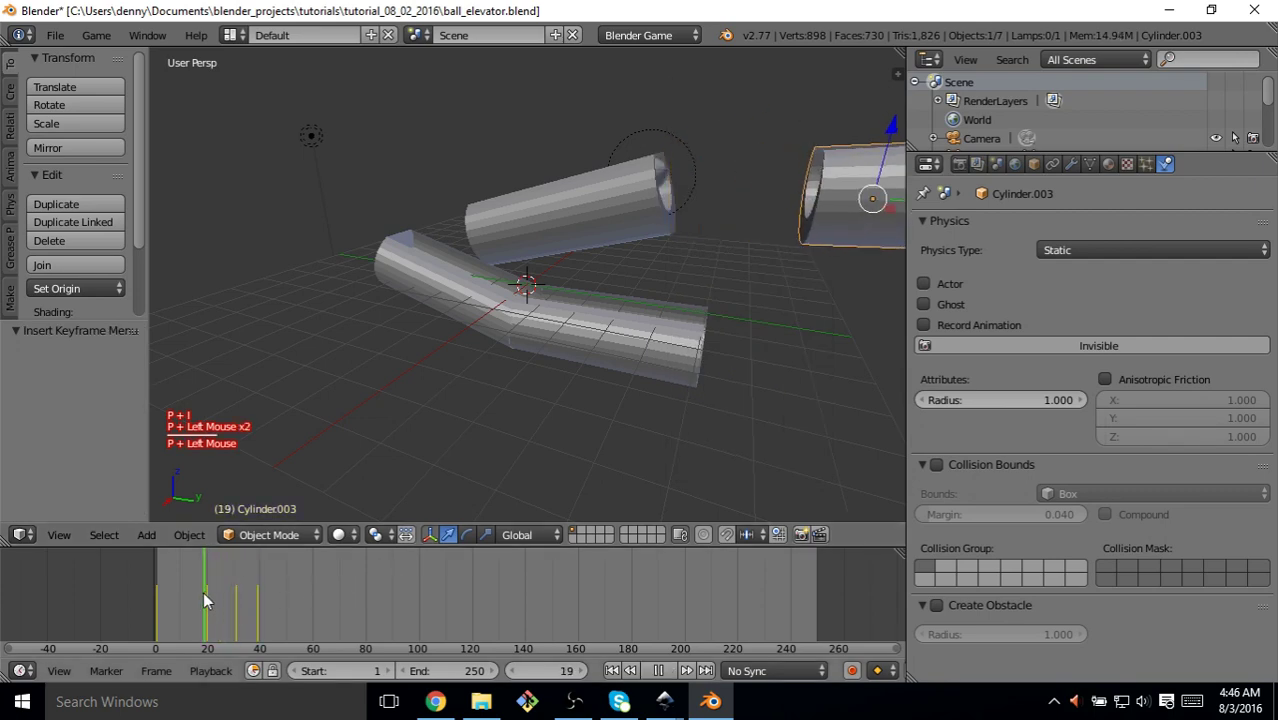
pyautogui.press('p')
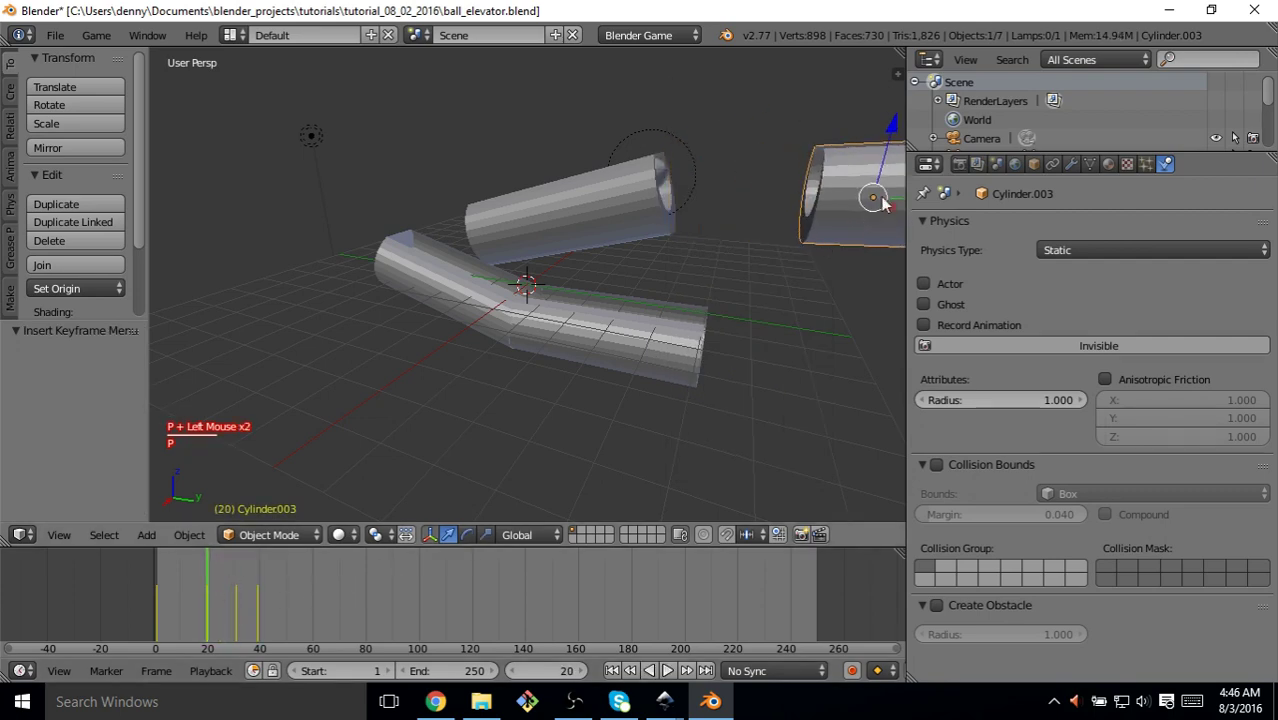
# Reselect the cylinder, move it back along Y, and record a keyframe there
pyautogui.click(900, 198)
pyautogui.rightClick(827, 202)
pyautogui.rightClick(827, 202)
pyautogui.press('g')
pyautogui.press('y')
pyautogui.click(811, 211)
pyautogui.middleClick(811, 212)
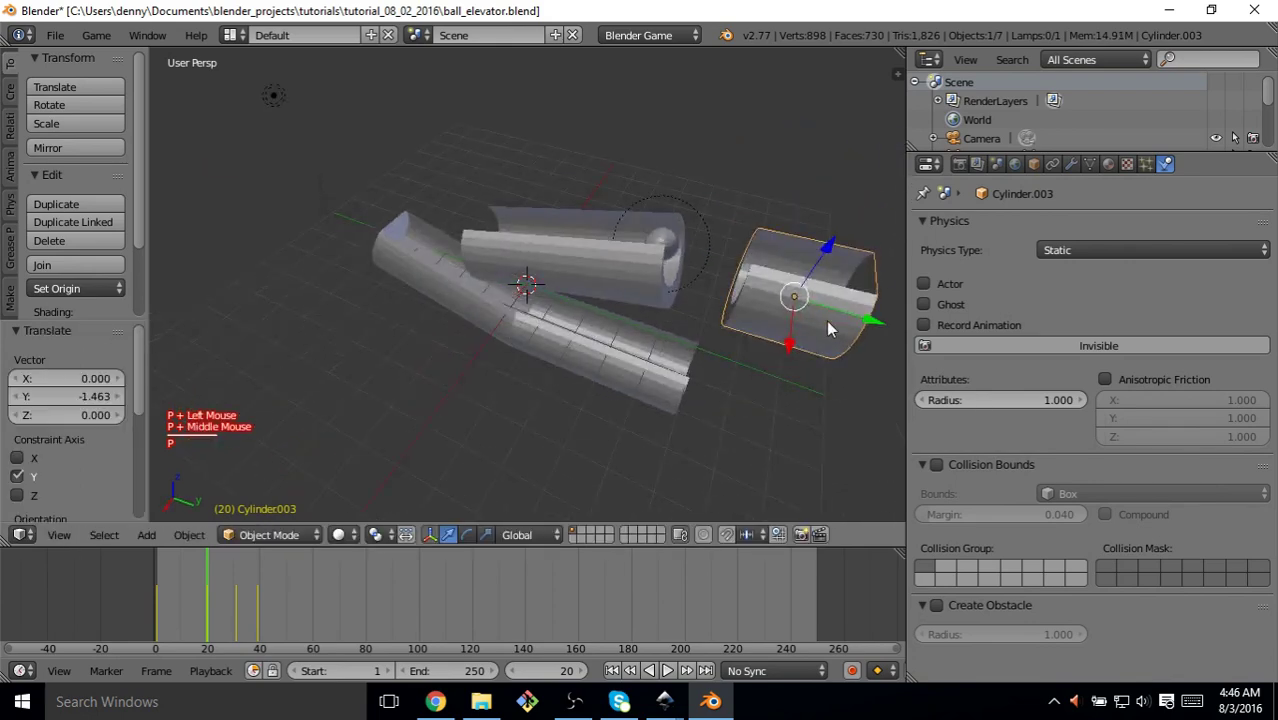
pyautogui.click(879, 325)
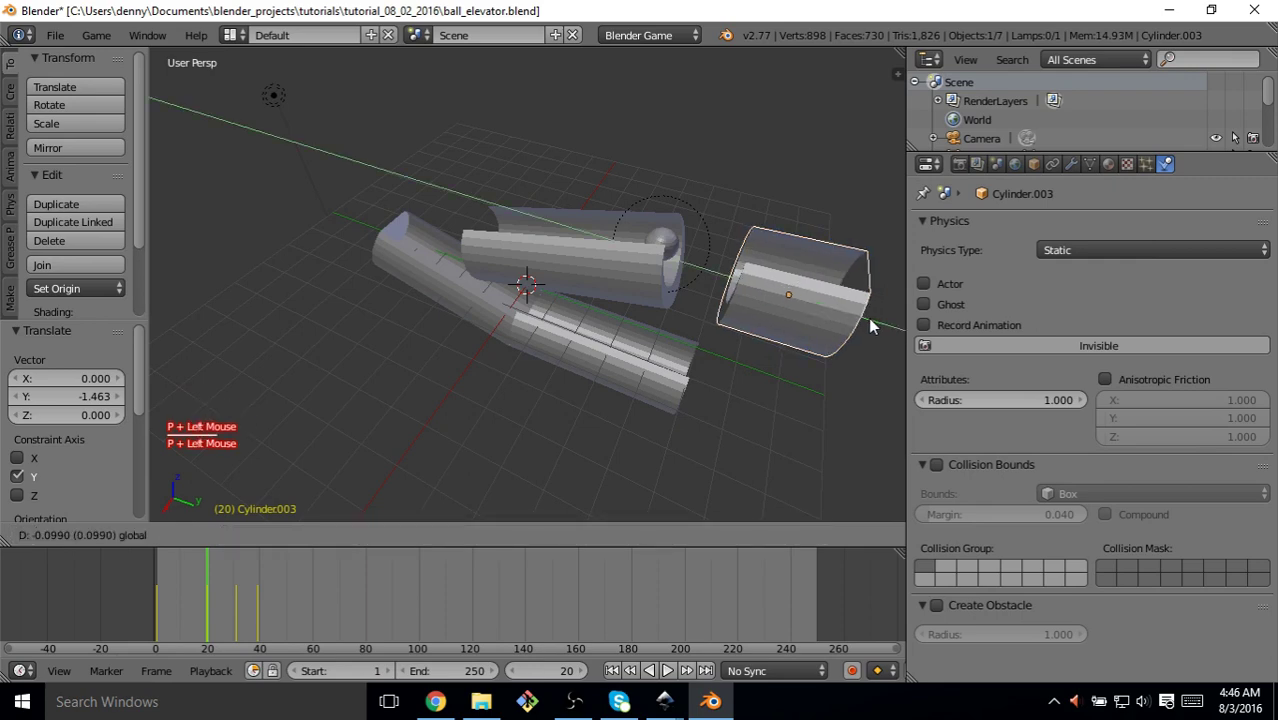
pyautogui.press('p')
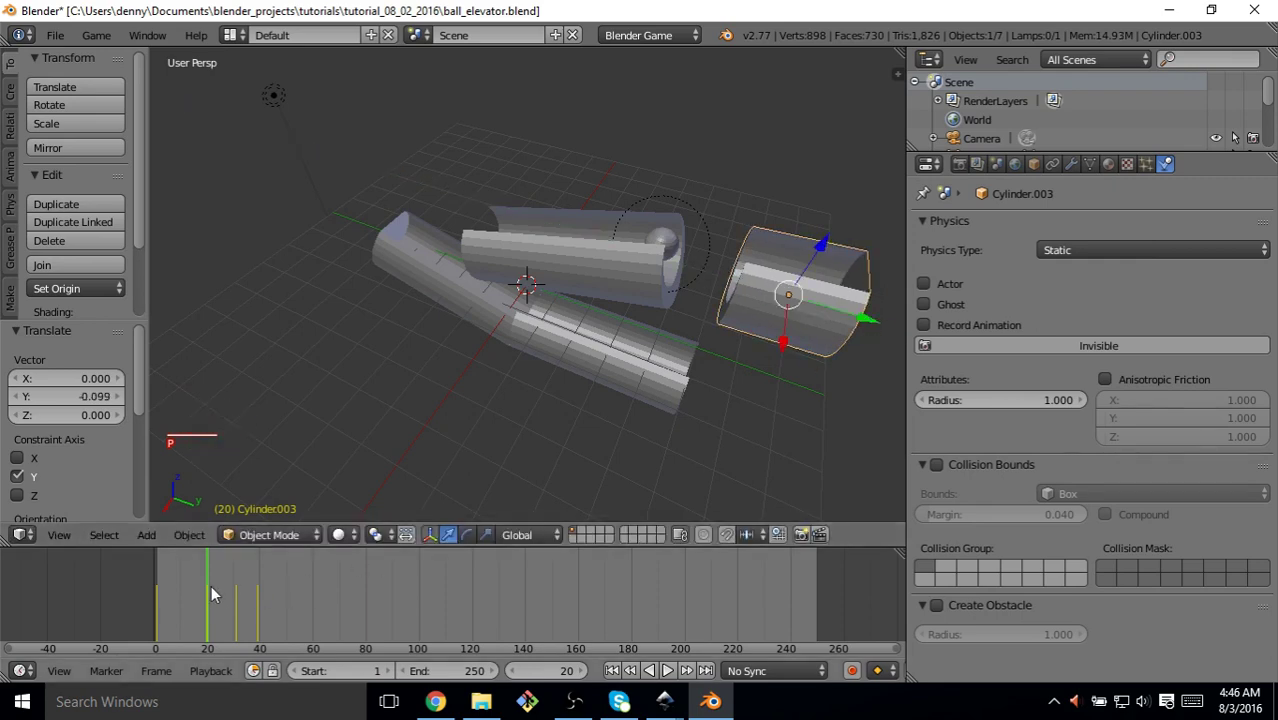
pyautogui.press('i')
pyautogui.press('p')
pyautogui.click(754, 293)
# At frame 1, keyframe the cylinder's lowered LocRot at the tube's bottom and move to a later frame
pyautogui.click(182, 586)
pyautogui.doubleClick(874, 457)
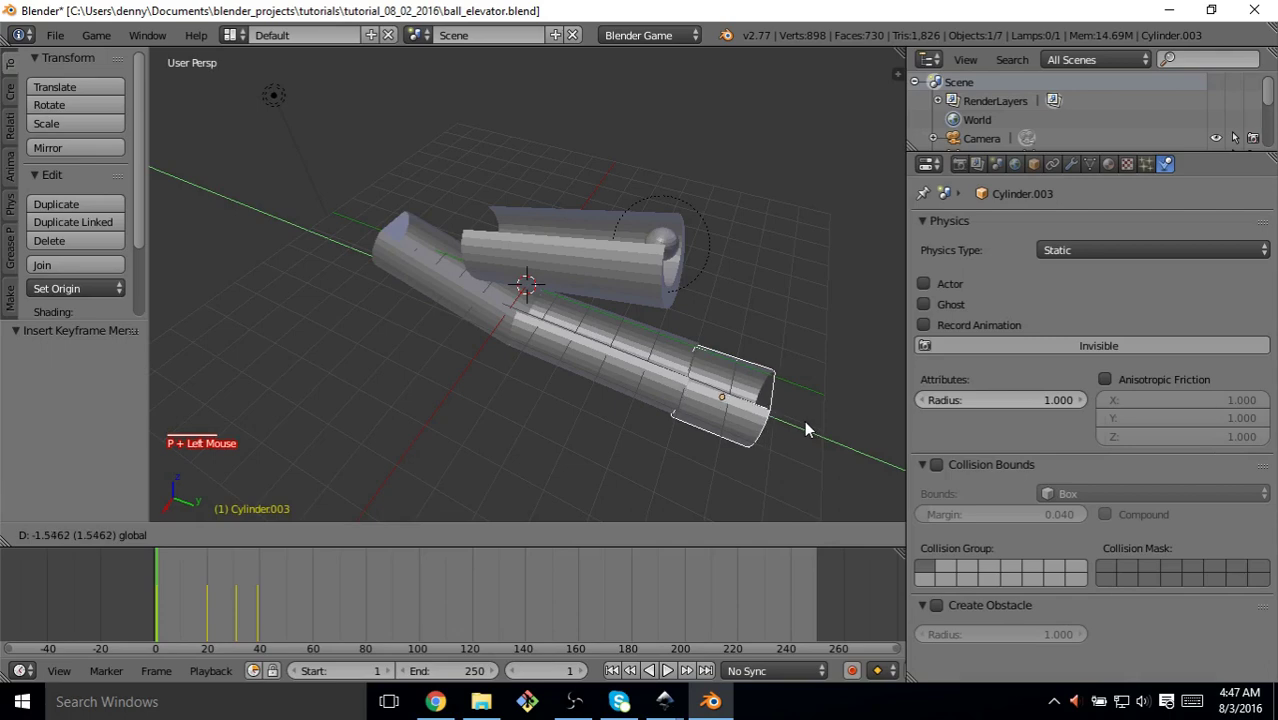
pyautogui.press('i')
pyautogui.press('p')
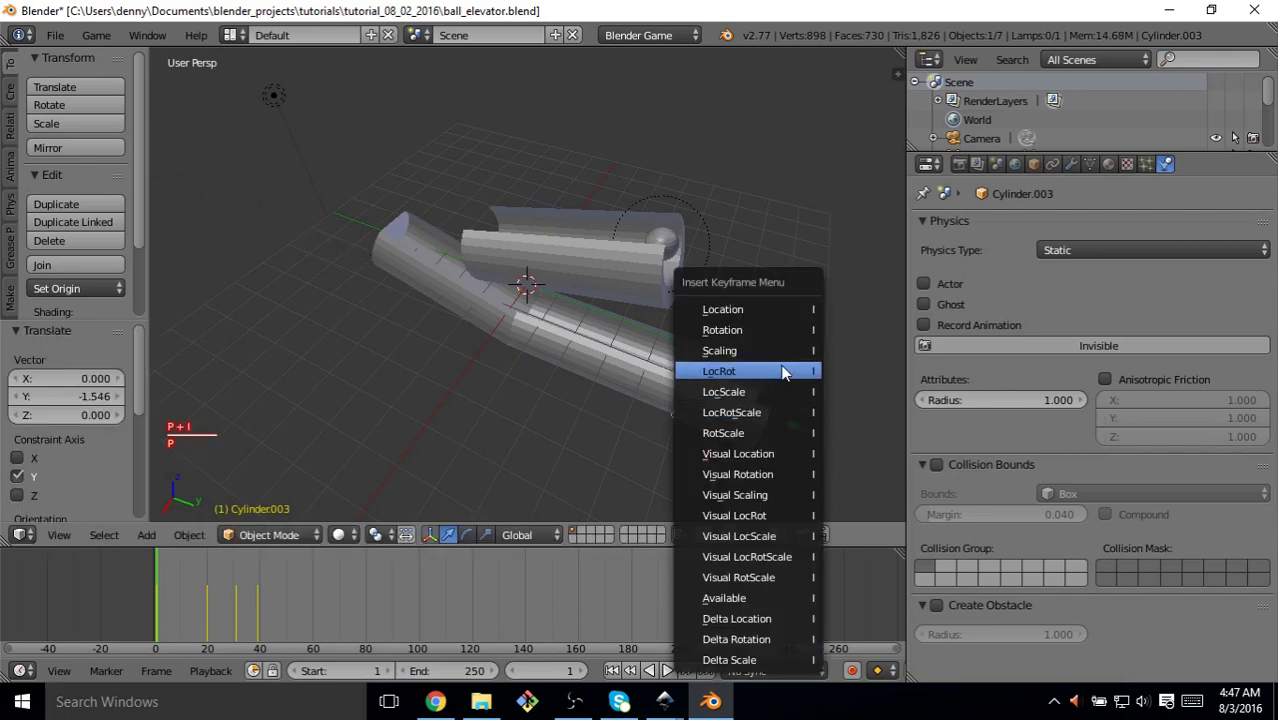
pyautogui.click(787, 367)
pyautogui.click(167, 580)
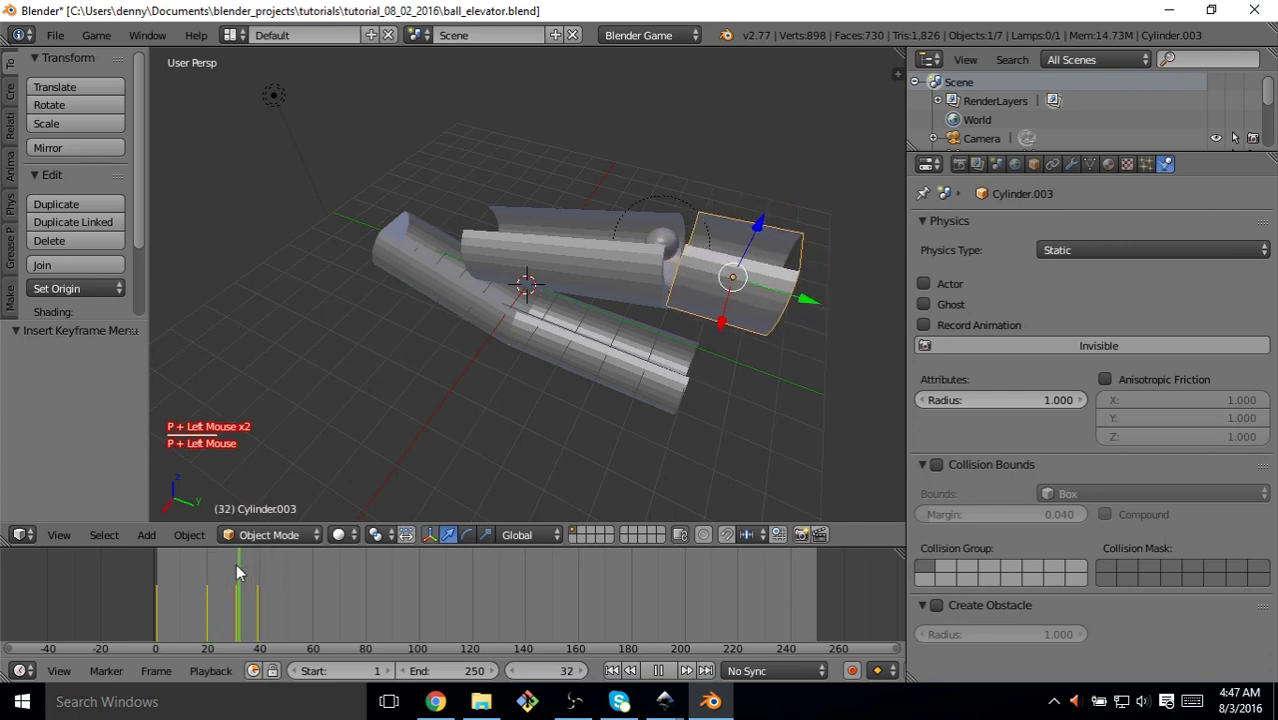
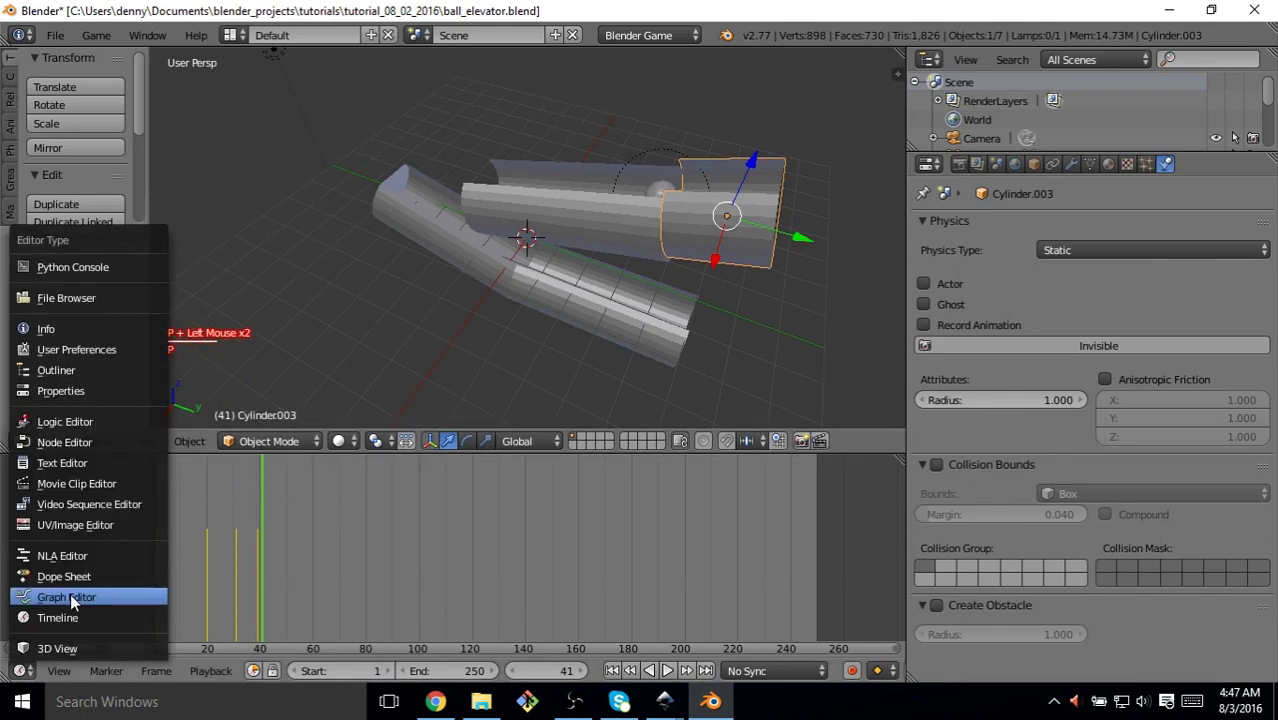
# Switch the Timeline to a Dope Sheet and duplicate the cylinder's keyframes twice to later frames
pyautogui.doubleClick(78, 584)
pyautogui.press('p')
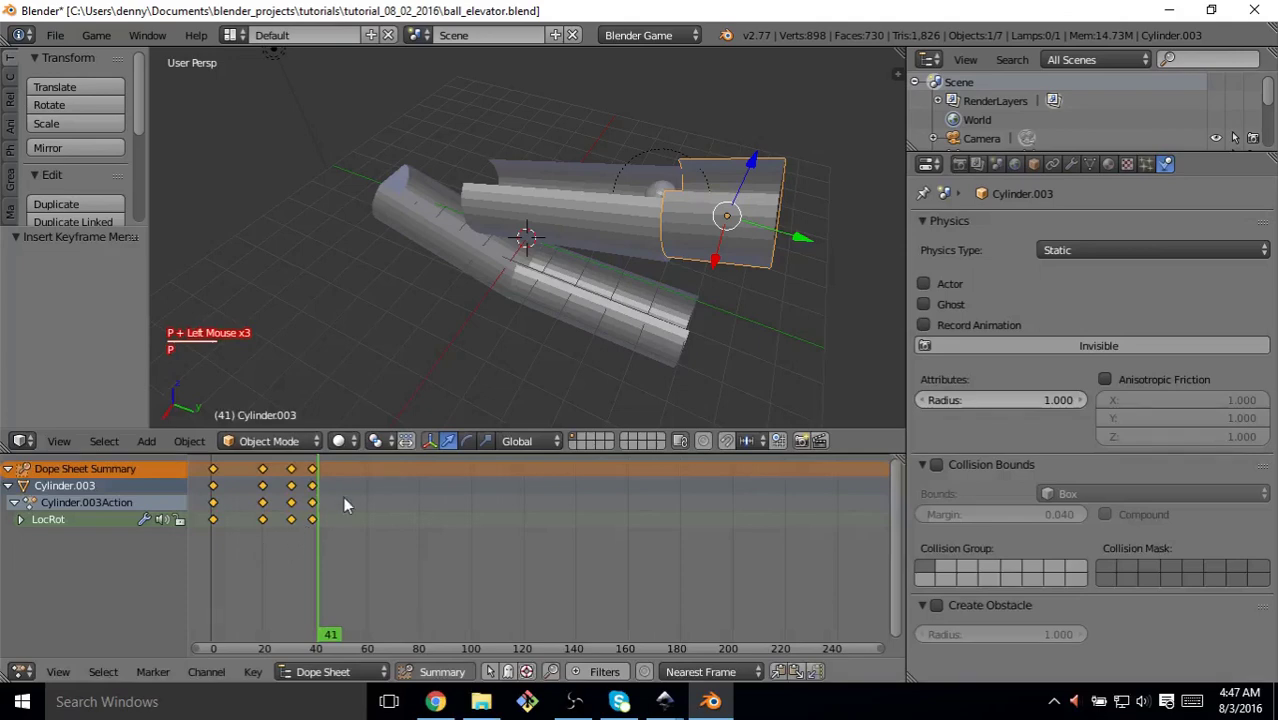
pyautogui.rightClick(312, 510)
pyautogui.rightClick(319, 504)
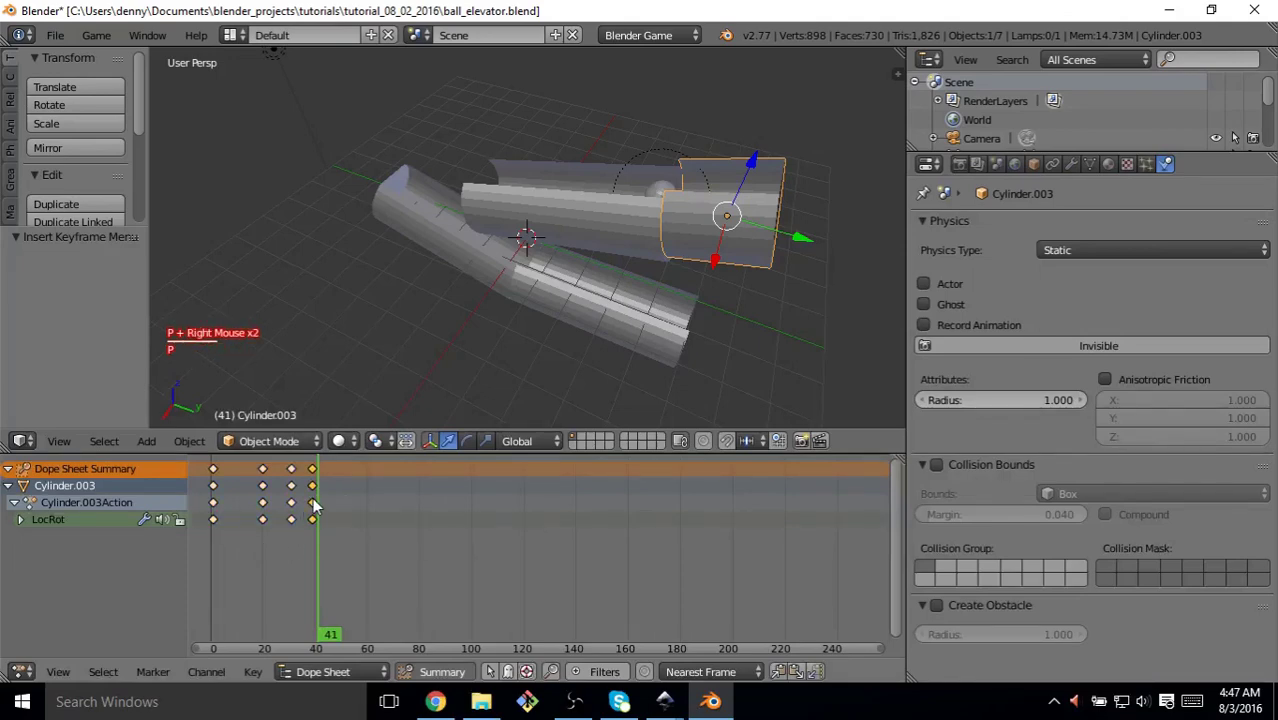
pyautogui.press('shift+p')
pyautogui.press('shift+d')
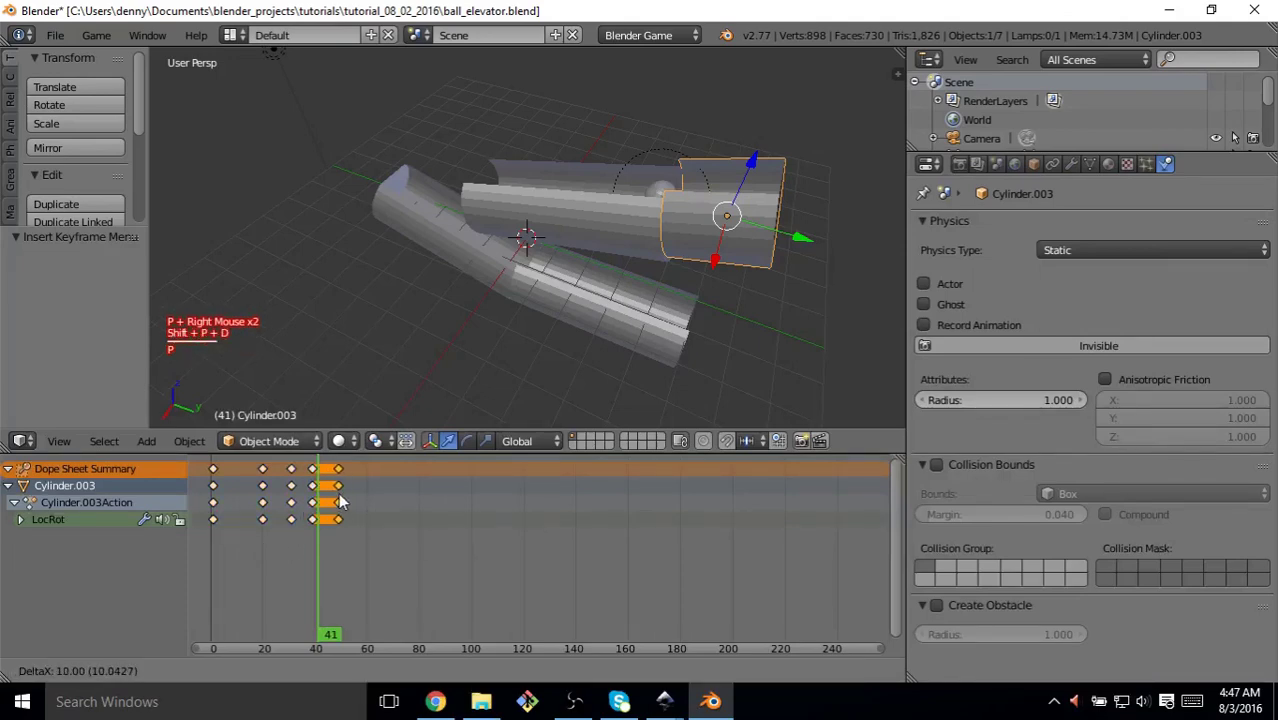
pyautogui.click(349, 499)
pyautogui.rightClick(293, 498)
pyautogui.press('shift+p')
pyautogui.press('shift+d')
pyautogui.click(373, 500)
# Duplicate further keyframe sets with Shift+D to around frames 70 and 80
pyautogui.rightClick(268, 507)
pyautogui.press('p')
pyautogui.press('shift+p')
pyautogui.press('shift+d')
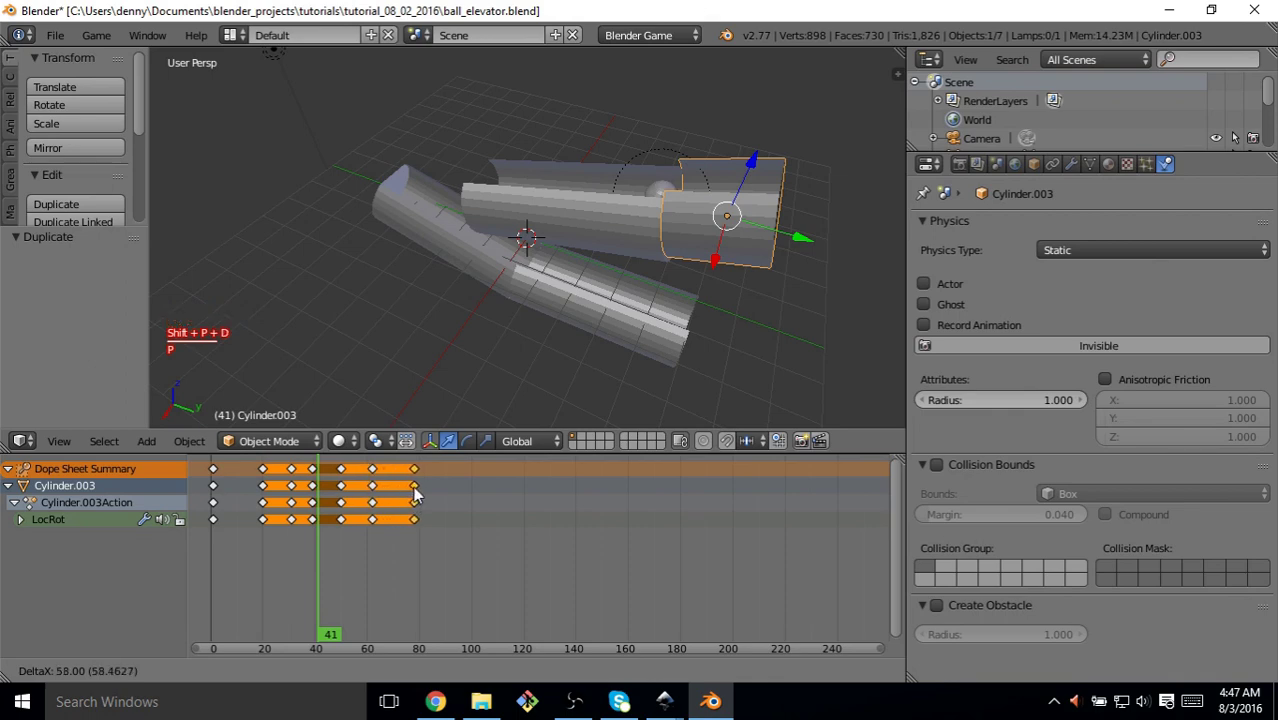
pyautogui.click(404, 500)
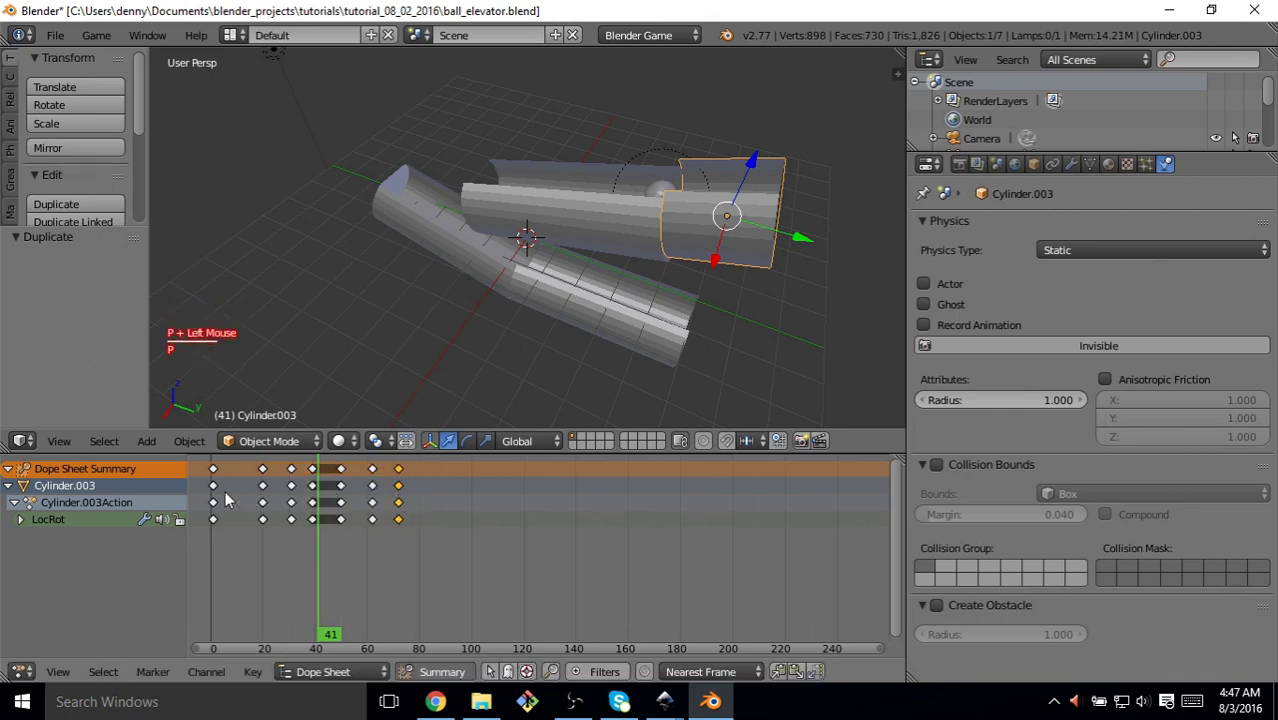
pyautogui.rightClick(220, 497)
pyautogui.press('shift+p')
pyautogui.press('shift+d')
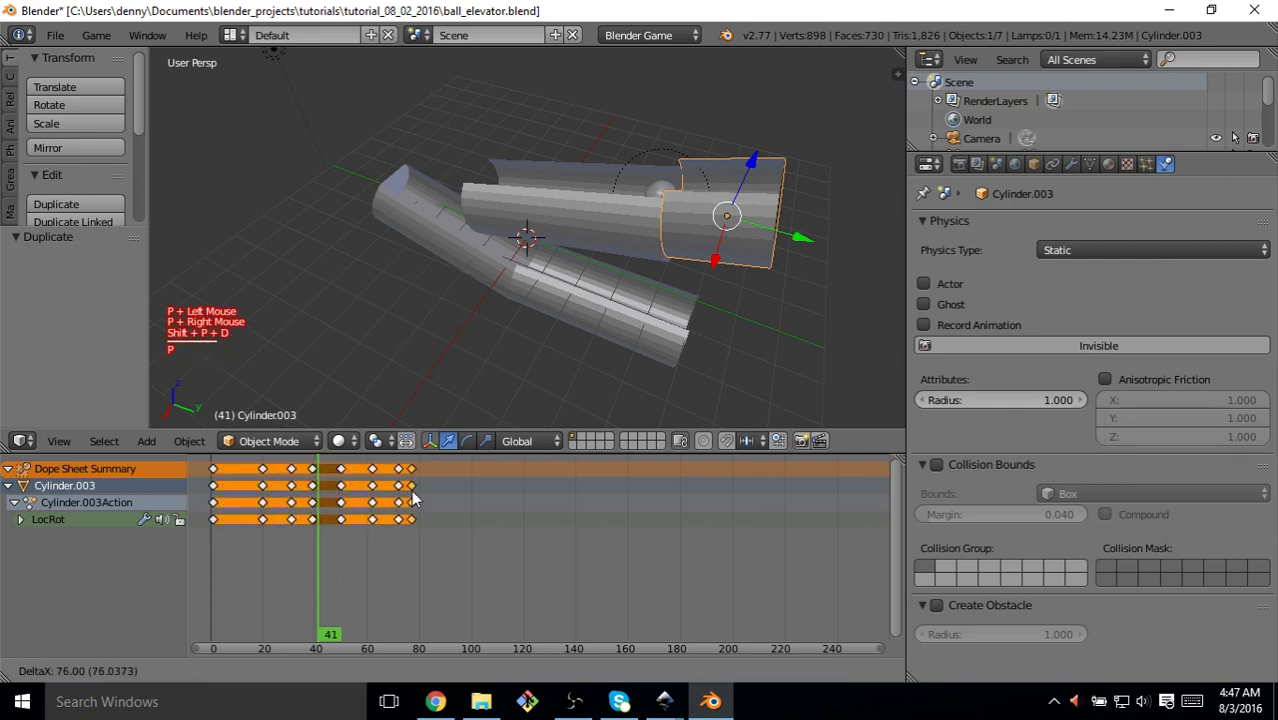
pyautogui.press('p')
pyautogui.click(434, 496)
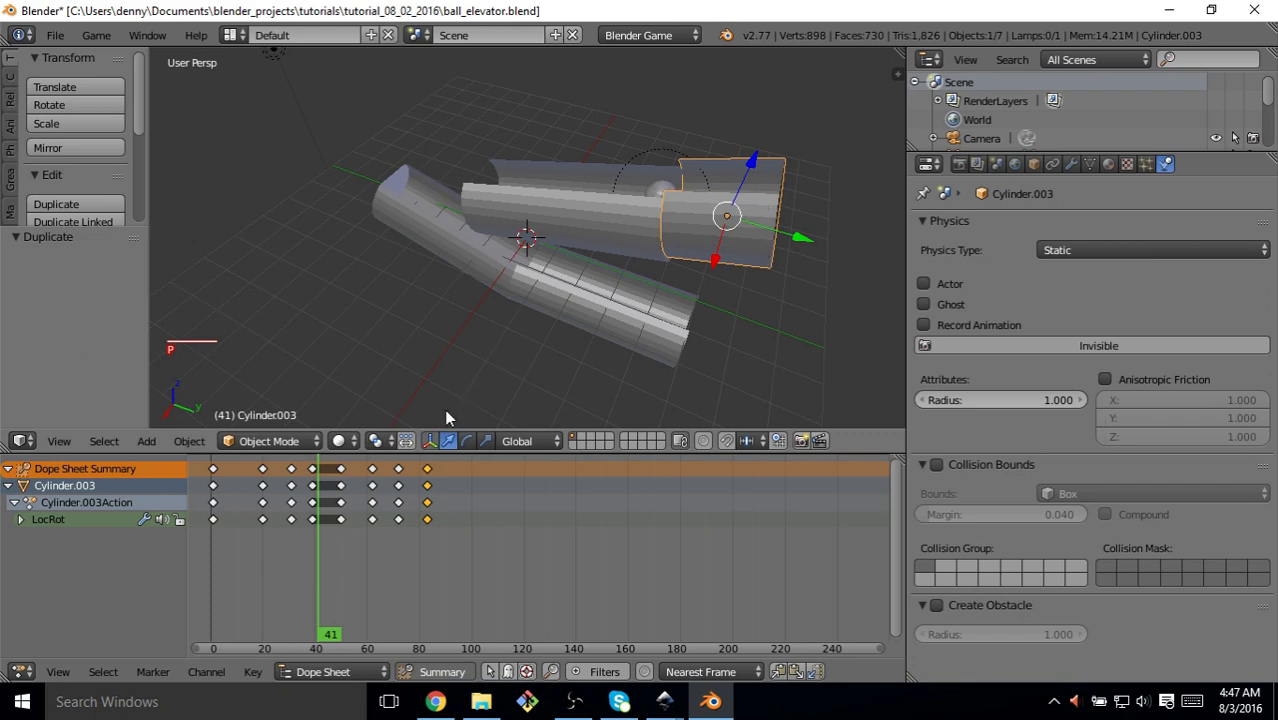
# Box-select the latest keyframes, move them near frame 95, and jump between keyframes
pyautogui.rightClick(349, 466)
pyautogui.press('p')
pyautogui.press('b')
pyautogui.click(332, 538)
pyautogui.press('g')
pyautogui.press('p')
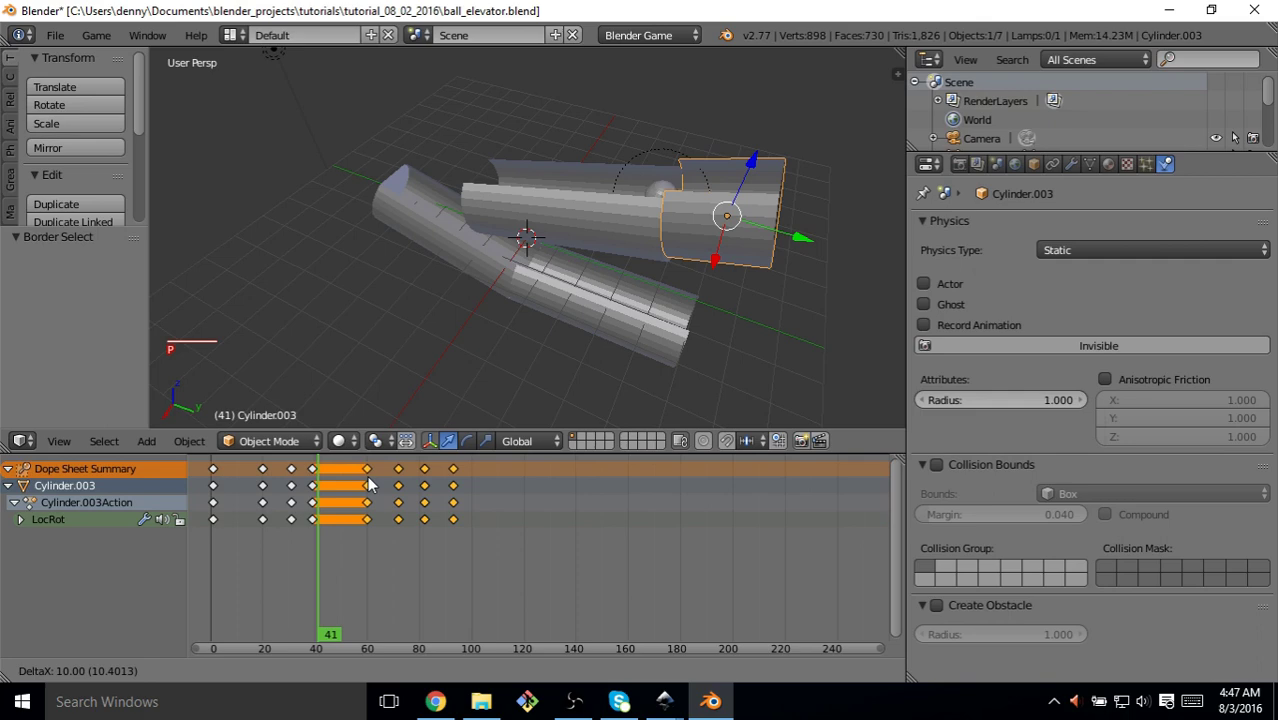
pyautogui.click(378, 481)
pyautogui.click(251, 568)
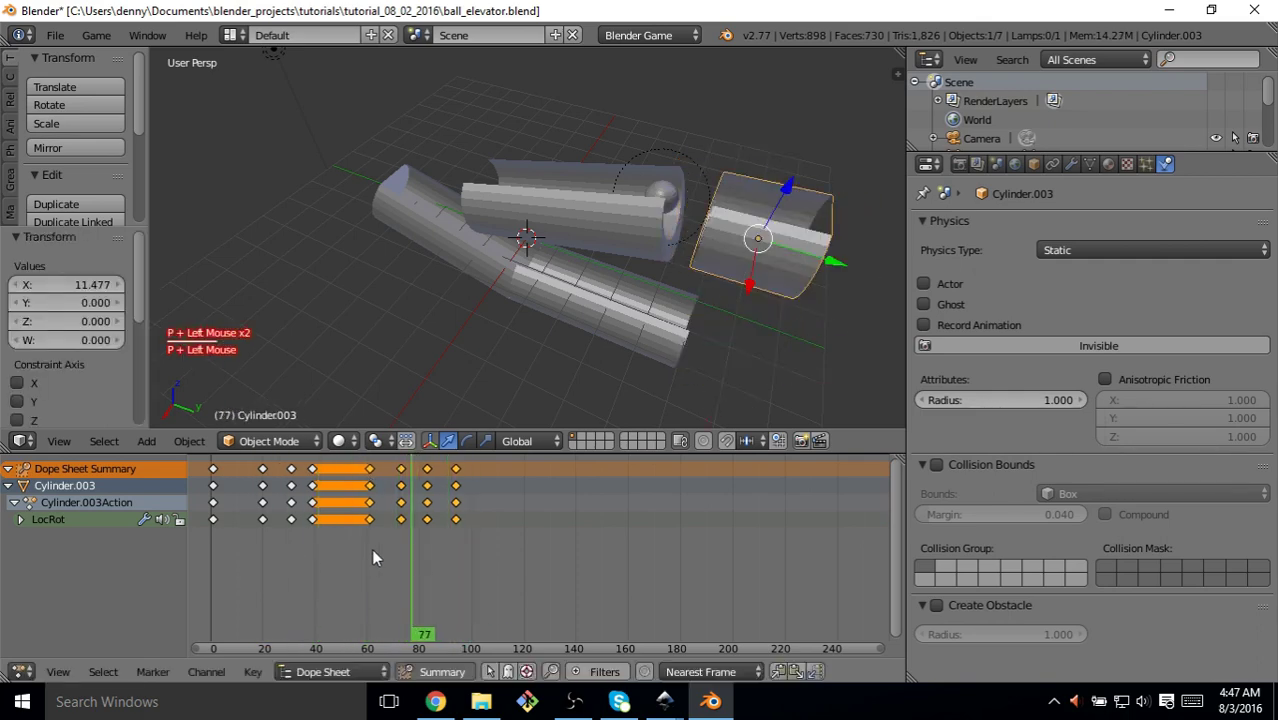
# Play the animation with Alt+A to watch the cylinder rise and return by frame 102, then stop
pyautogui.press('p')
pyautogui.press('alt+a')
pyautogui.press('alt+p')
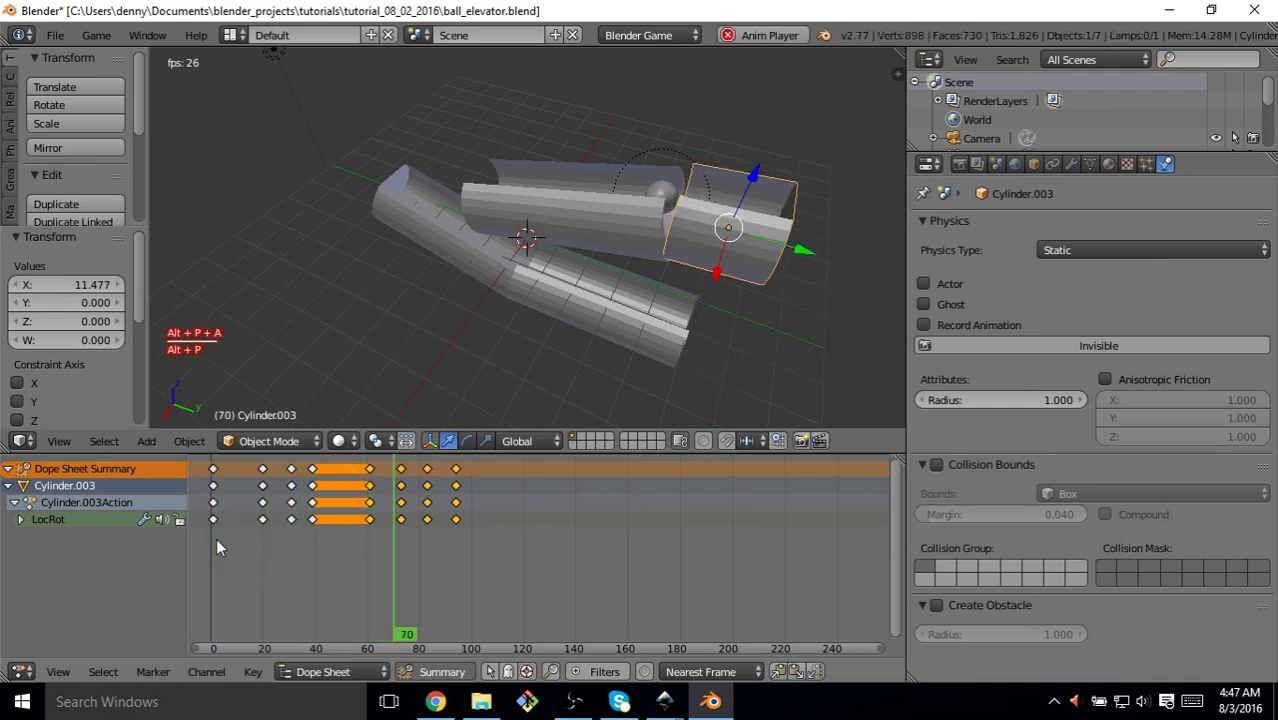
pyautogui.press('alt+a')
pyautogui.press('p')
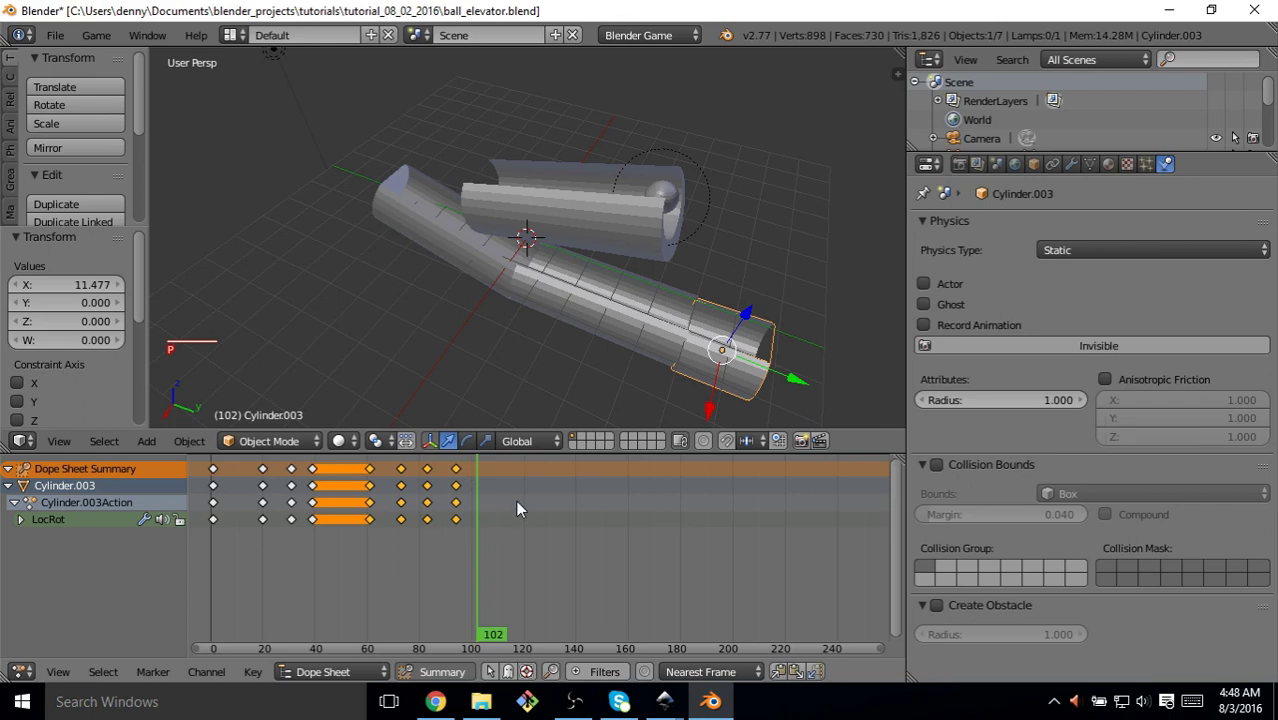
pyautogui.middleClick(620, 384)
pyautogui.press('p')
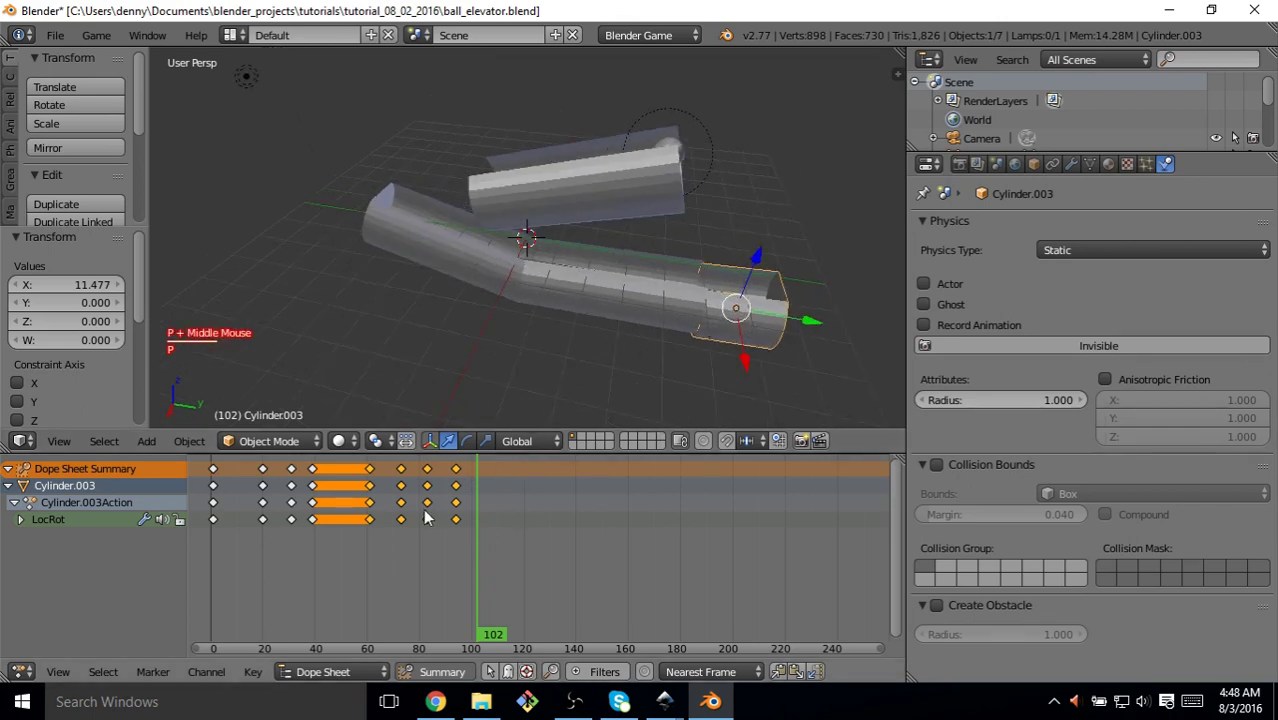
pyautogui.click(25, 675)
pyautogui.press('p')
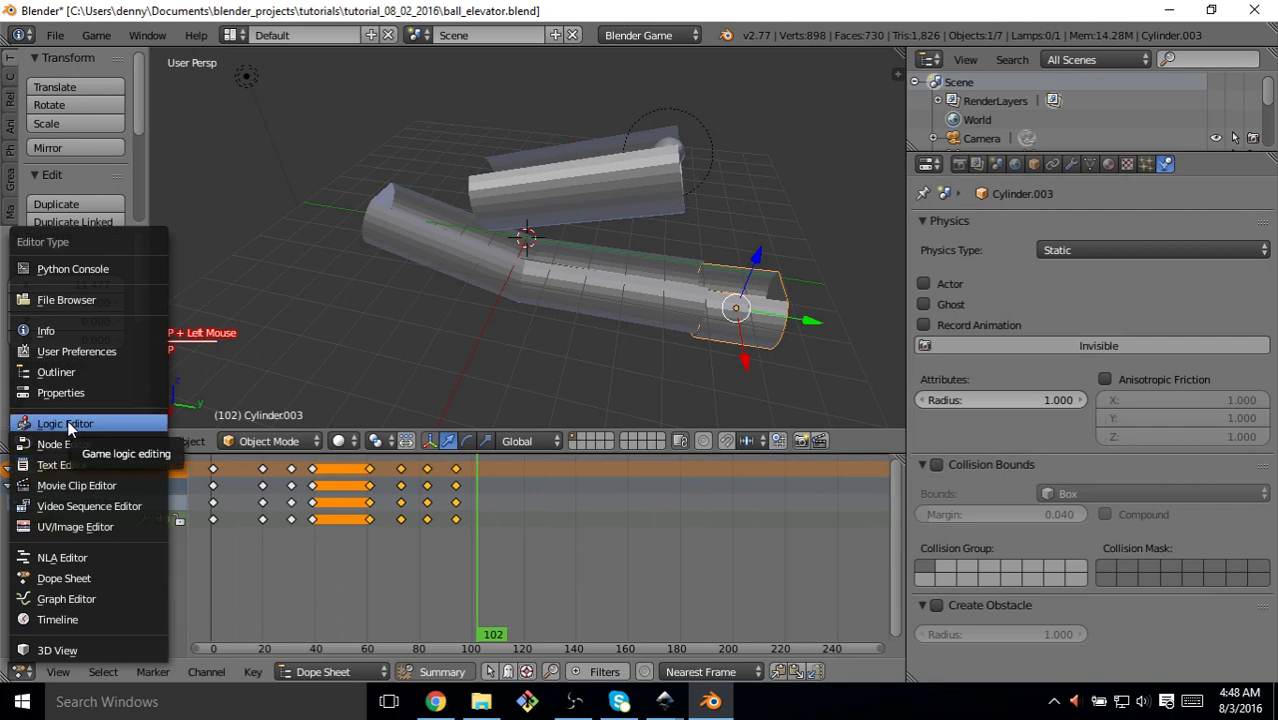
# Switch the lower area to the Logic Editor, add a Collision sensor, and list the actuator types
pyautogui.click(74, 427)
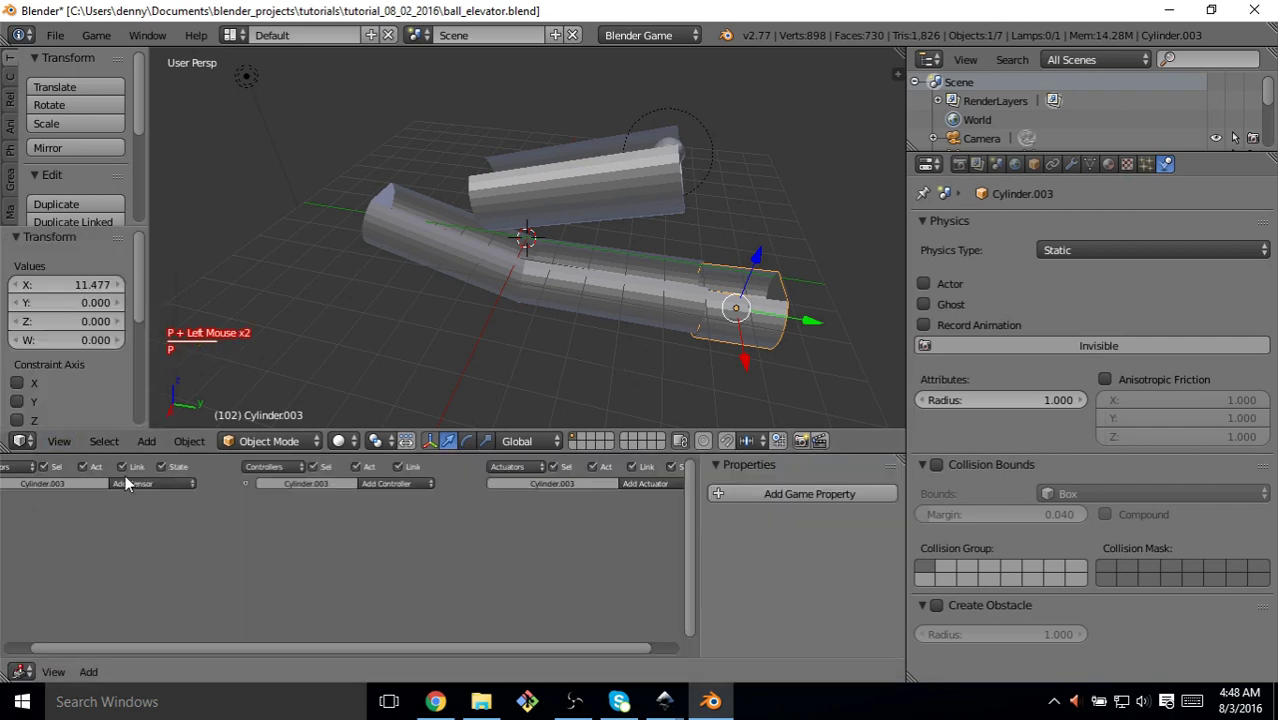
pyautogui.doubleClick(177, 486)
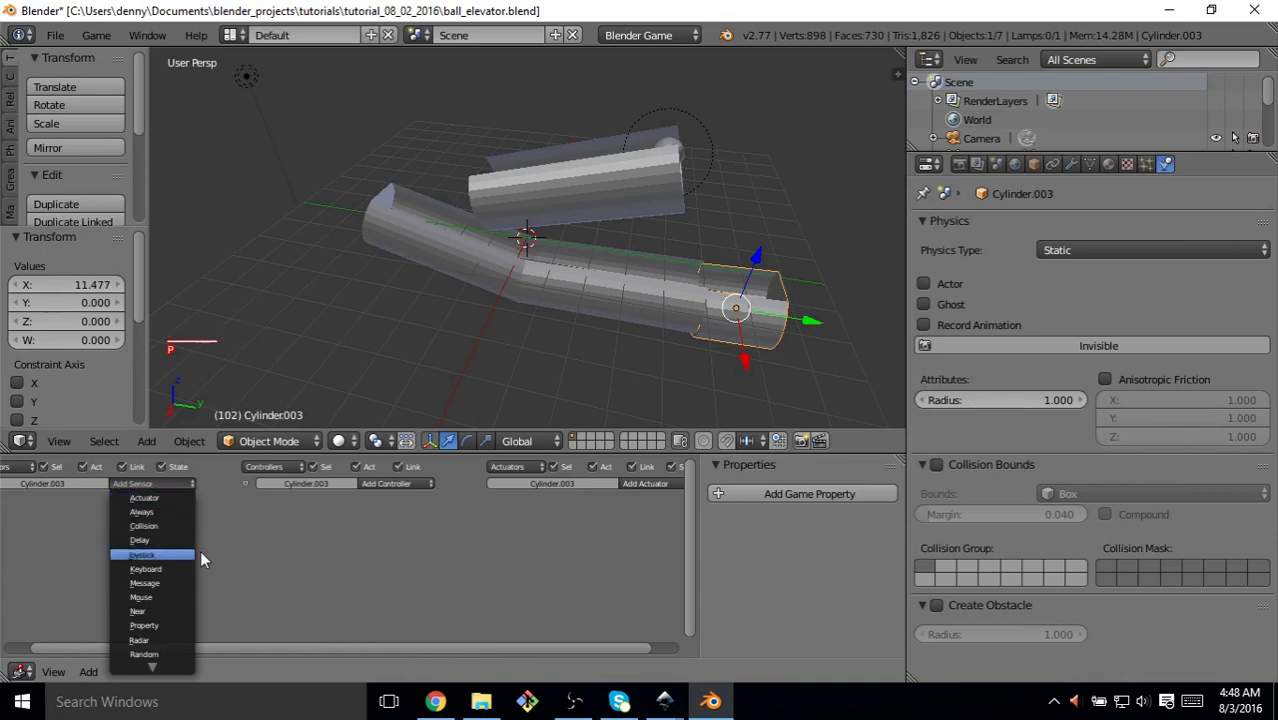
pyautogui.scroll(-3)
pyautogui.scroll(-3)
pyautogui.click(167, 532)
pyautogui.press('p')
pyautogui.middleClick(134, 595)
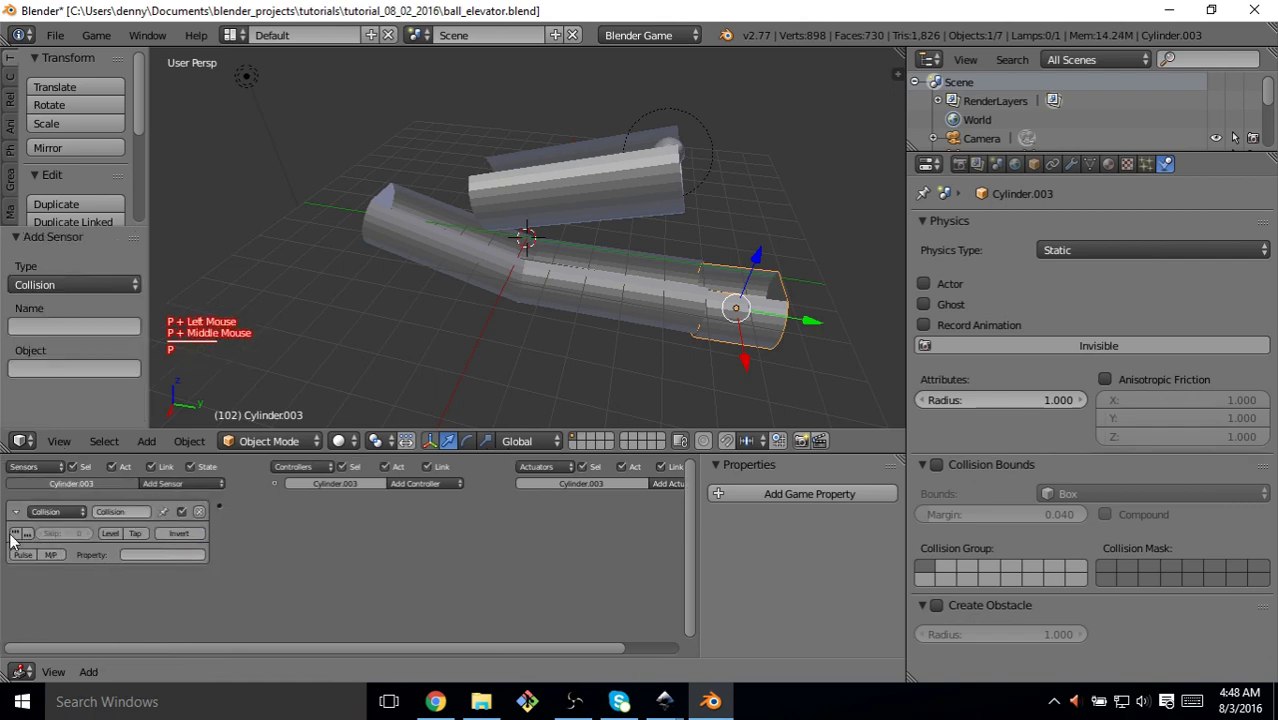
pyautogui.middleClick(292, 545)
pyautogui.press('p')
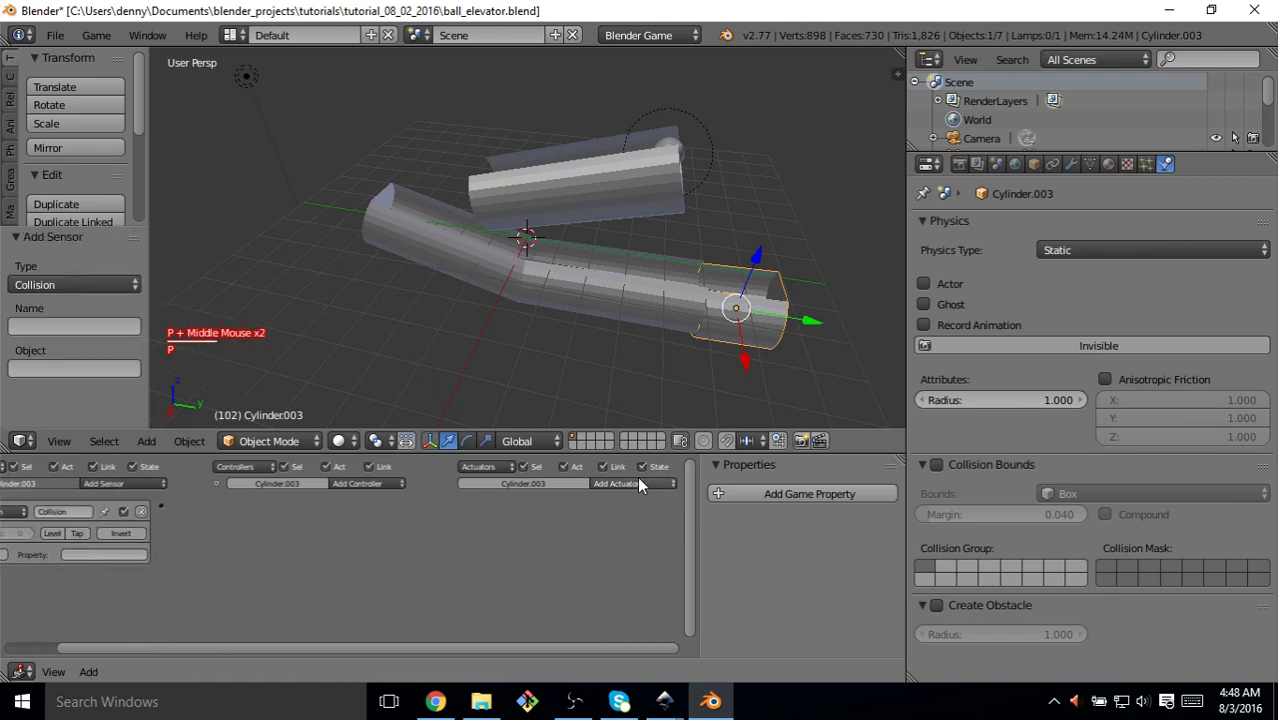
pyautogui.click(644, 485)
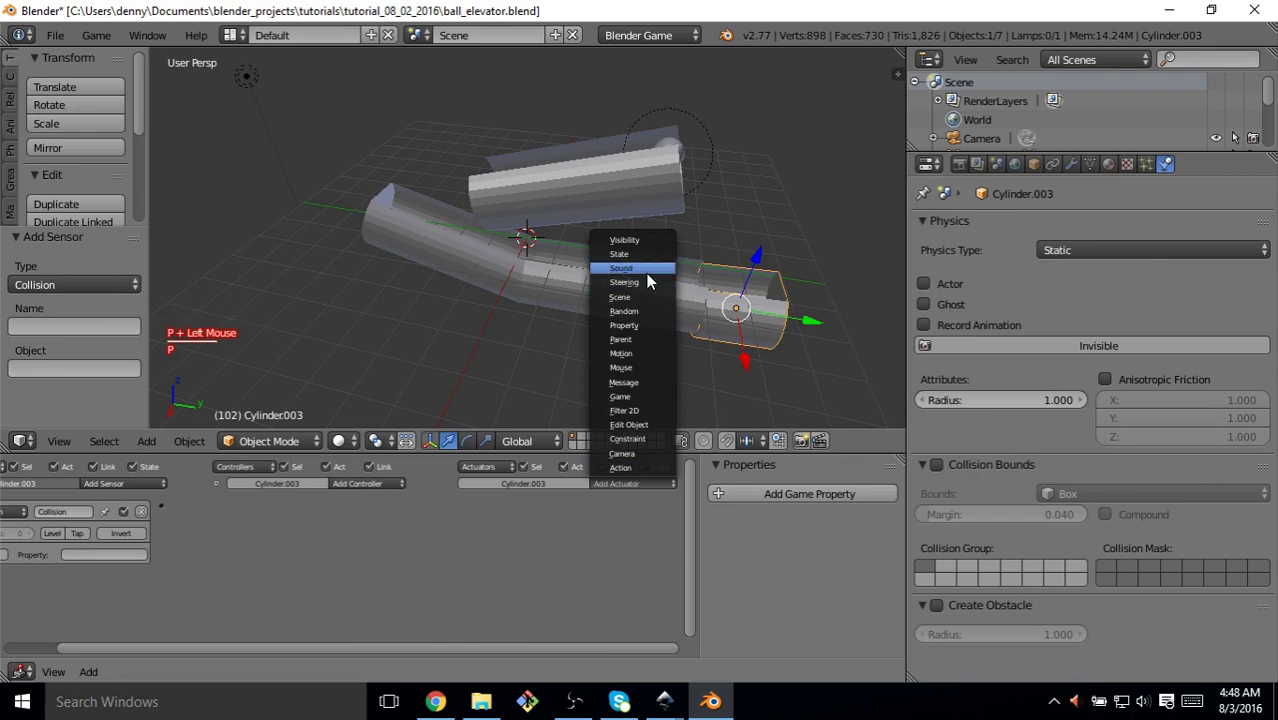